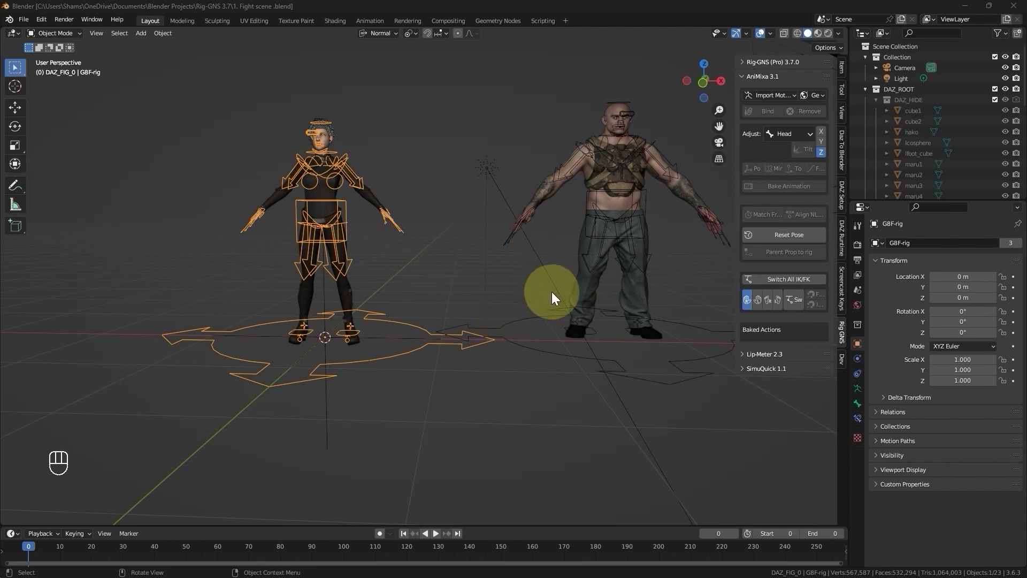
Add a mesh plane via Shift+A and scale it up into a large ground floor under both rigs
{"action": "left_click_drag", "start_coordinate": [397, 250], "coordinate": [353, 257]}
{"action": "middle_click", "coordinate": [364, 252]}
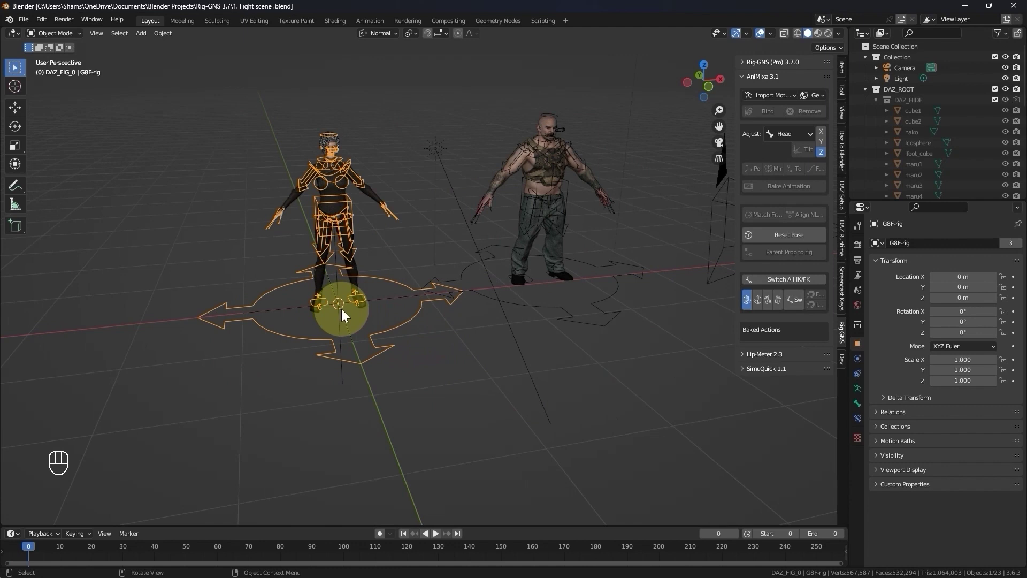
{"action": "key", "text": "shift+s"}
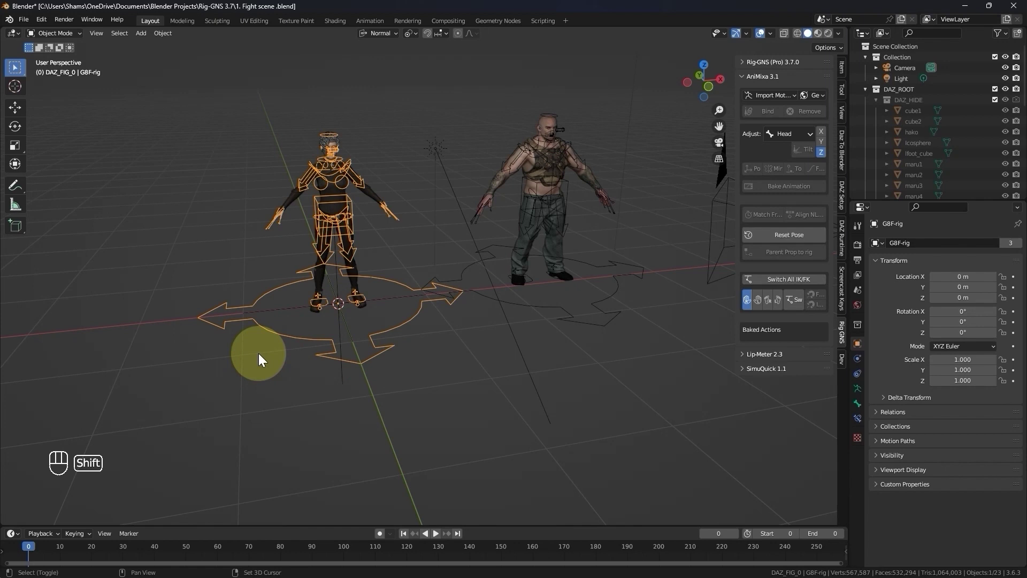
{"action": "key", "text": "shift+a"}
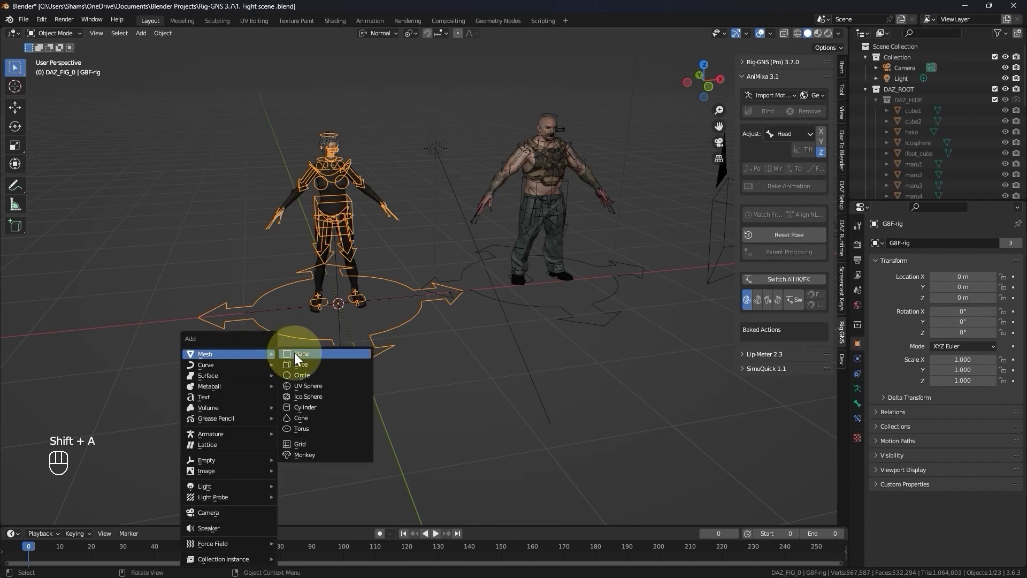
{"action": "key", "text": "s"}
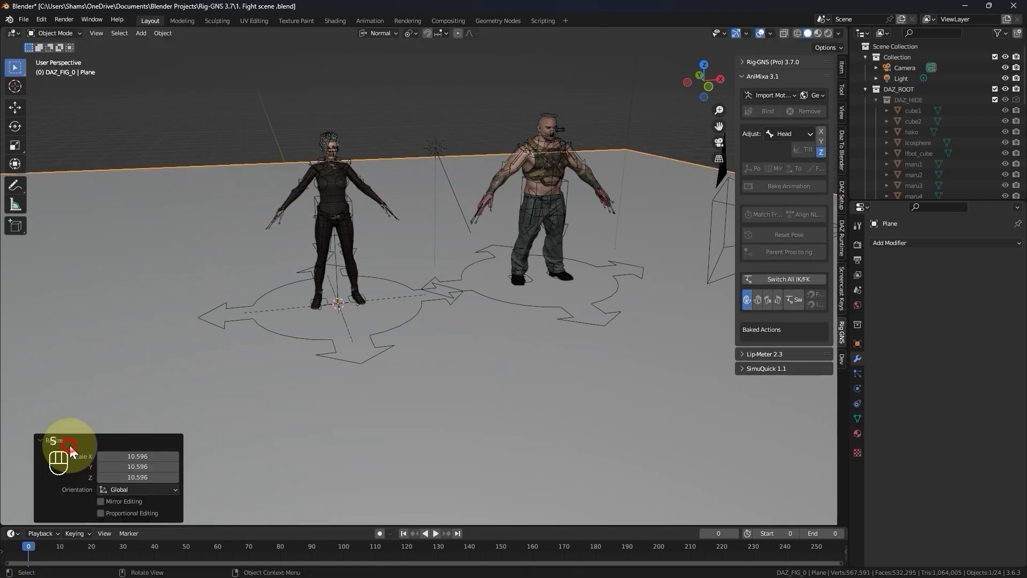
{"action": "key", "text": "s"}
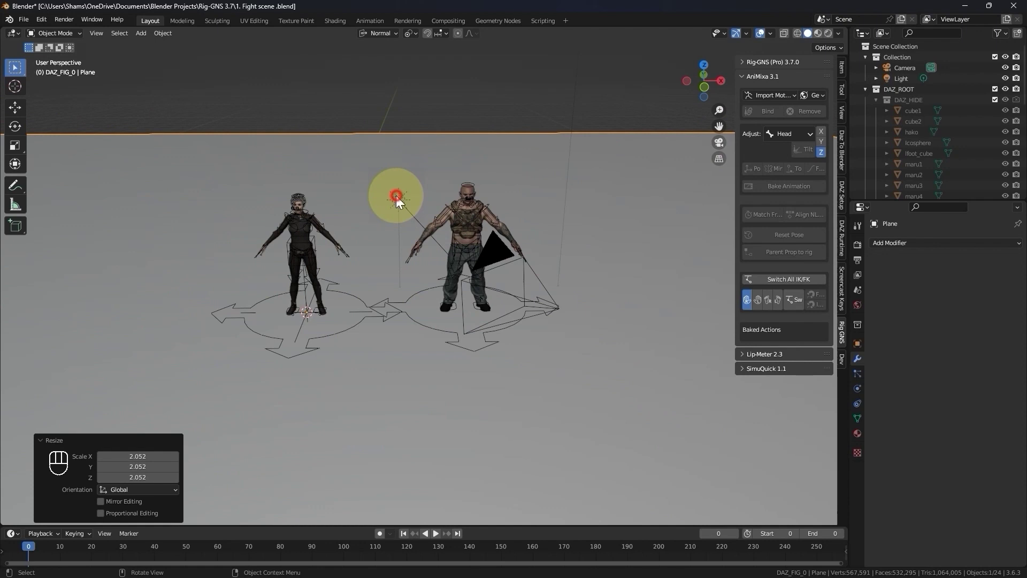
Go to front view and align the scene camera to it so both characters fill the shot
{"action": "key", "text": "Delete"}
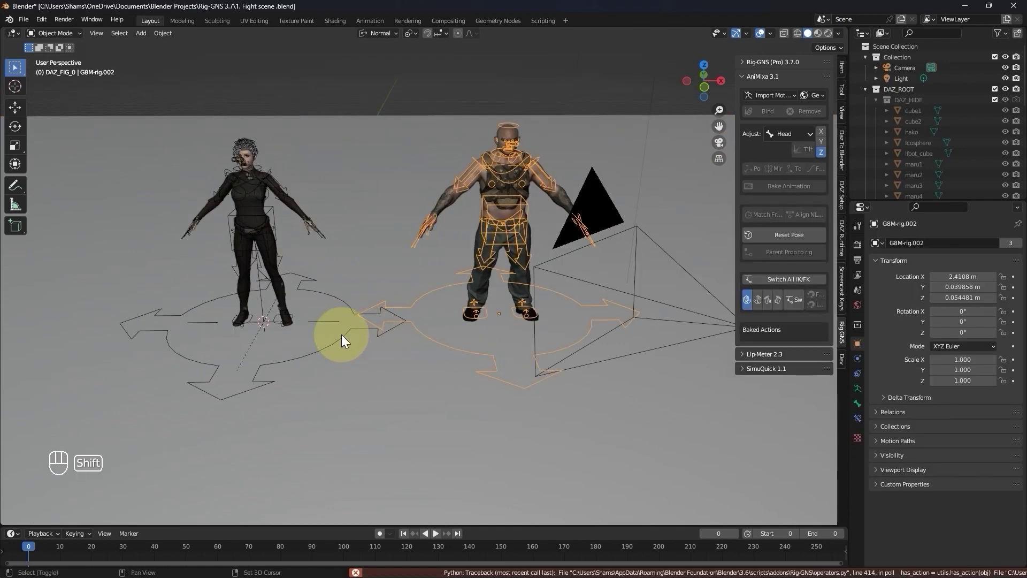
{"action": "key", "text": "KP_1"}
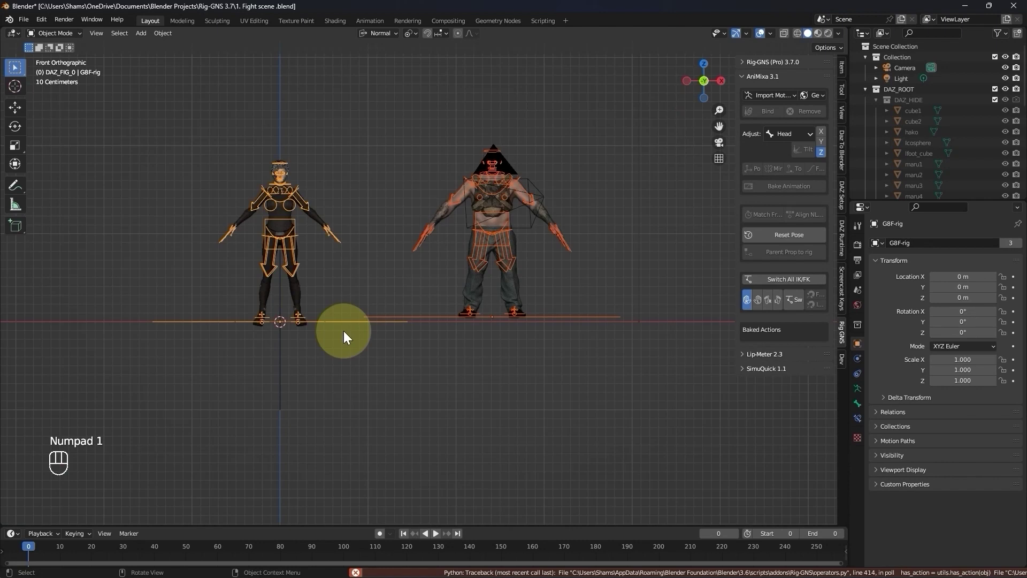
{"action": "key", "text": "KP_Decimal"}
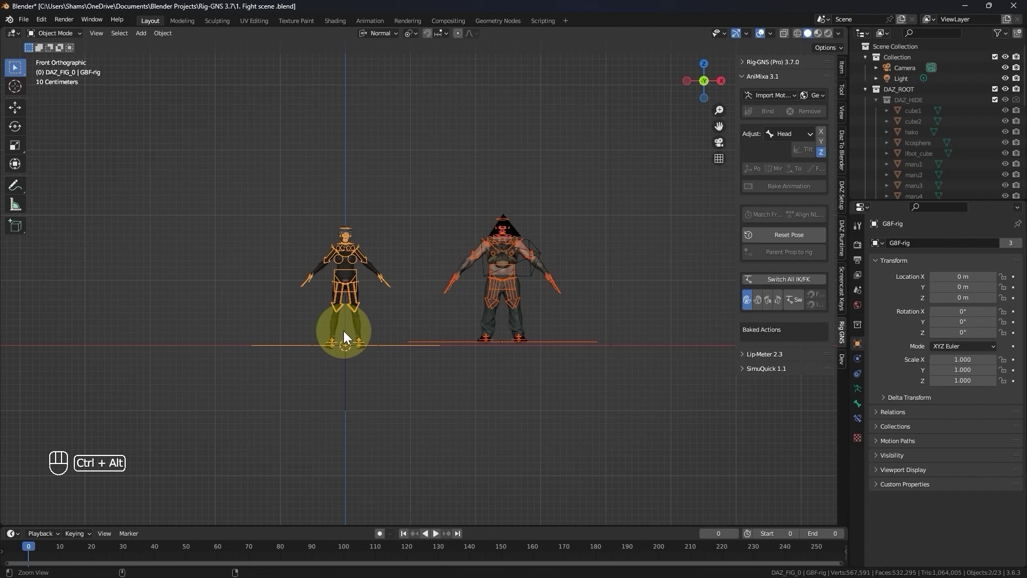
{"action": "key", "text": "ctrl+alt+KP_0"}
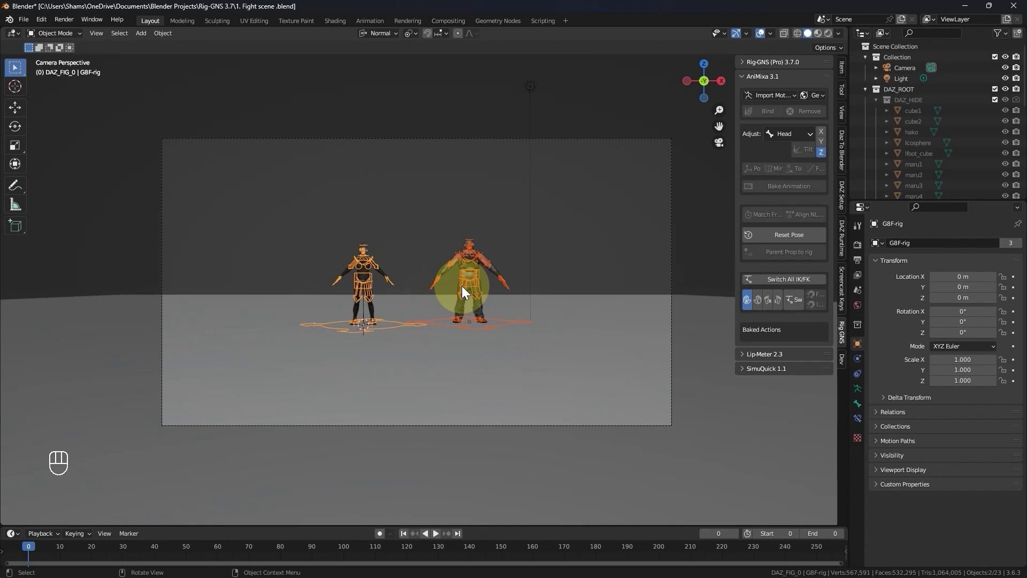
{"action": "key", "text": "KP_0"}
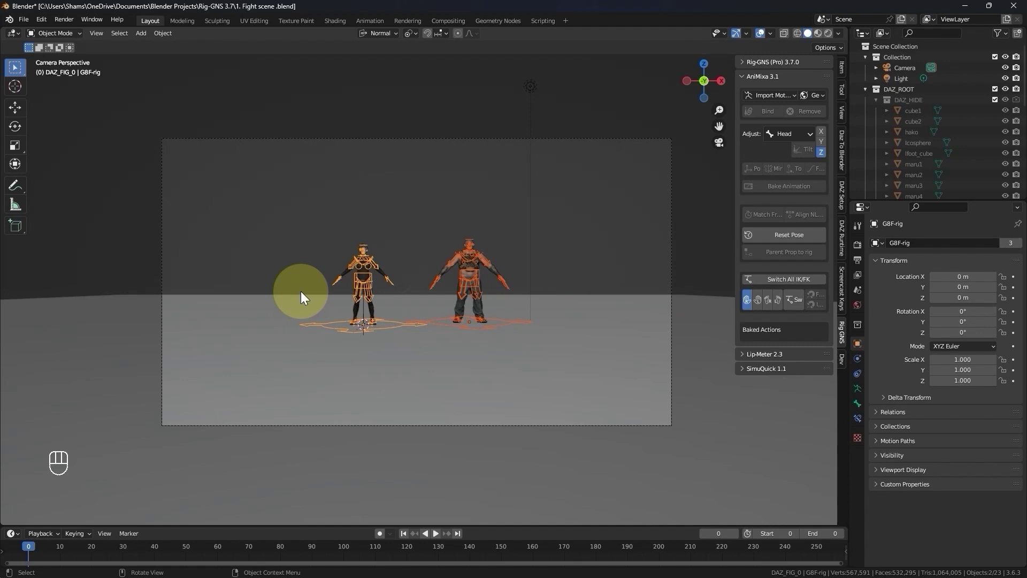
Rotate the male rig -90° and the female rig 90° on Z so they face each other
{"action": "left_click_drag", "start_coordinate": [434, 302], "coordinate": [433, 318]}
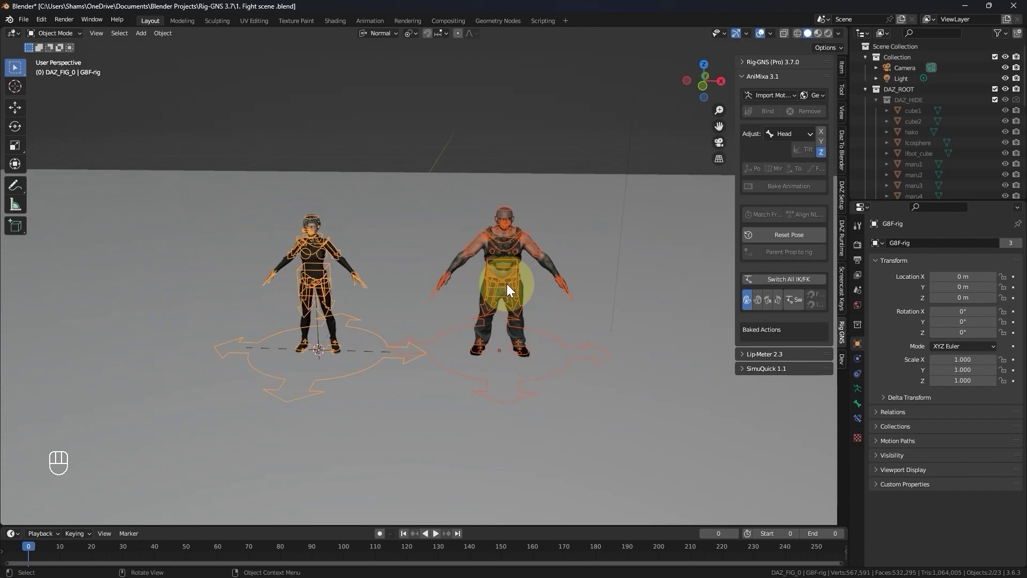
{"action": "key", "text": "Tab"}
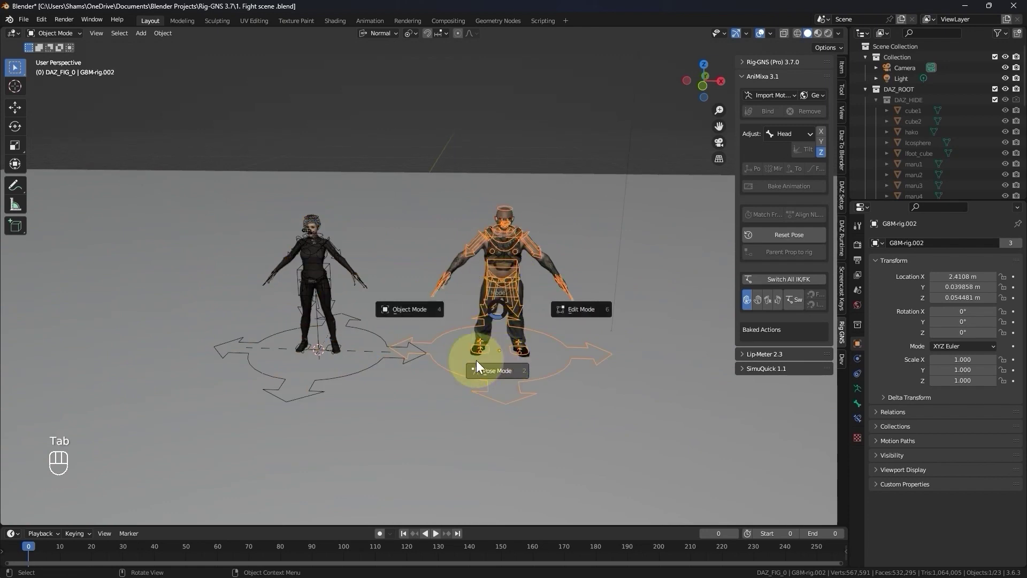
{"action": "key", "text": "r"}
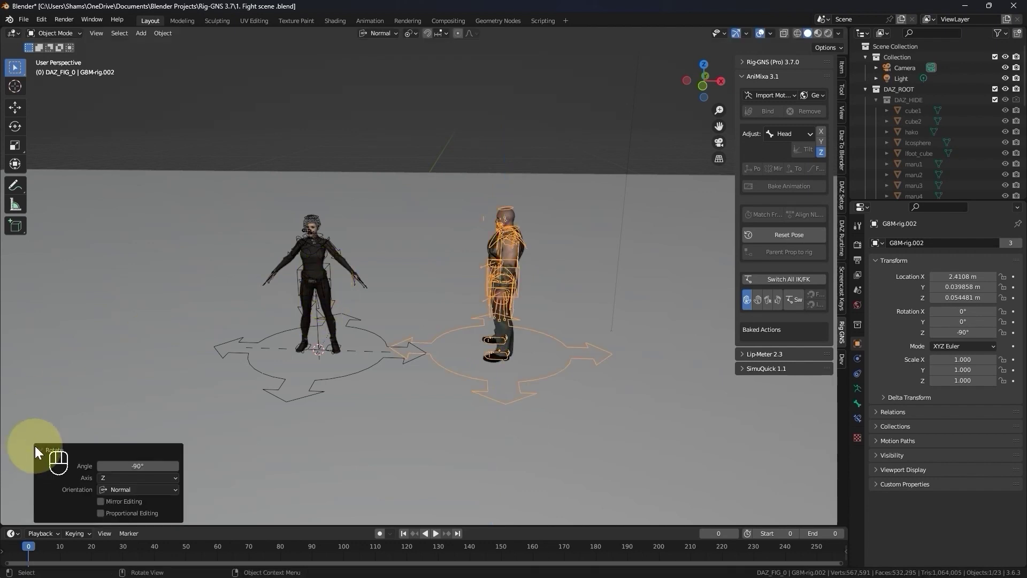
{"action": "left_click", "coordinate": [42, 453]}
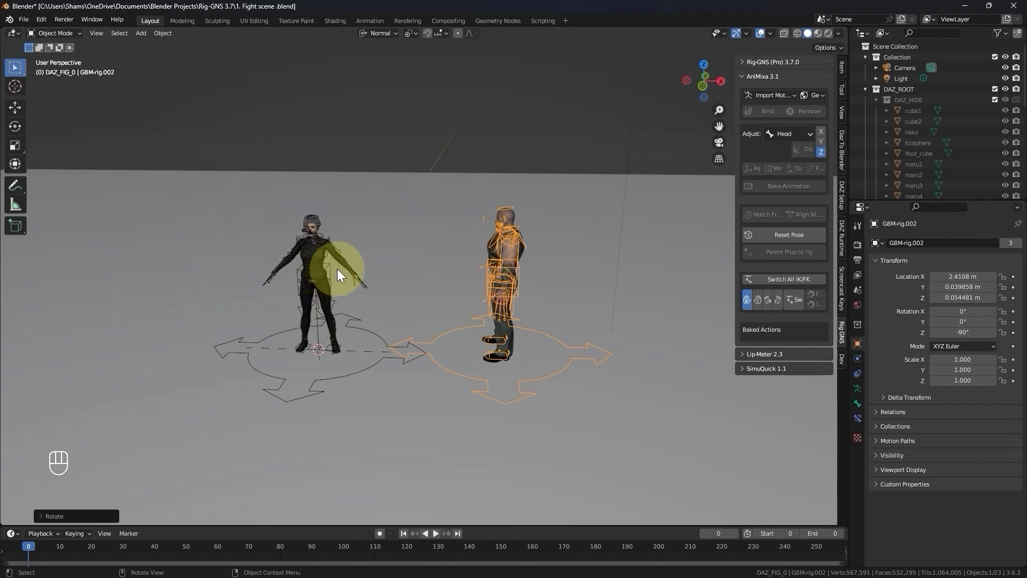
{"action": "left_click", "coordinate": [331, 276]}
{"action": "key", "text": "r"}
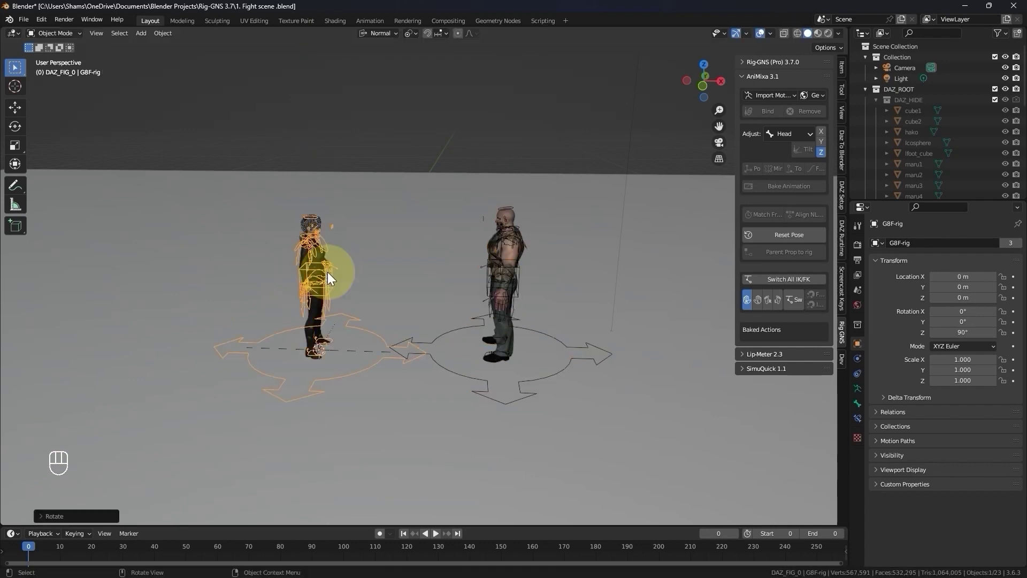
In camera view, move the woman to the left edge and the man to the right edge of frame
{"action": "key", "text": "KP_0"}
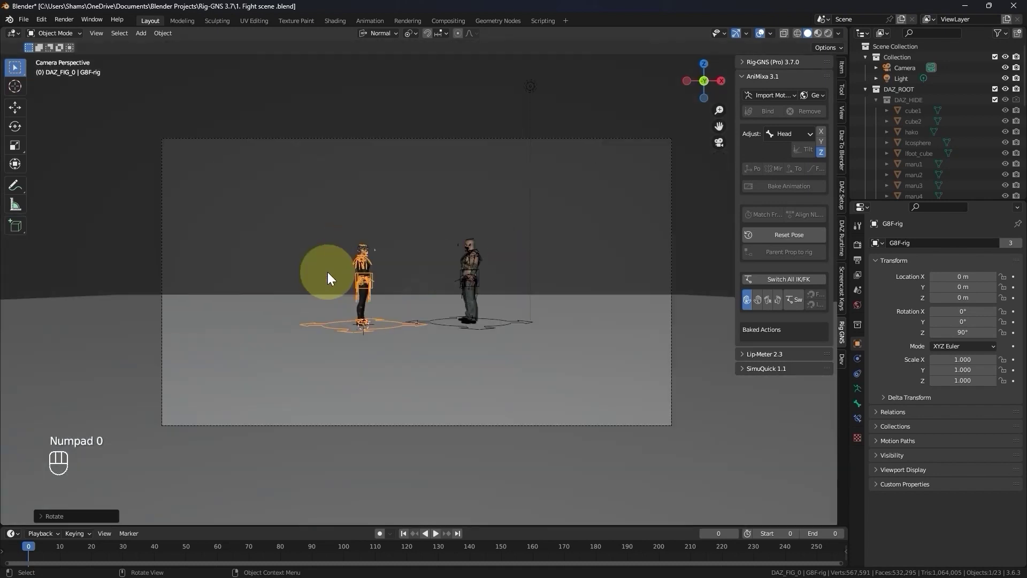
{"action": "key", "text": "g"}
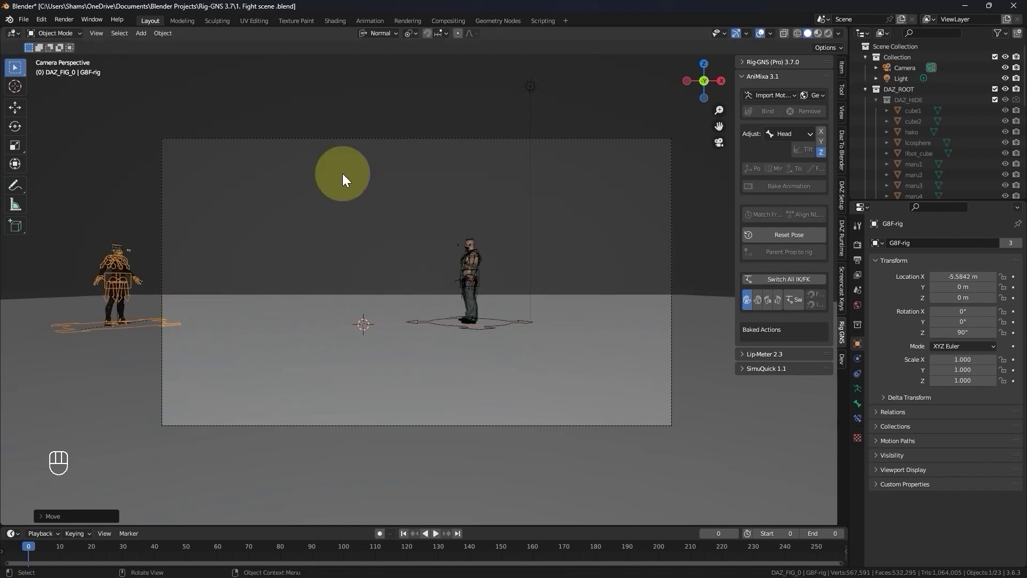
{"action": "left_click_drag", "start_coordinate": [387, 36], "coordinate": [503, 331]}
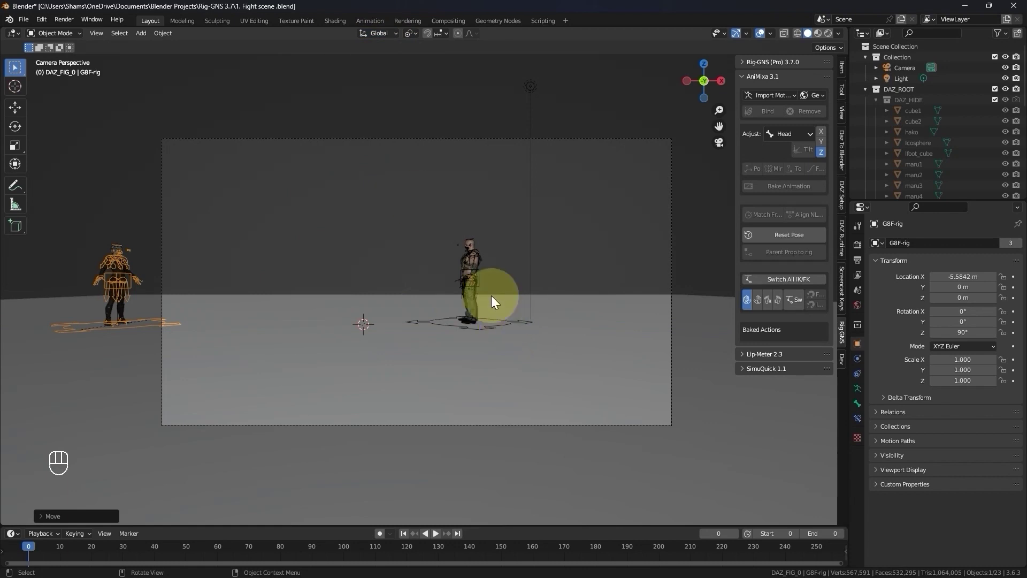
{"action": "key", "text": "g"}
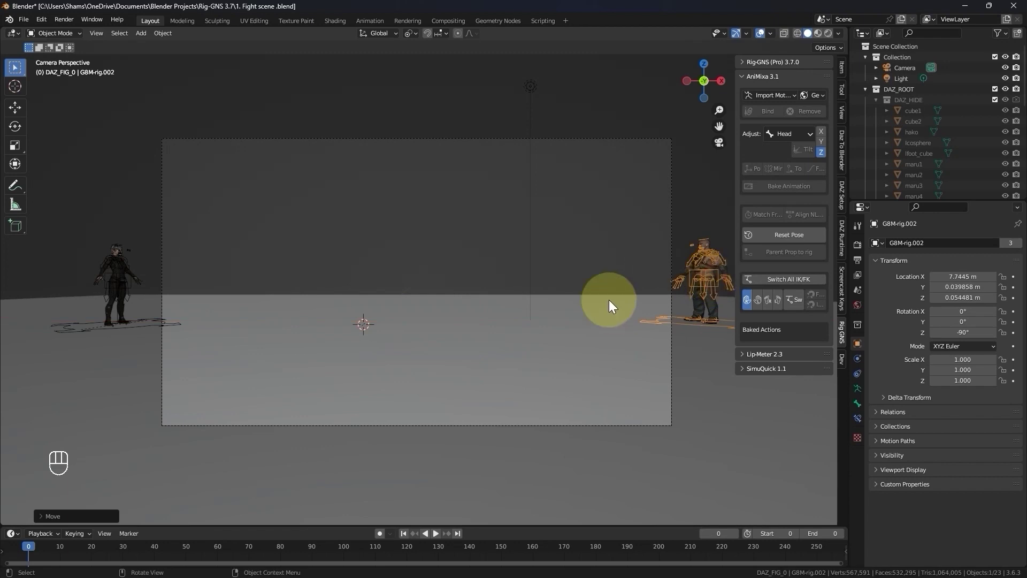
Leave camera view, orbit toward the man and zoom in on where his feet meet the ground
{"action": "middle_click", "coordinate": [606, 313]}
{"action": "left_click", "coordinate": [605, 317]}
{"action": "middle_click", "coordinate": [605, 317]}
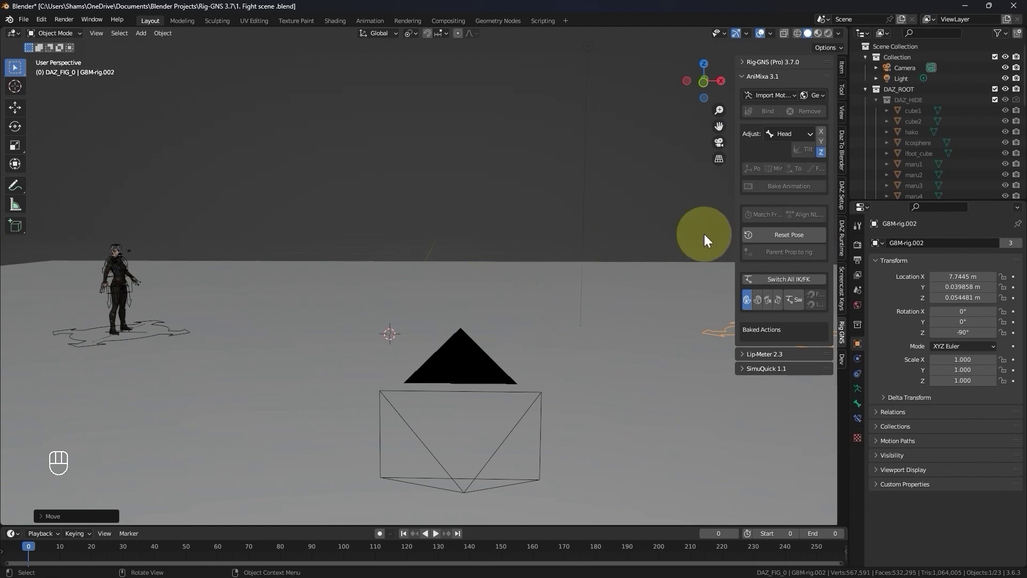
{"action": "left_click_drag", "start_coordinate": [840, 38], "coordinate": [572, 331]}
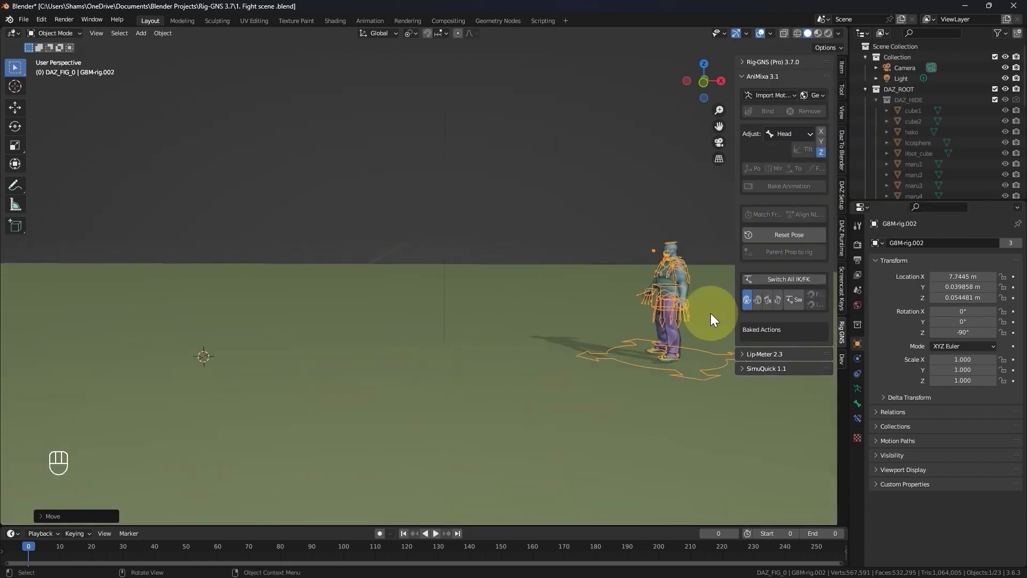
{"action": "left_click_drag", "start_coordinate": [646, 399], "coordinate": [701, 390]}
{"action": "middle_click", "coordinate": [682, 406]}
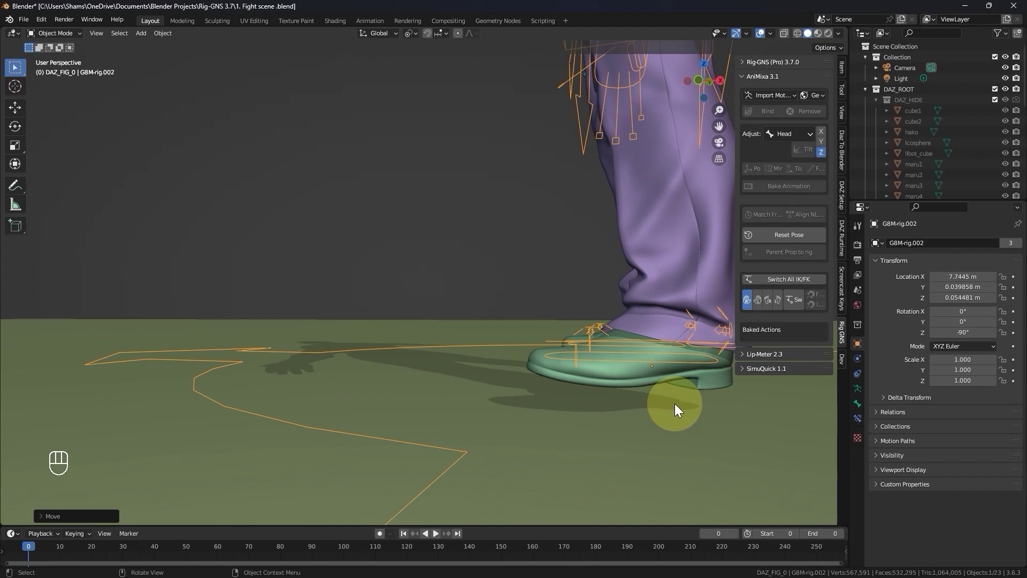
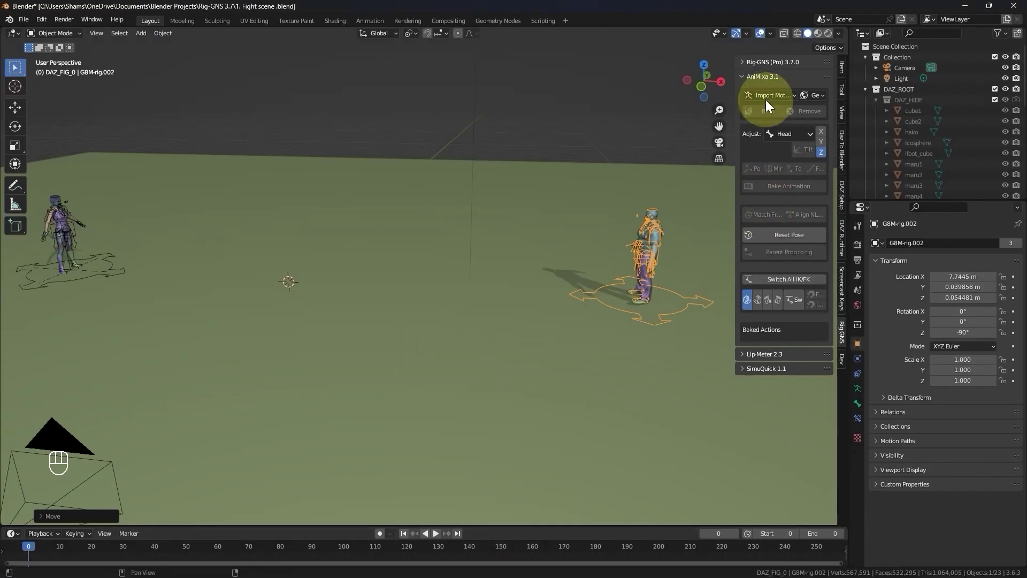
Import the downloaded Walking.fbx through AniMixa as a Mixamo armature between the characters
{"action": "left_click_drag", "start_coordinate": [769, 101], "coordinate": [779, 113]}
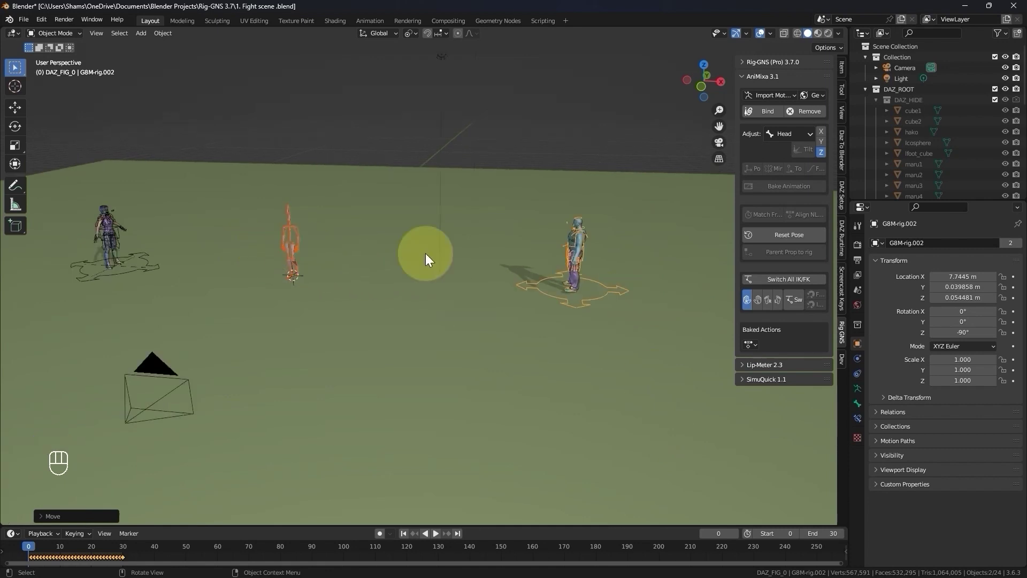
Bind the Mixamo walk to the woman's rig and play back the 30-frame loop to check it
{"action": "left_click", "coordinate": [133, 228]}
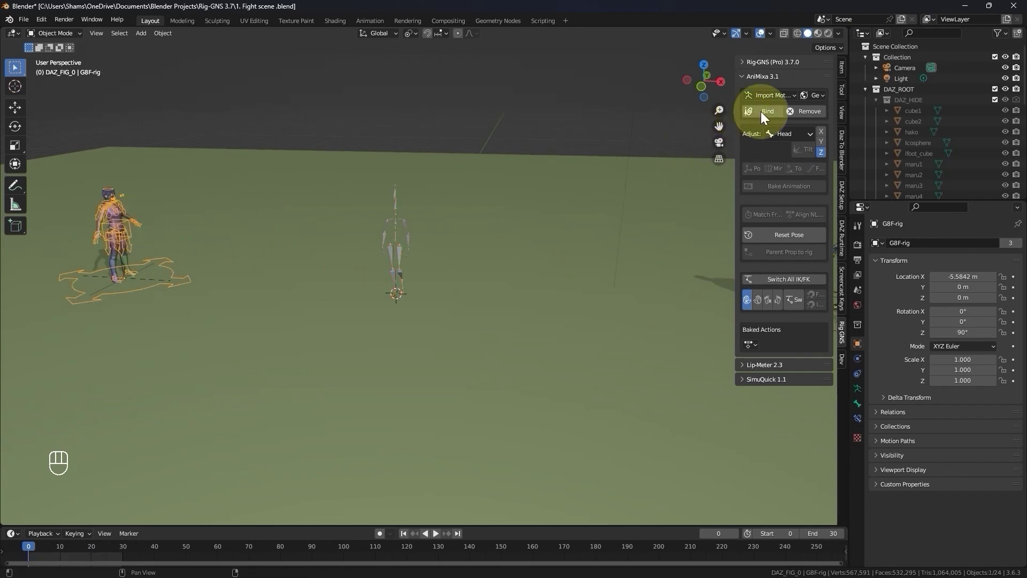
{"action": "left_click_drag", "start_coordinate": [765, 114], "coordinate": [121, 247]}
{"action": "key", "text": "space"}
{"action": "key", "text": "space"}
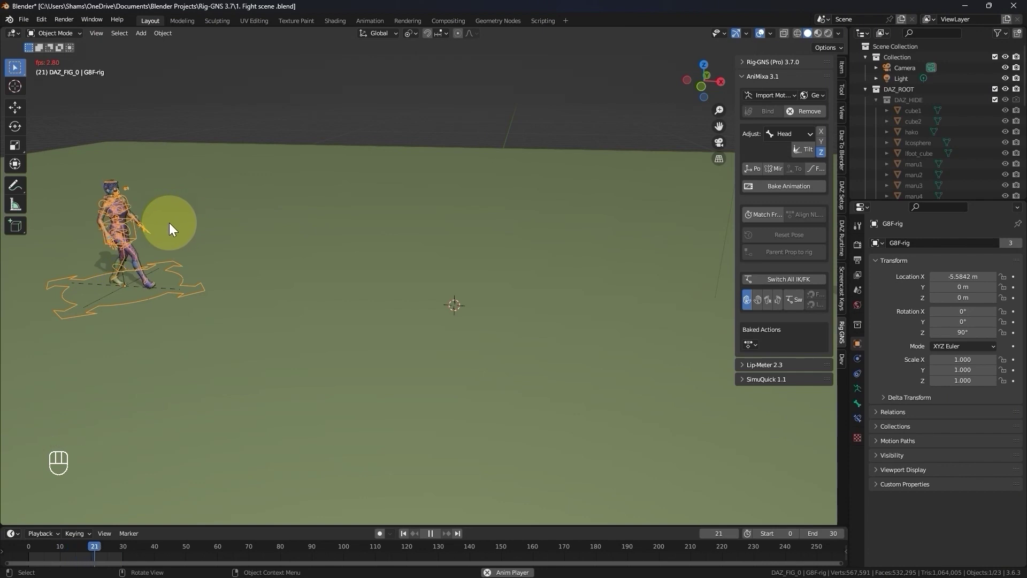
{"action": "key", "text": "space"}
{"action": "key", "text": "space"}
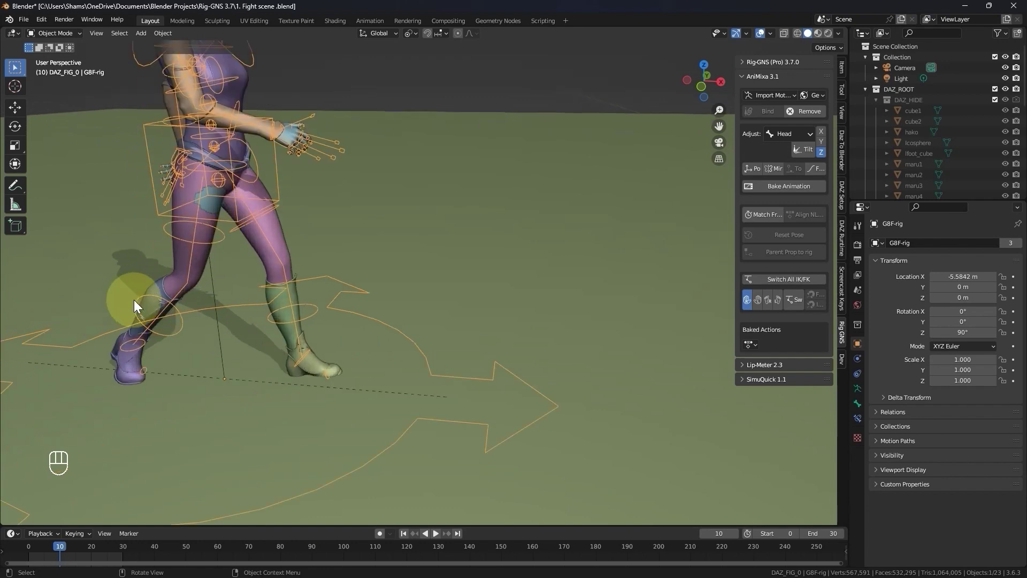
Move the woman's trousers, shirt and hair meshes into a new hidden Clothes collection
{"action": "left_click", "coordinate": [204, 244]}
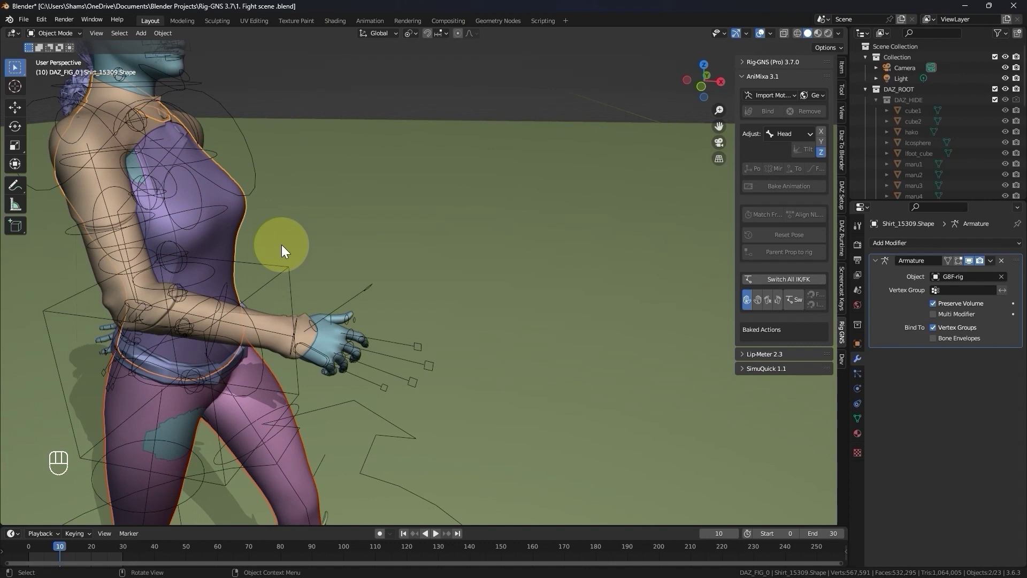
{"action": "left_click", "coordinate": [249, 210]}
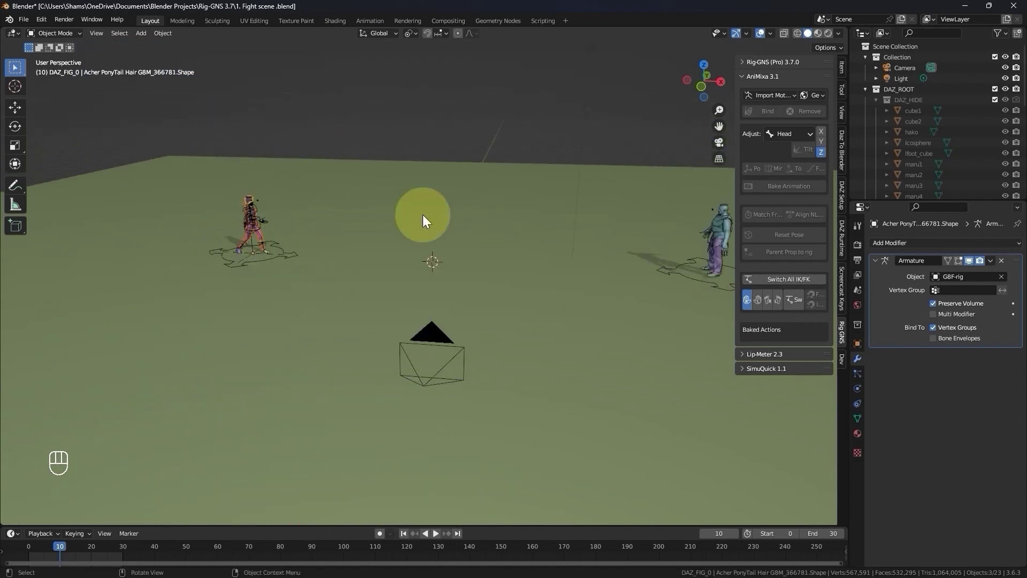
{"action": "left_click", "coordinate": [558, 159]}
{"action": "key", "text": "m"}
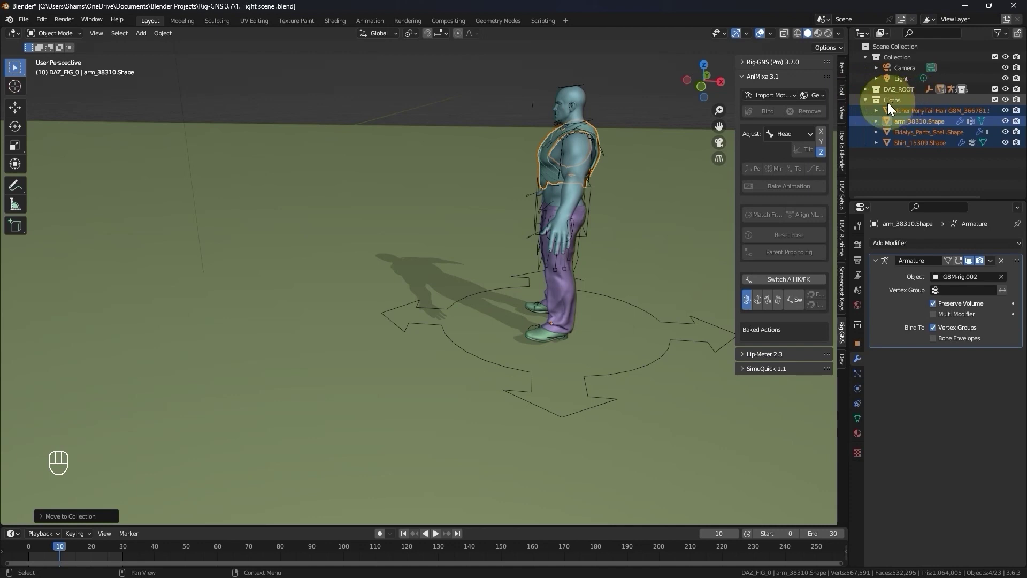
{"action": "left_click_drag", "start_coordinate": [996, 102], "coordinate": [578, 249]}
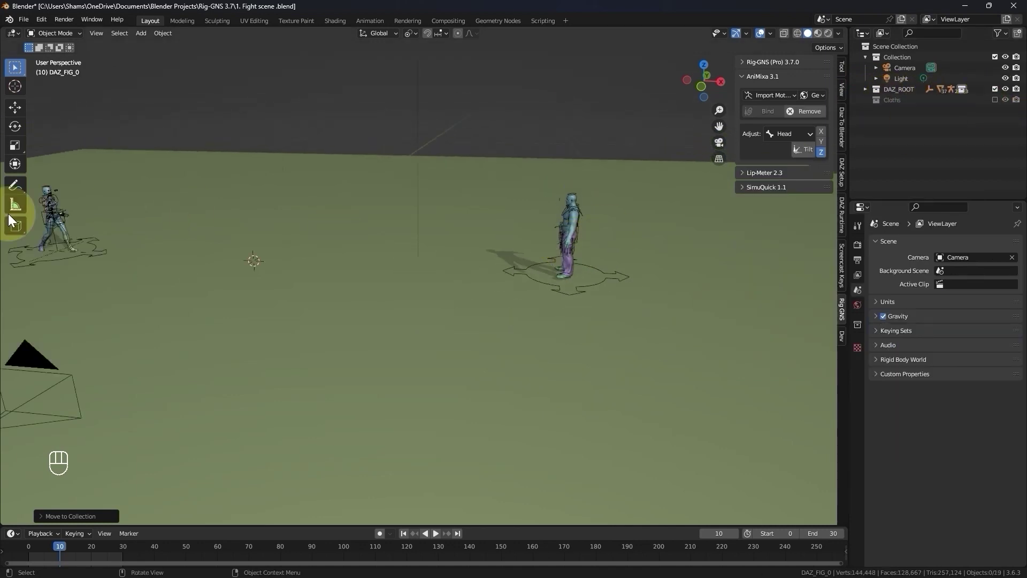
Play the walk to spot the leftover sleeve mesh and move it into the Clothes collection too
{"action": "key", "text": "space"}
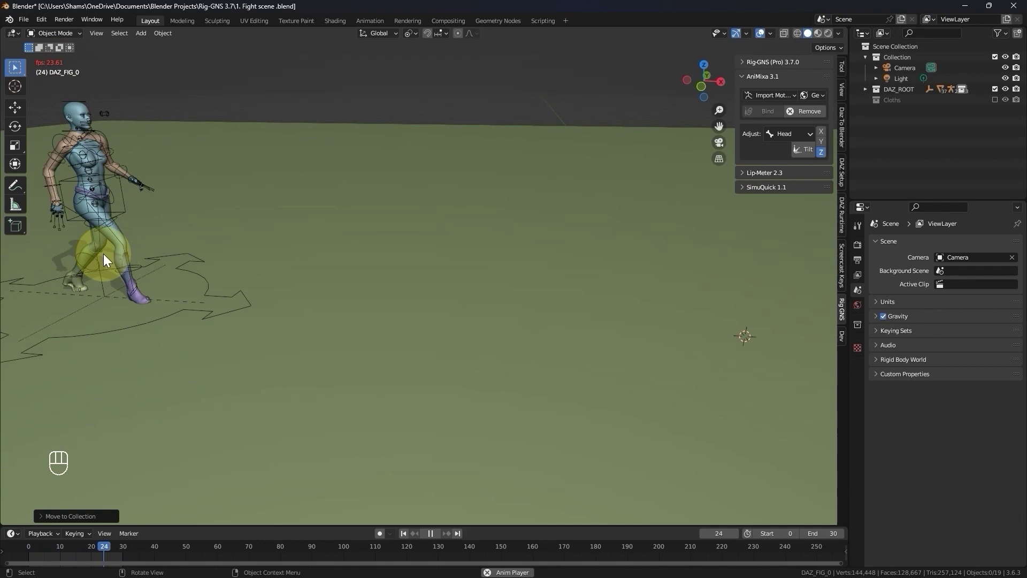
{"action": "key", "text": "space"}
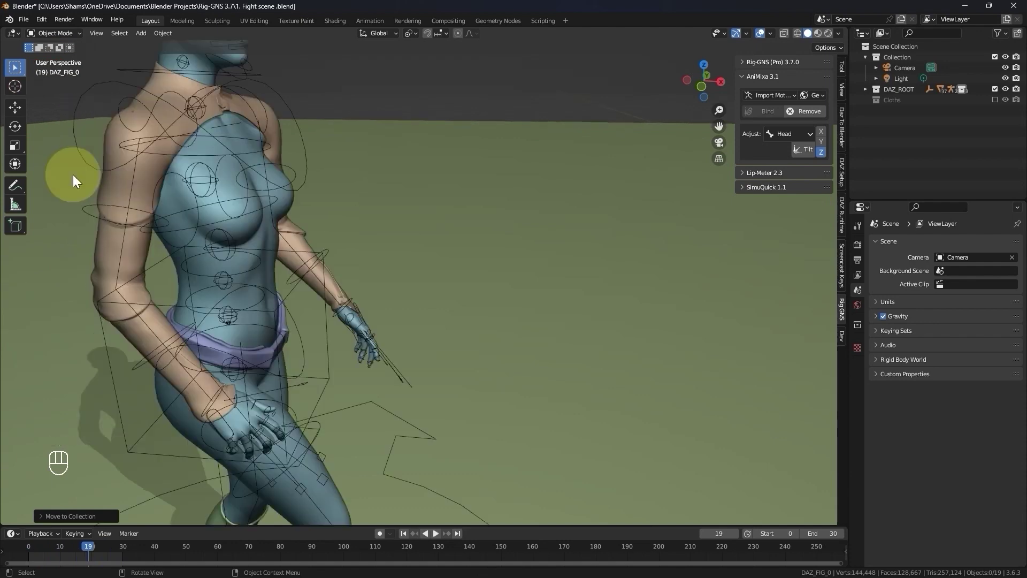
{"action": "key", "text": "m"}
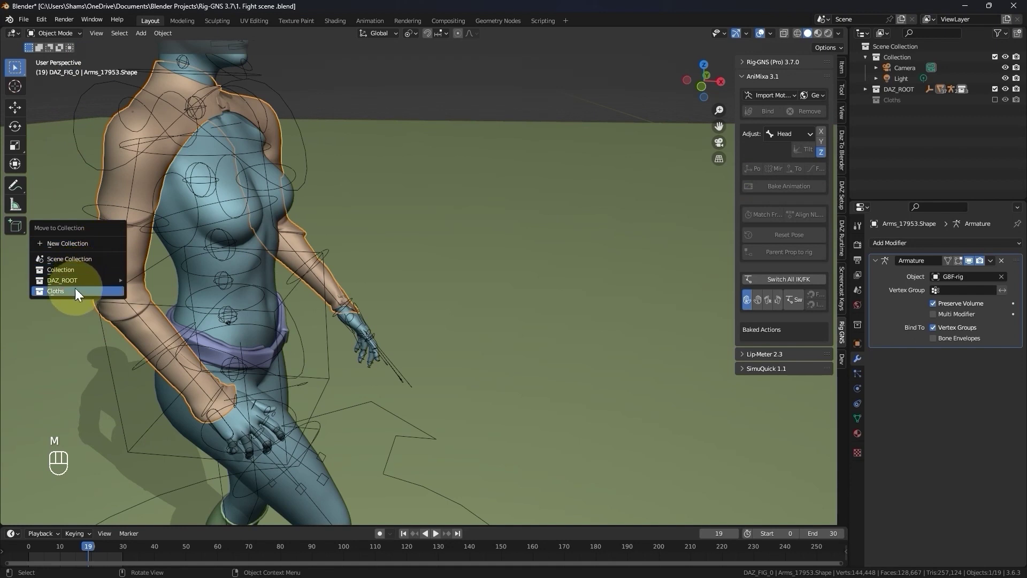
{"action": "right_click", "coordinate": [278, 360]}
{"action": "left_click", "coordinate": [268, 357]}
Show the Output Properties confirming 30 fps over frames 0–30 while previewing the walk
{"action": "key", "text": "m"}
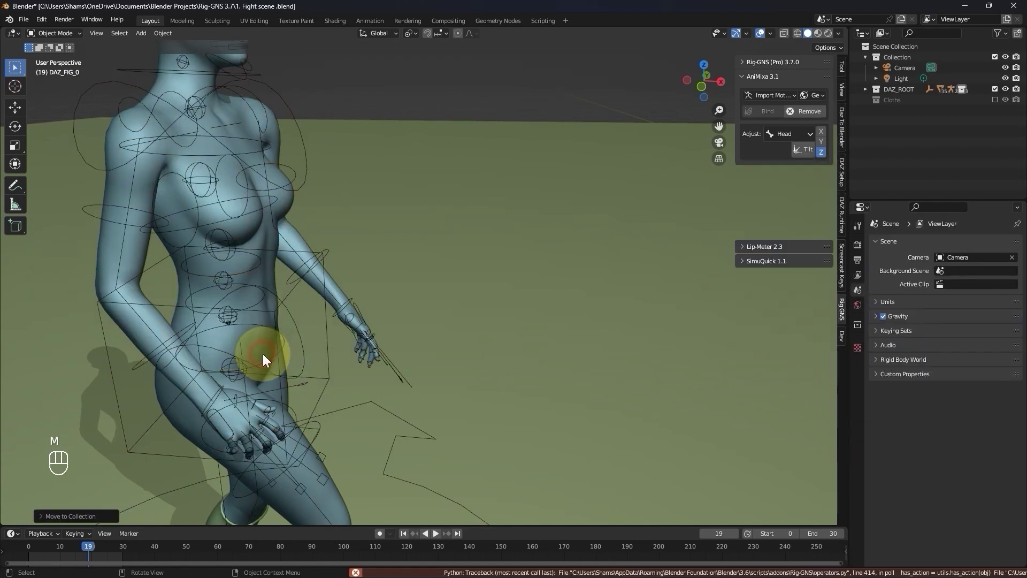
{"action": "key", "text": "space"}
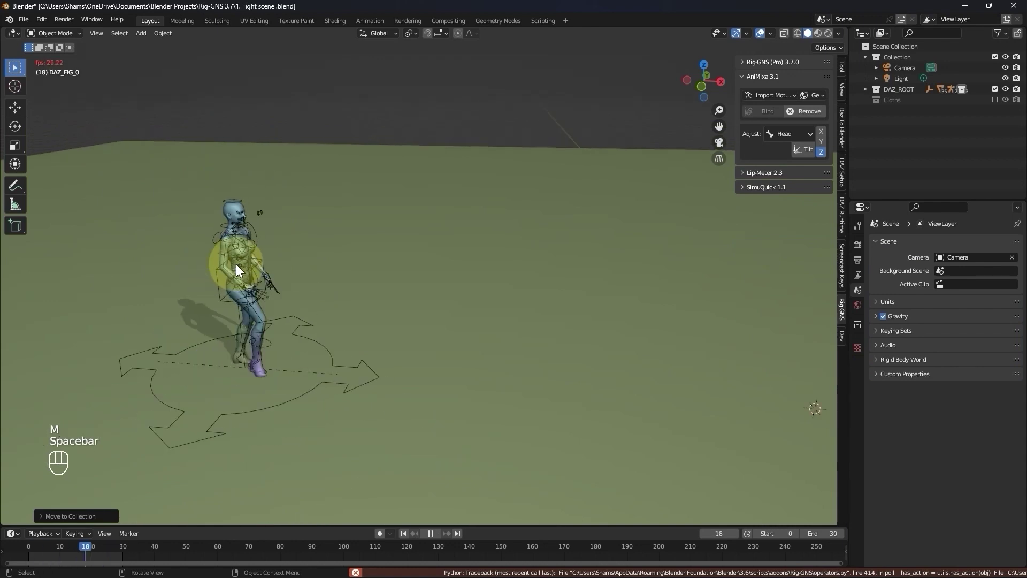
{"action": "key", "text": "space"}
{"action": "middle_click", "coordinate": [218, 270]}
{"action": "left_click_drag", "start_coordinate": [243, 274], "coordinate": [260, 274]}
{"action": "left_click", "coordinate": [861, 264]}
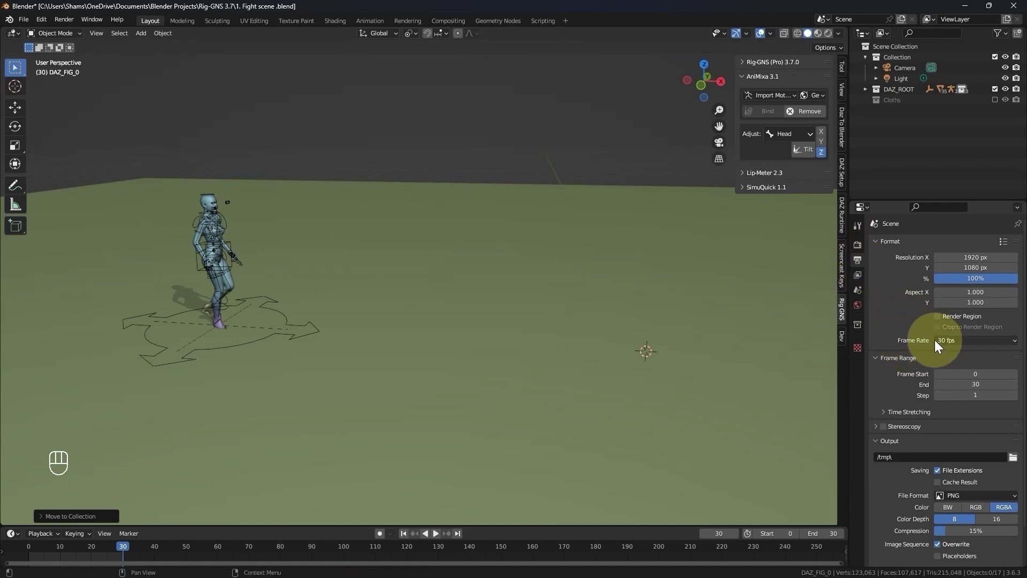
Replay the woman's walk cycle and move the view closer to her
{"action": "key", "text": "space"}
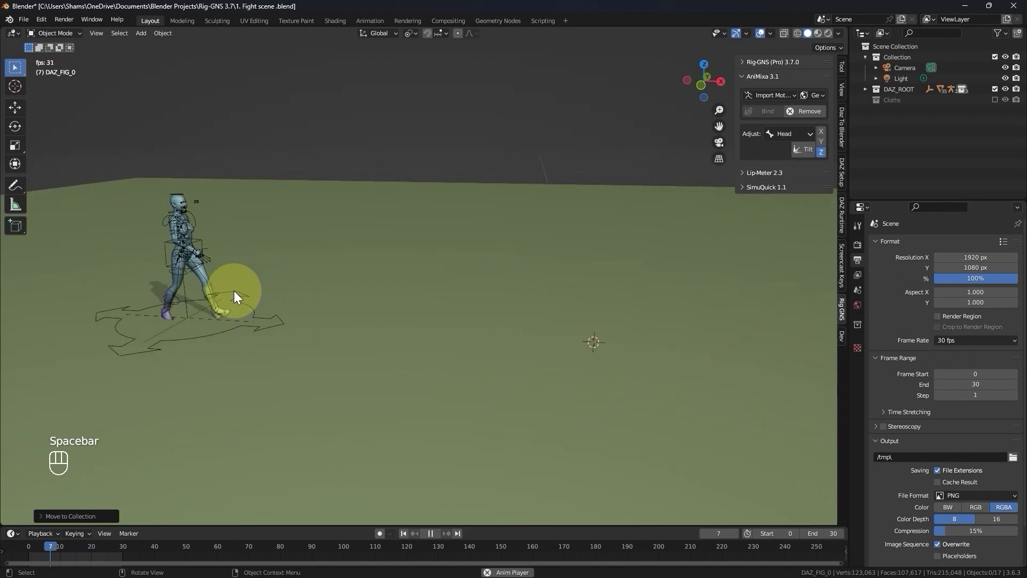
{"action": "key", "text": "space"}
{"action": "key", "text": "space"}
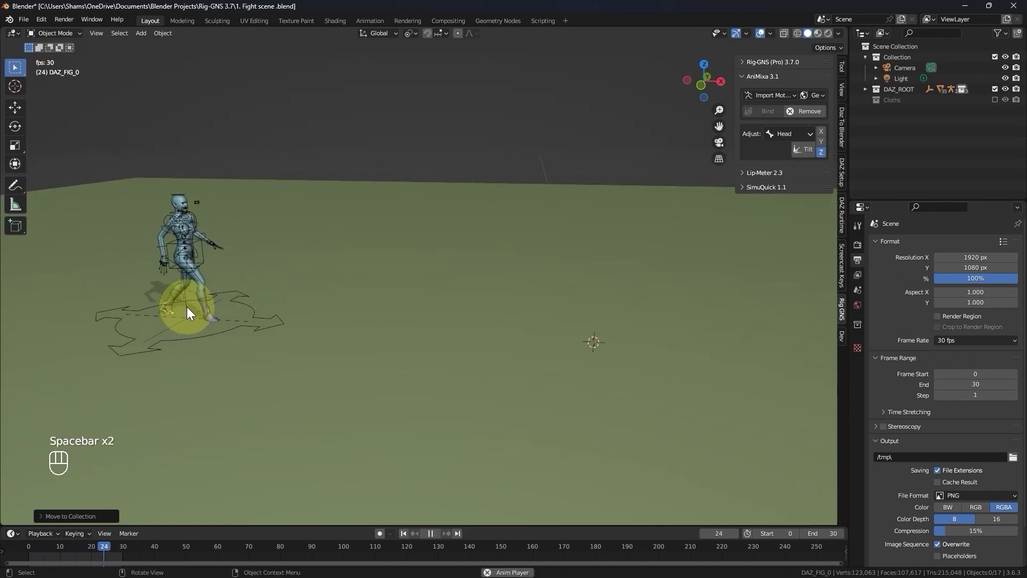
{"action": "left_click_drag", "start_coordinate": [199, 313], "coordinate": [222, 313]}
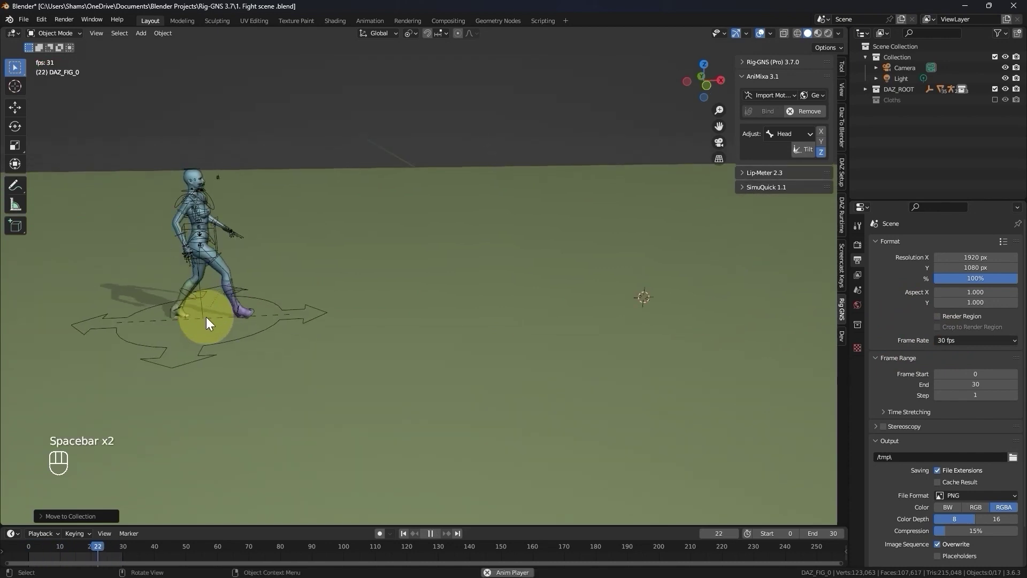
{"action": "middle_click", "coordinate": [210, 322]}
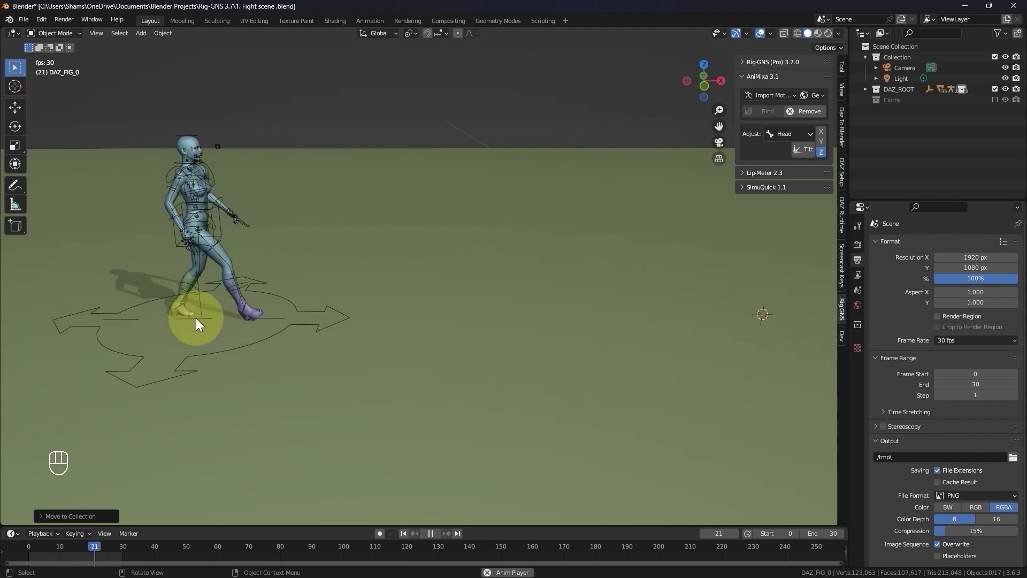
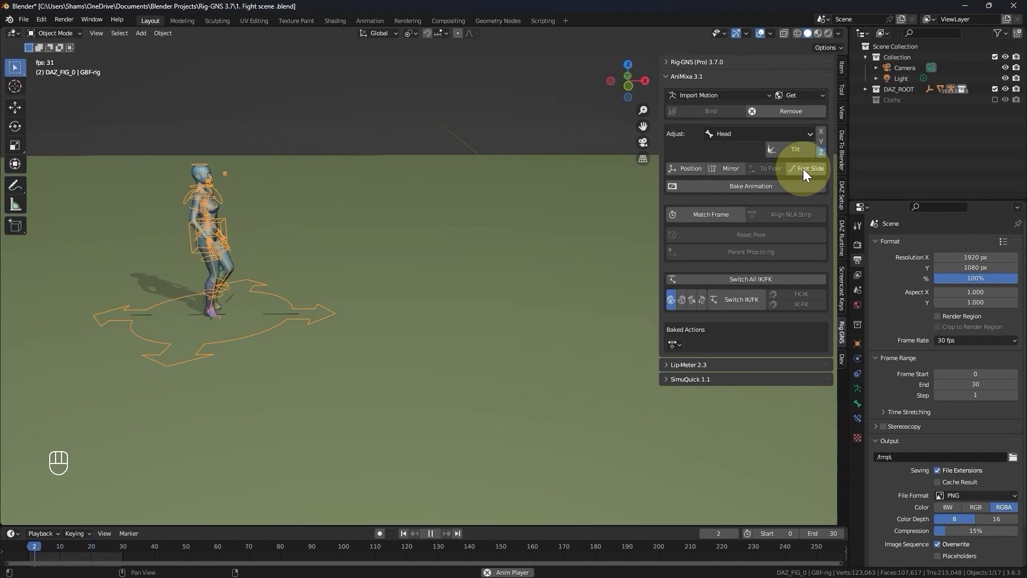
Apply AniMixa Foot Slide on the G8F rig so the walk travels forward across the ground
{"action": "left_click_drag", "start_coordinate": [806, 172], "coordinate": [807, 147]}
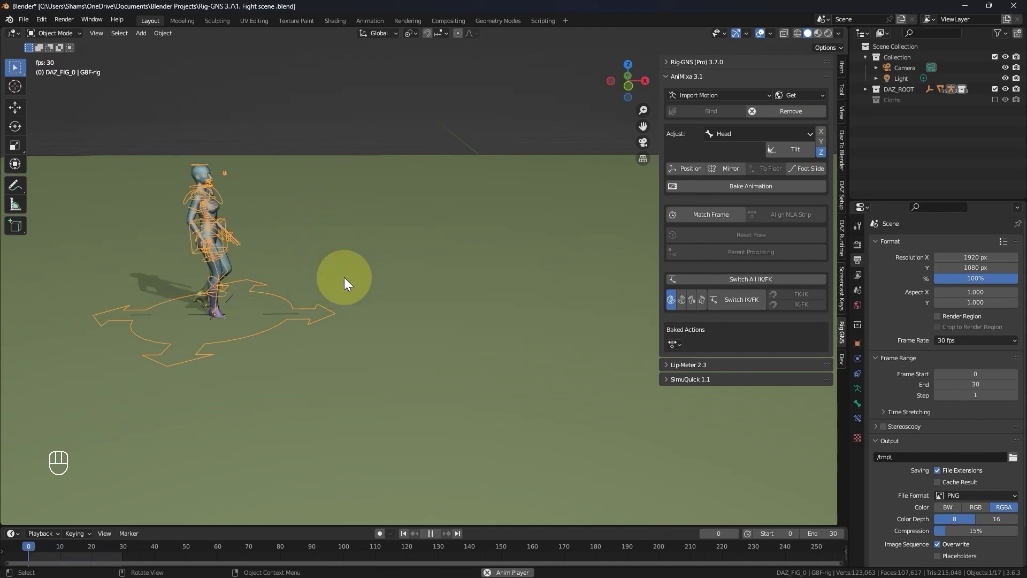
Check the walk through the camera, then bring the woman's front into close view and replay it
{"action": "key", "text": "KP_0"}
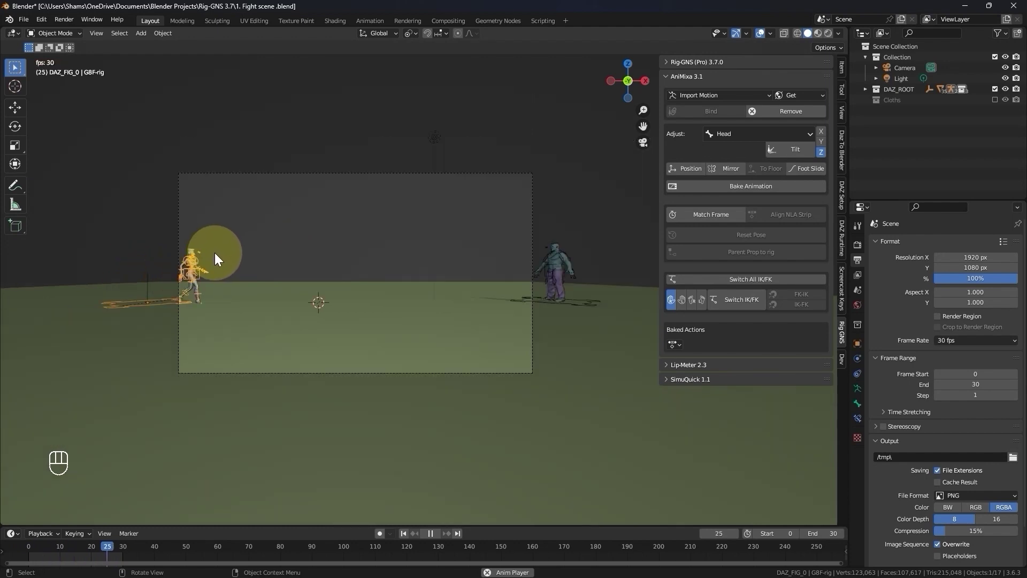
{"action": "middle_click", "coordinate": [218, 280]}
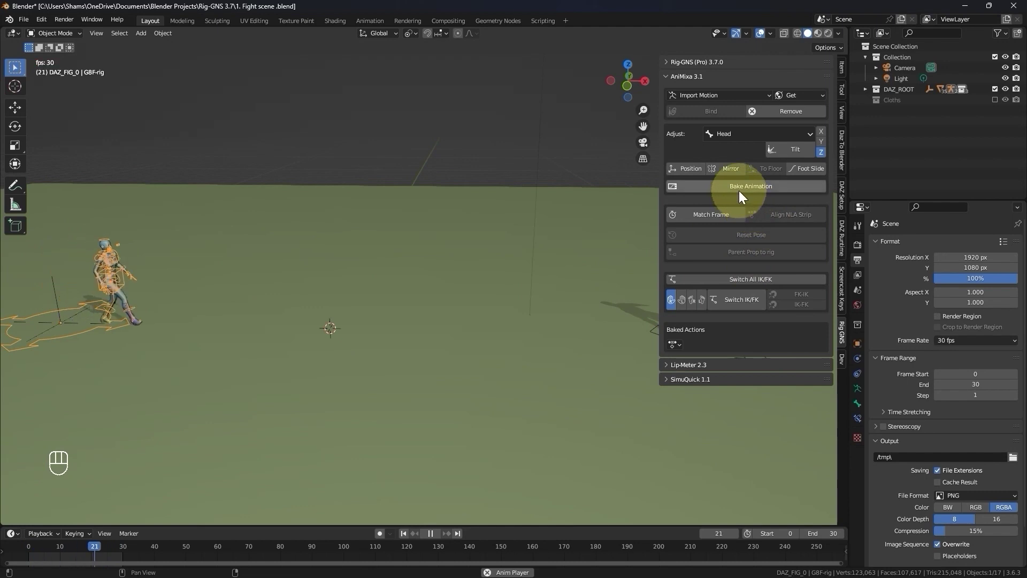
{"action": "key", "text": "space"}
{"action": "left_click_drag", "start_coordinate": [486, 315], "coordinate": [383, 296]}
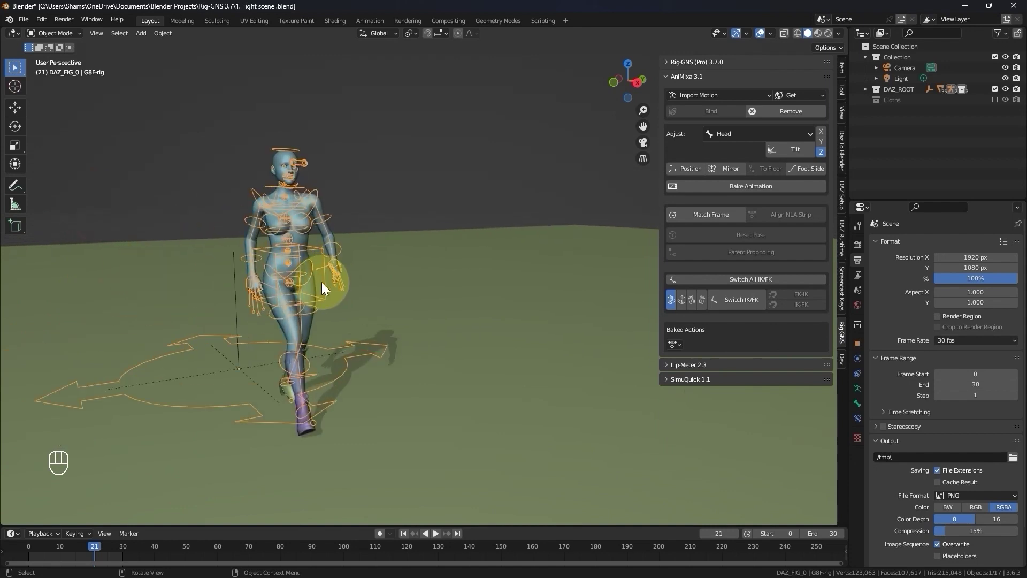
{"action": "middle_click", "coordinate": [291, 290]}
{"action": "left_click", "coordinate": [284, 282]}
{"action": "key", "text": "space"}
{"action": "key", "text": "space"}
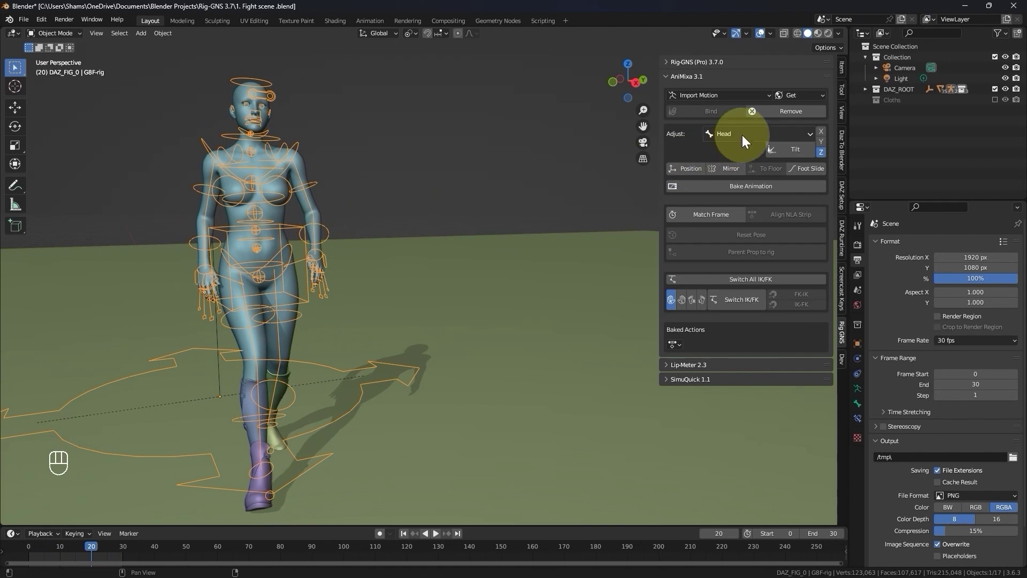
In AniMixa set Adjust to Thigh with Tilt on the X axis, tweak the tilt and replay to frame 17
{"action": "left_click_drag", "start_coordinate": [730, 135], "coordinate": [734, 153]}
{"action": "left_click", "coordinate": [823, 132]}
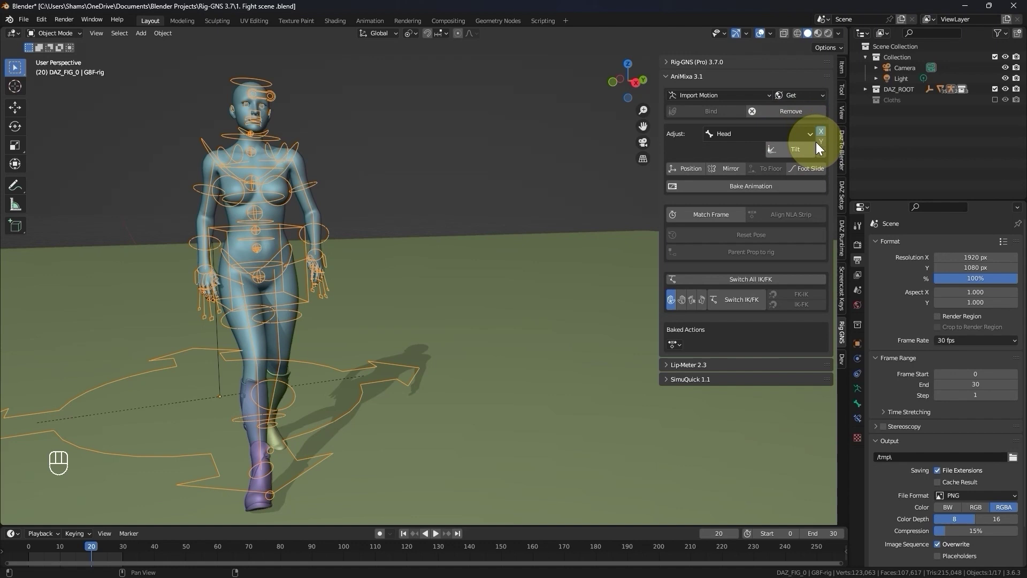
{"action": "left_click_drag", "start_coordinate": [824, 145], "coordinate": [826, 142]}
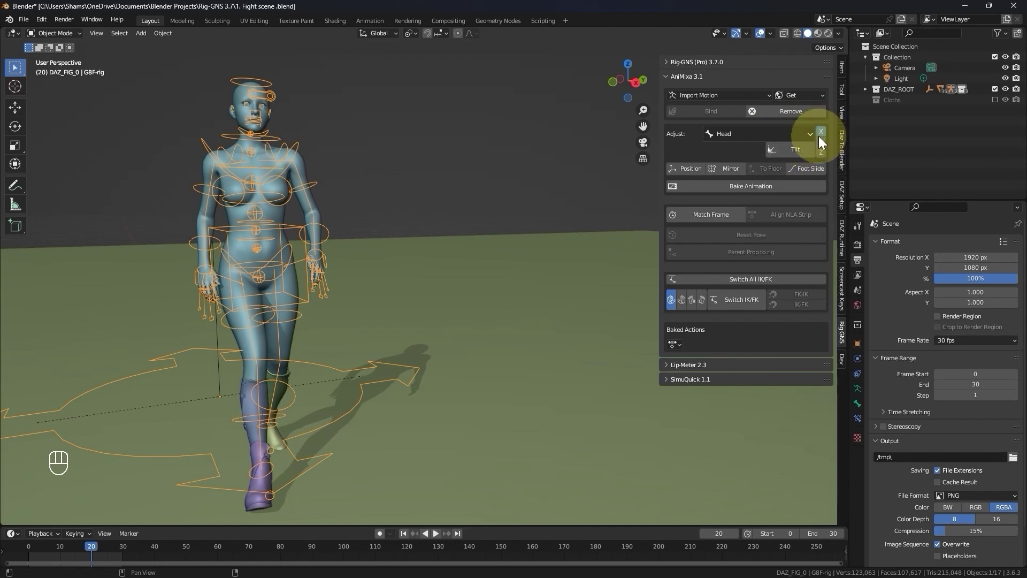
{"action": "left_click_drag", "start_coordinate": [797, 153], "coordinate": [796, 179]}
{"action": "left_click", "coordinate": [822, 156]}
{"action": "left_click_drag", "start_coordinate": [802, 153], "coordinate": [806, 161]}
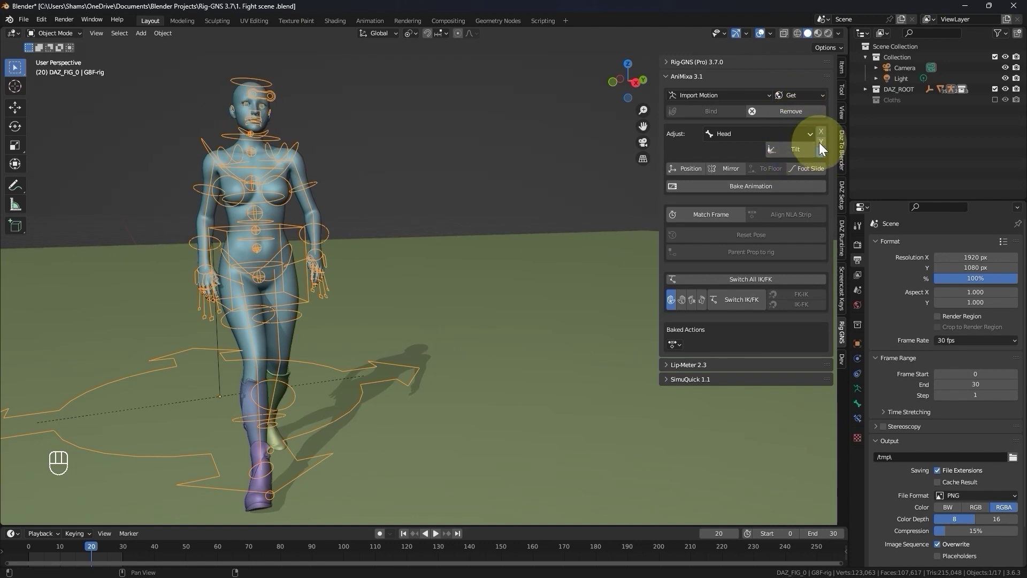
{"action": "left_click_drag", "start_coordinate": [805, 156], "coordinate": [799, 177]}
{"action": "left_click_drag", "start_coordinate": [777, 139], "coordinate": [761, 255]}
{"action": "left_click_drag", "start_coordinate": [797, 148], "coordinate": [817, 169]}
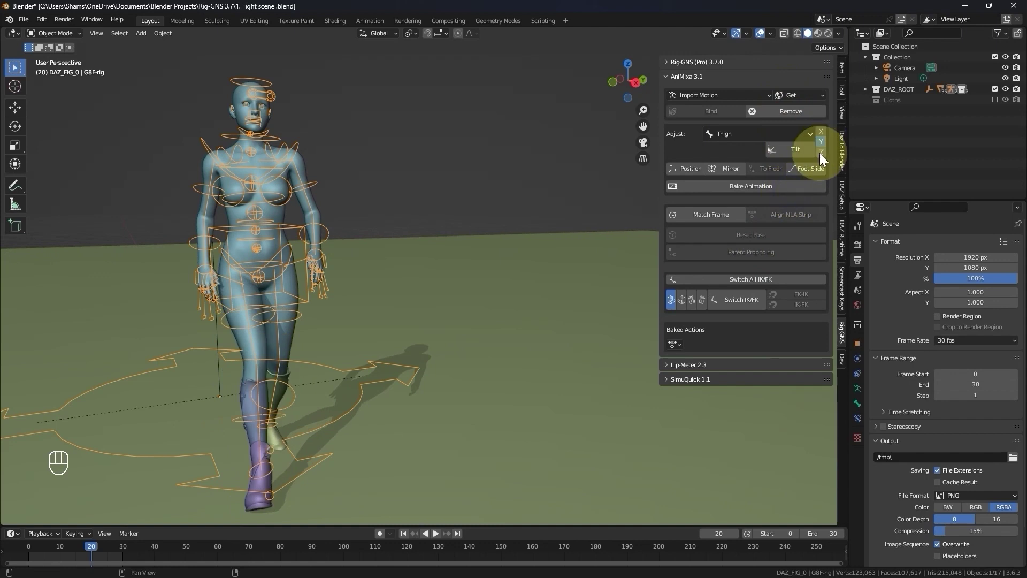
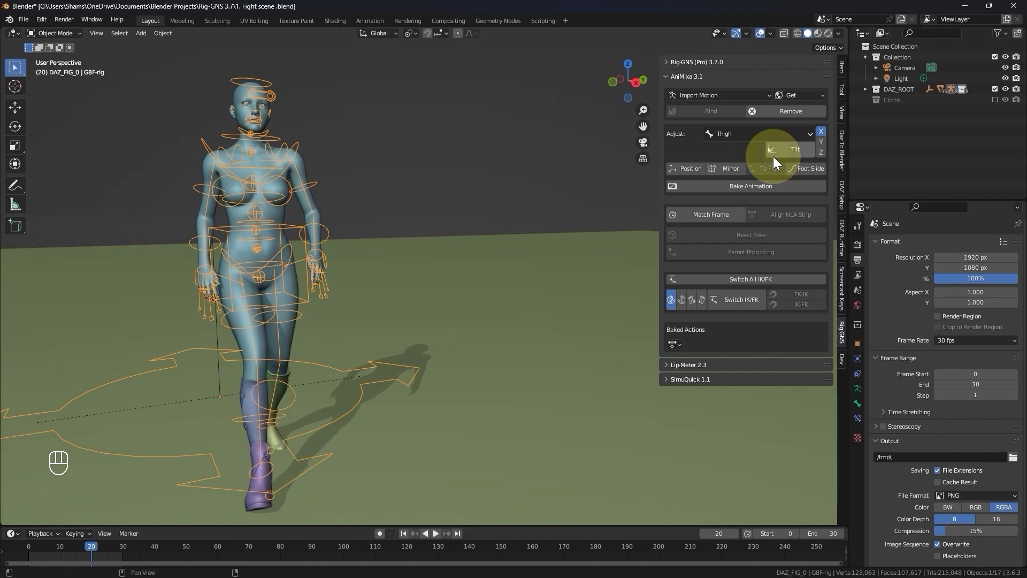
{"action": "key", "text": "space"}
{"action": "key", "text": "space"}
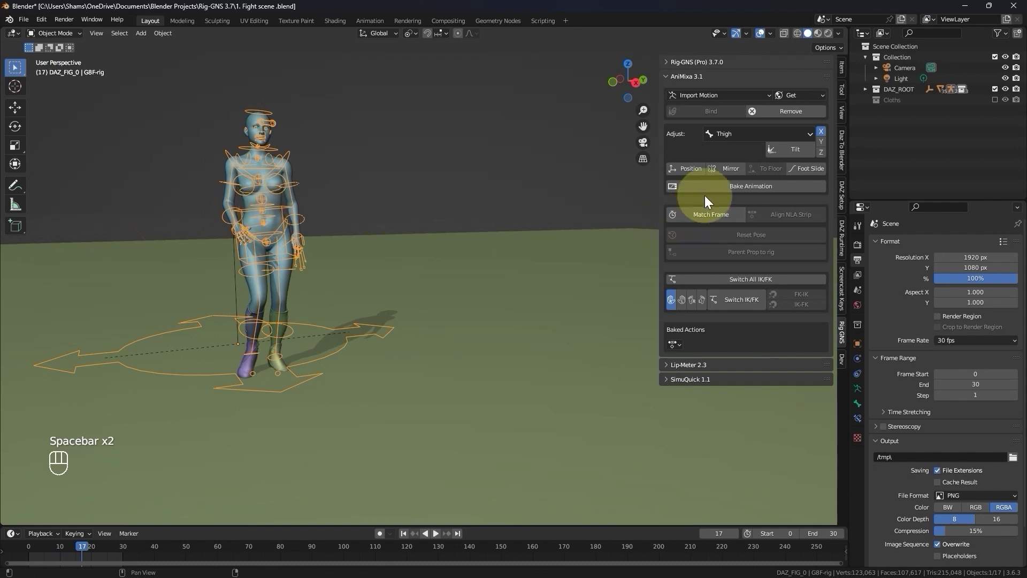
Bake the corrected walk into a G8F-Walking action and play it in camera view
{"action": "left_click_drag", "start_coordinate": [732, 195], "coordinate": [736, 261]}
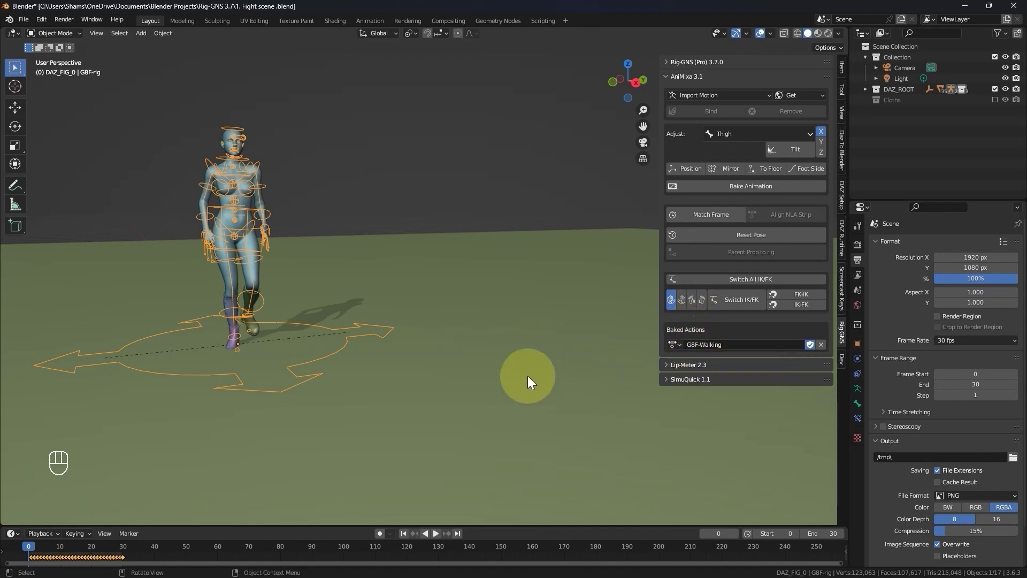
{"action": "key", "text": "space"}
{"action": "key", "text": "KP_0"}
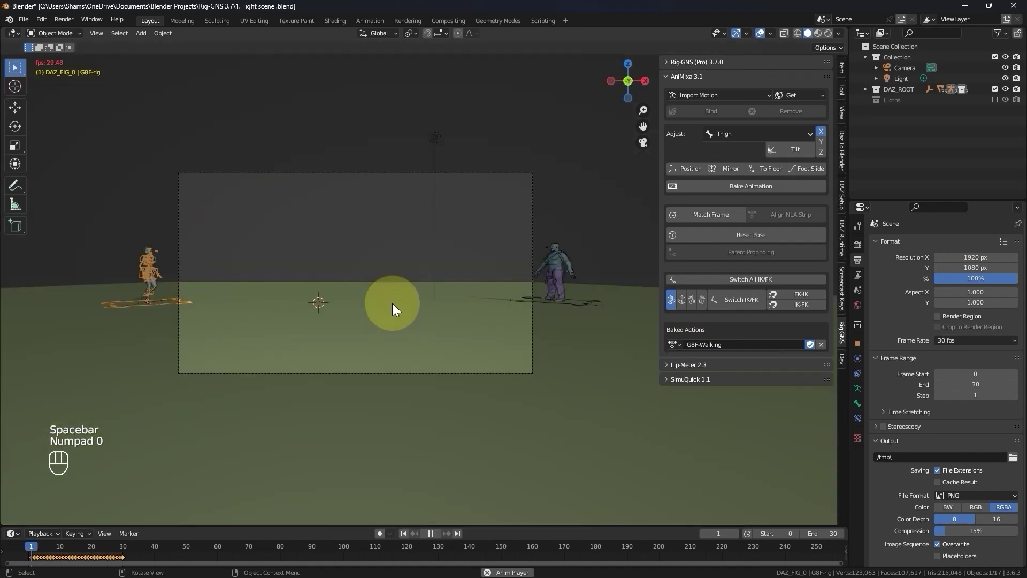
{"action": "key", "text": "space"}
{"action": "key", "text": "KP_0"}
Step the baked walk forward frame by frame through the camera shot
{"action": "key", "text": "Right"}
{"action": "key", "text": "Right"}
{"action": "key", "text": "Right"}
{"action": "key", "text": "Right"}
{"action": "key", "text": "Right"}
{"action": "key", "text": "Right"}
{"action": "key", "text": "Right"}
{"action": "key", "text": "Right"}
{"action": "key", "text": "Right"}
{"action": "key", "text": "Right"}
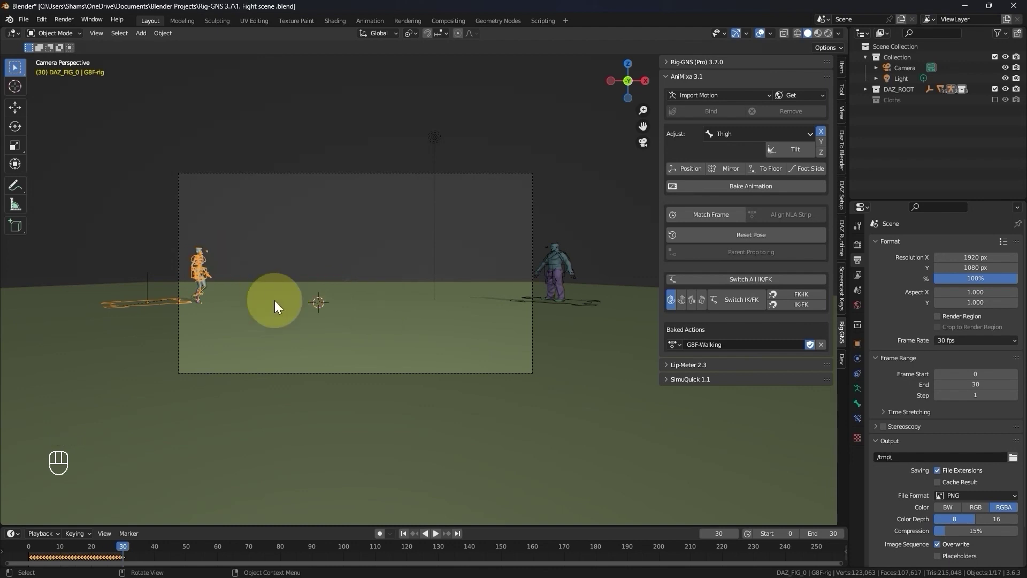
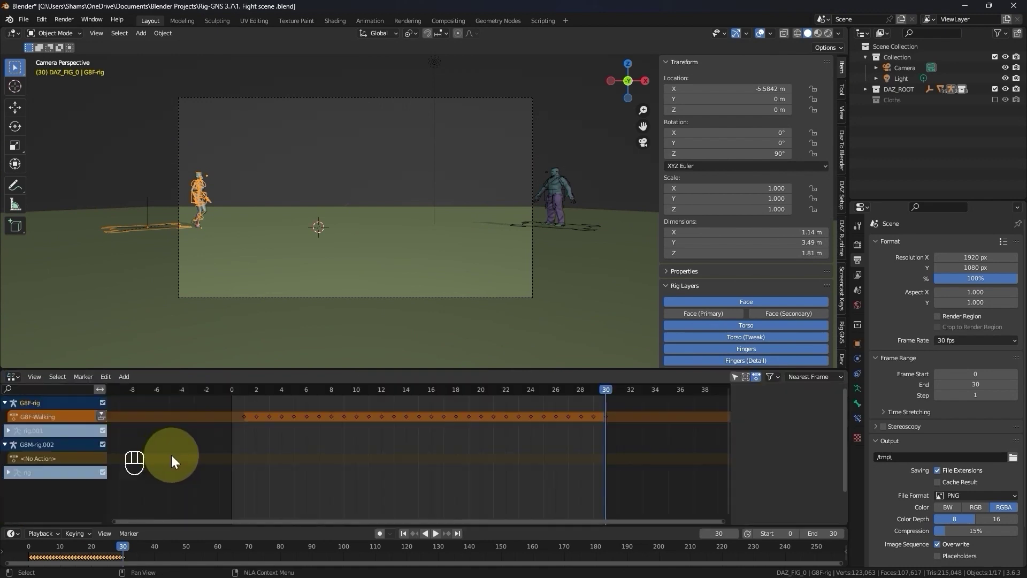
Show the AniMixa Baked Actions list containing the baked GBF-Walking action
{"action": "left_click", "coordinate": [800, 535]}
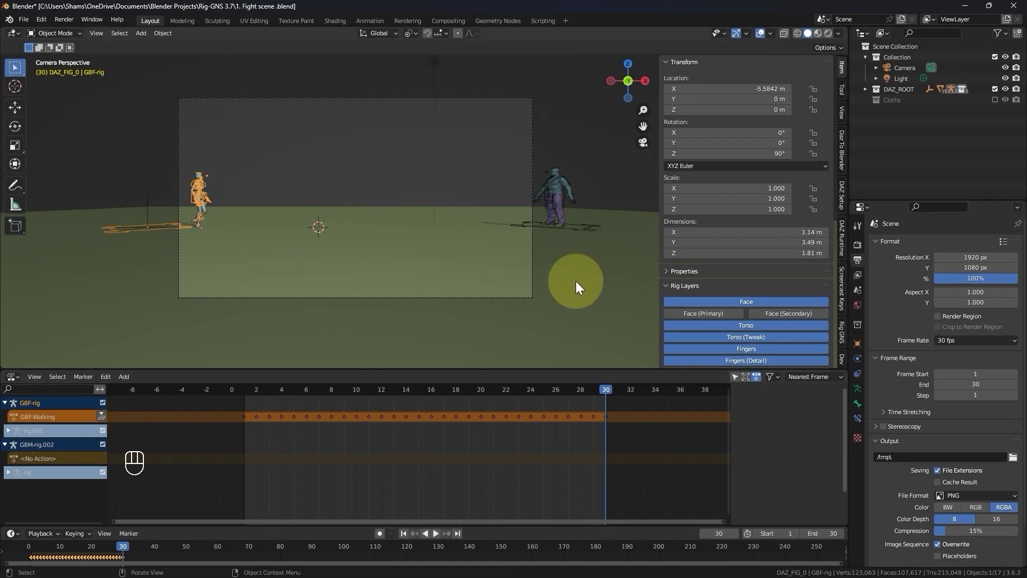
{"action": "left_click", "coordinate": [846, 337]}
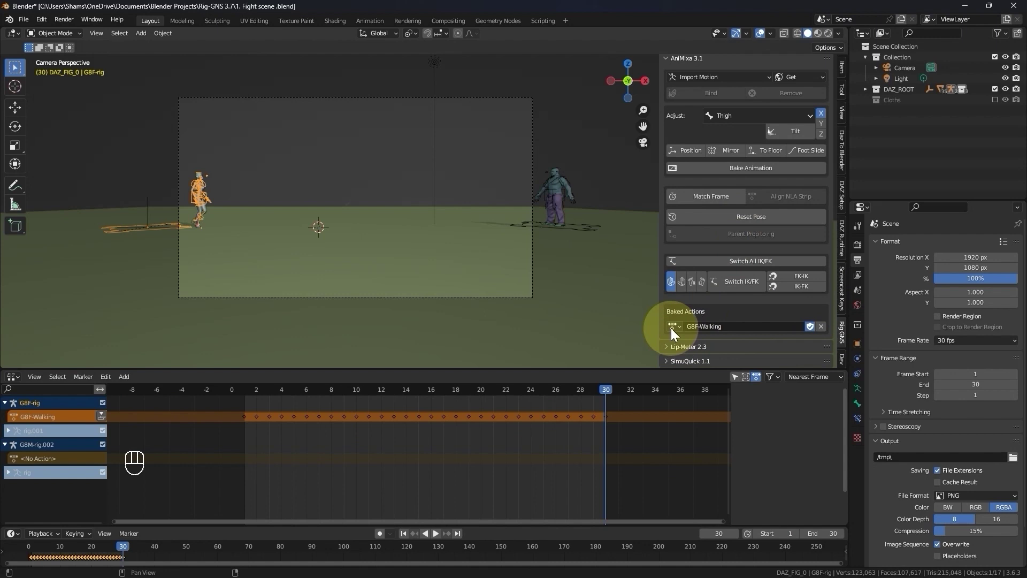
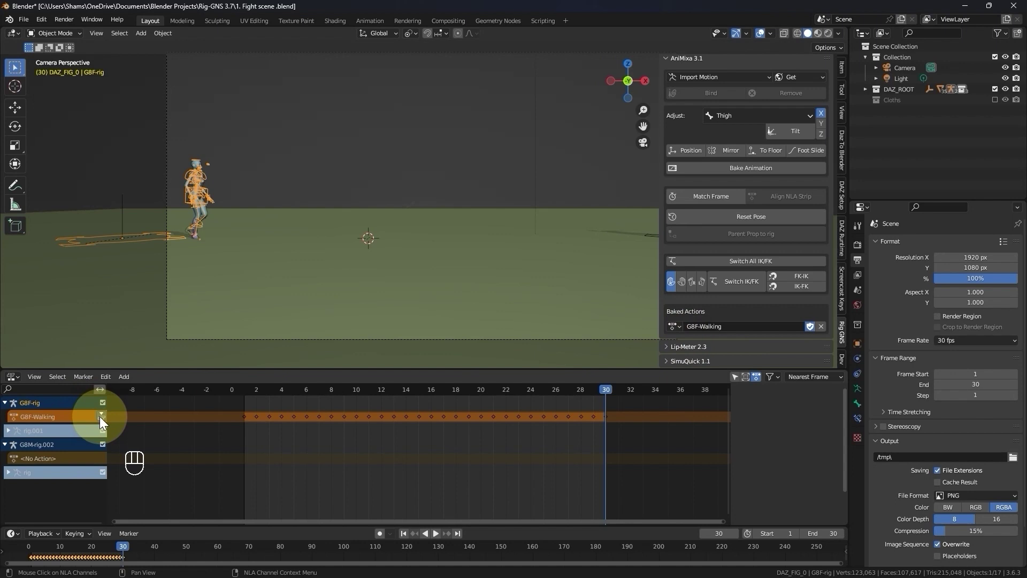
Push GBF-Walking down to an NLA strip, duplicate it after frame 30, and match the scene end to frame 59
{"action": "left_click", "coordinate": [104, 426]}
{"action": "key", "text": "space"}
{"action": "left_click", "coordinate": [305, 431]}
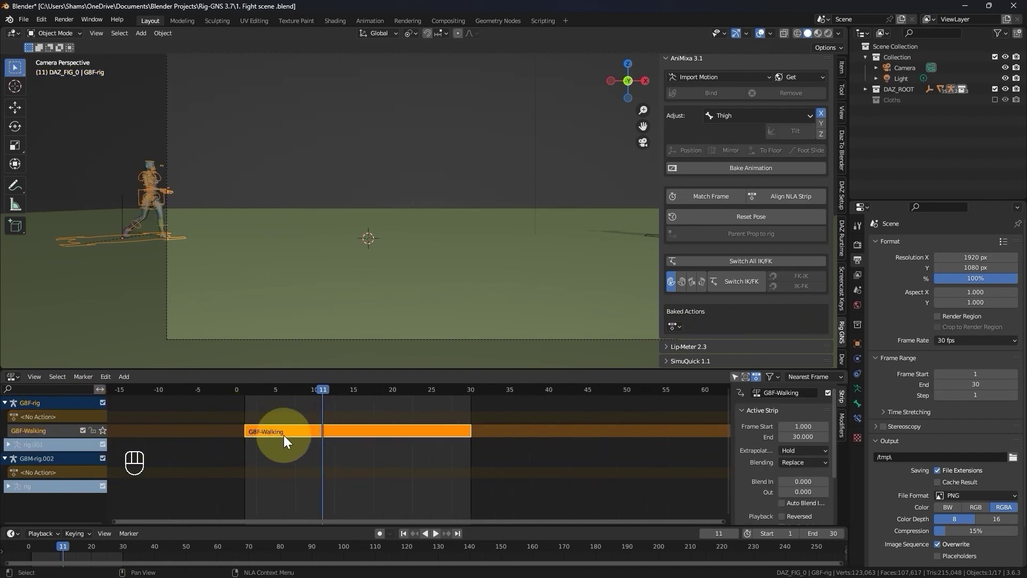
{"action": "key", "text": "shift+d"}
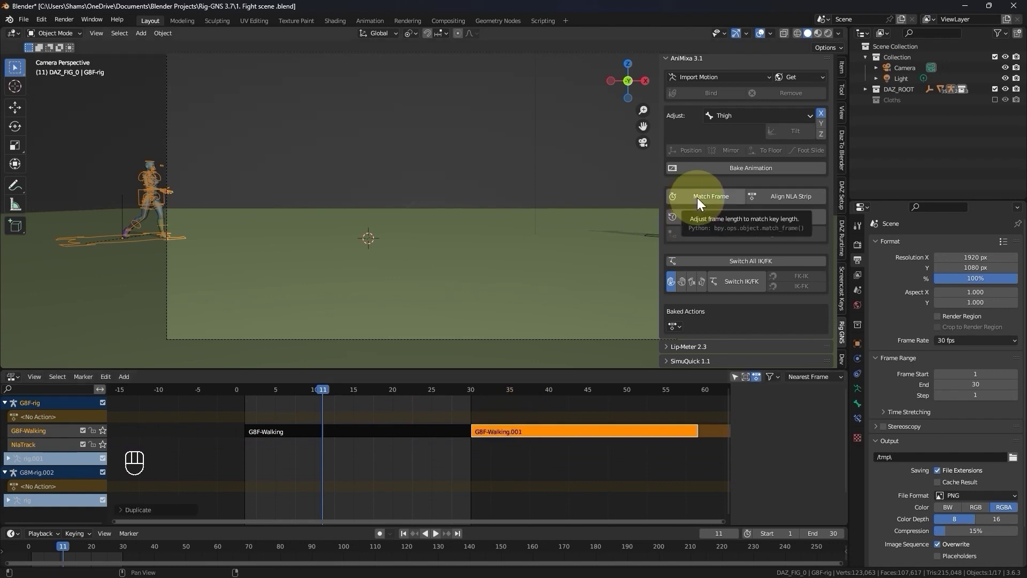
{"action": "left_click", "coordinate": [712, 200]}
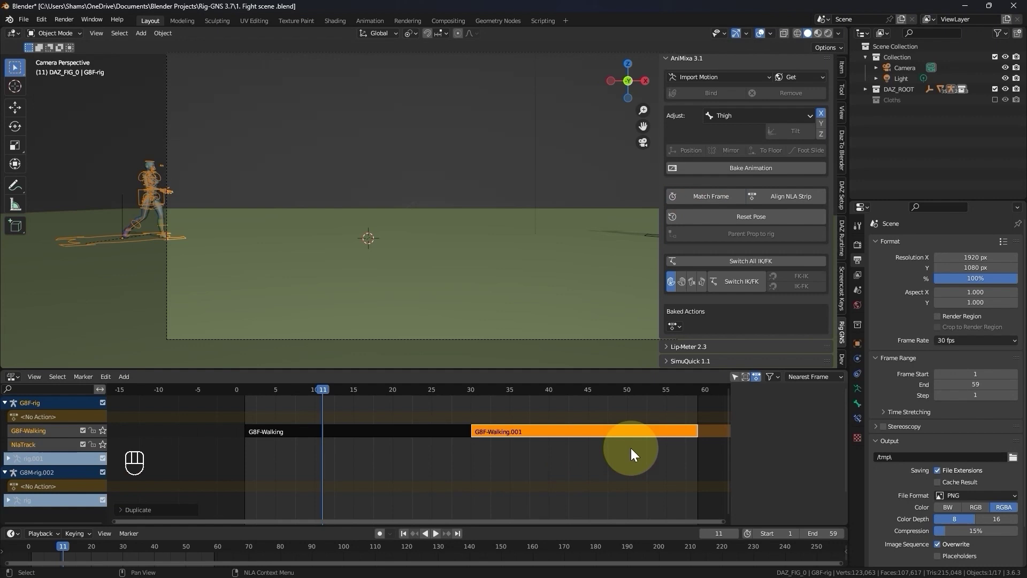
Play back the two consecutive walking strips to check the transition
{"action": "left_click_drag", "start_coordinate": [658, 435], "coordinate": [476, 444]}
{"action": "left_click", "coordinate": [208, 393]}
{"action": "key", "text": "space"}
{"action": "key", "text": "space"}
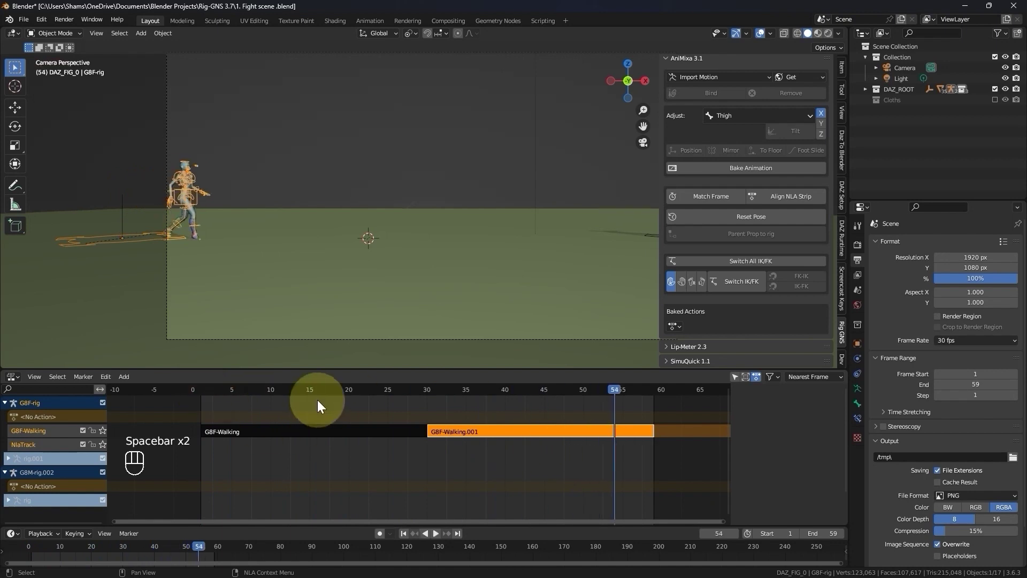
{"action": "left_click", "coordinate": [212, 397]}
{"action": "key", "text": "space"}
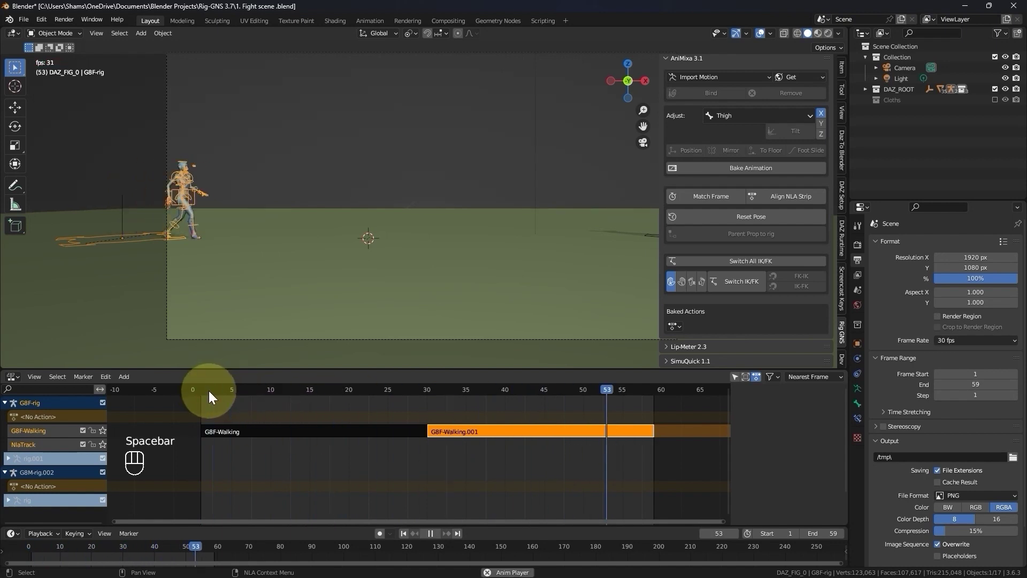
Select both walking strips and align the second walk to continue from the first's end position
{"action": "key", "text": "space"}
{"action": "left_click_drag", "start_coordinate": [362, 393], "coordinate": [463, 436]}
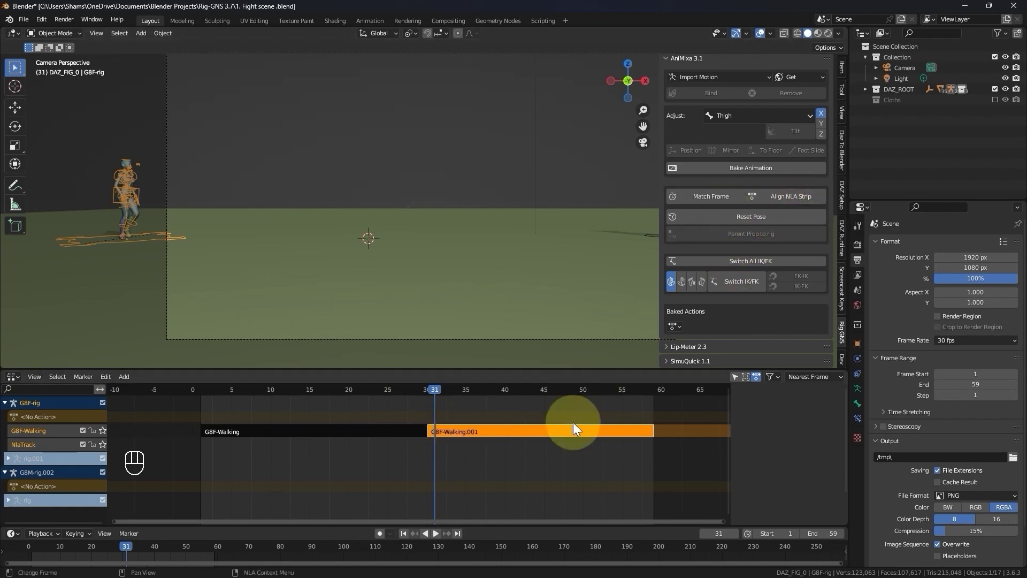
{"action": "left_click", "coordinate": [493, 434]}
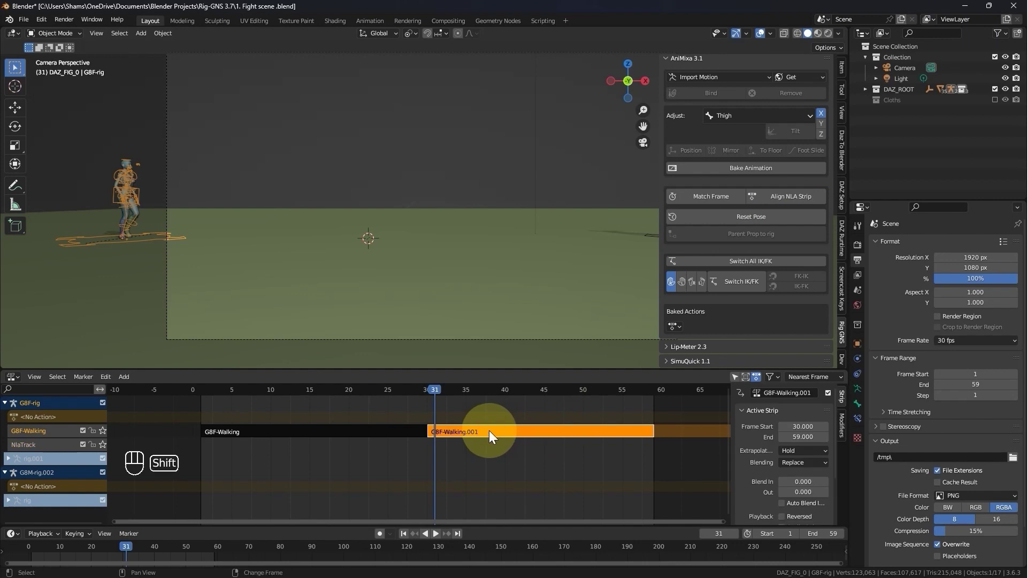
{"action": "left_click", "coordinate": [399, 434]}
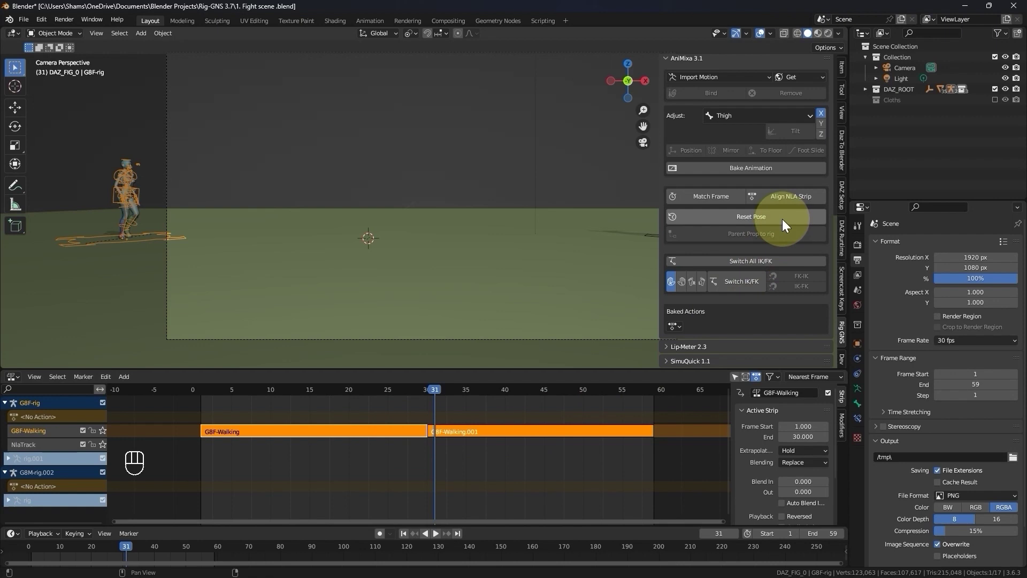
{"action": "left_click", "coordinate": [790, 200]}
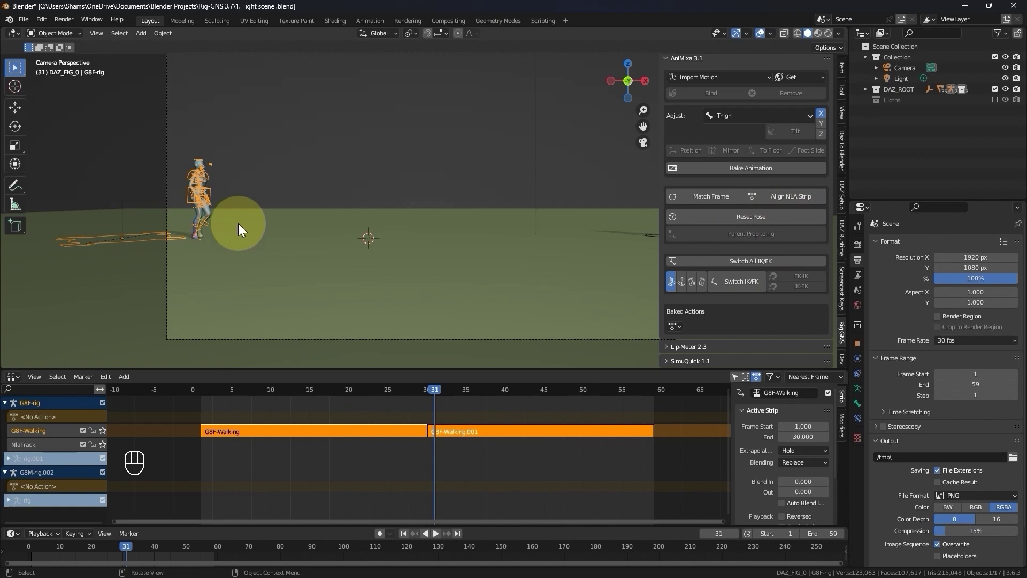
Play the aligned two-strip walk through the full camera frame to verify she keeps walking forward
{"action": "left_click", "coordinate": [251, 397]}
{"action": "key", "text": "space"}
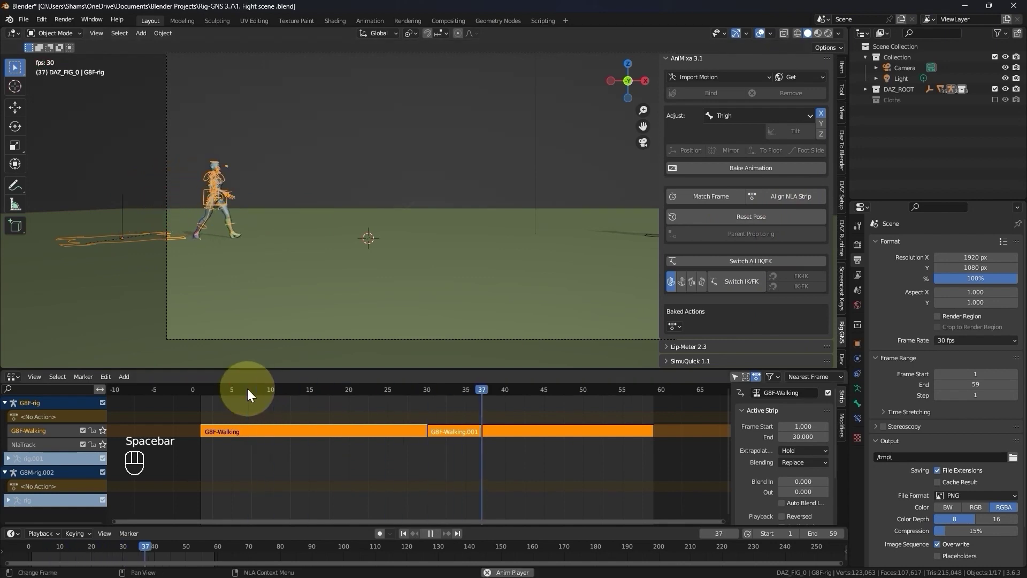
{"action": "key", "text": "space"}
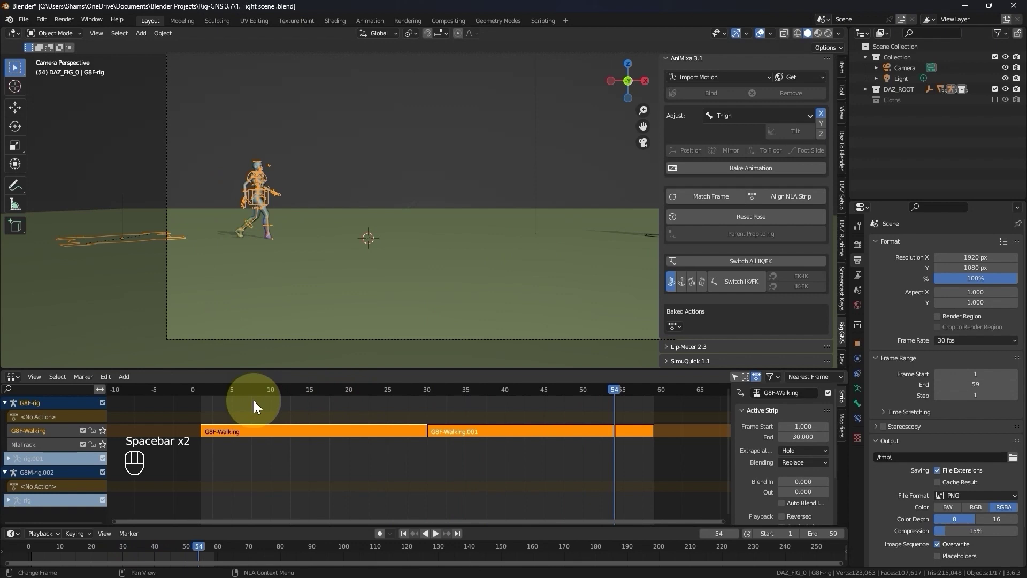
{"action": "left_click", "coordinate": [199, 393]}
{"action": "key", "text": "space"}
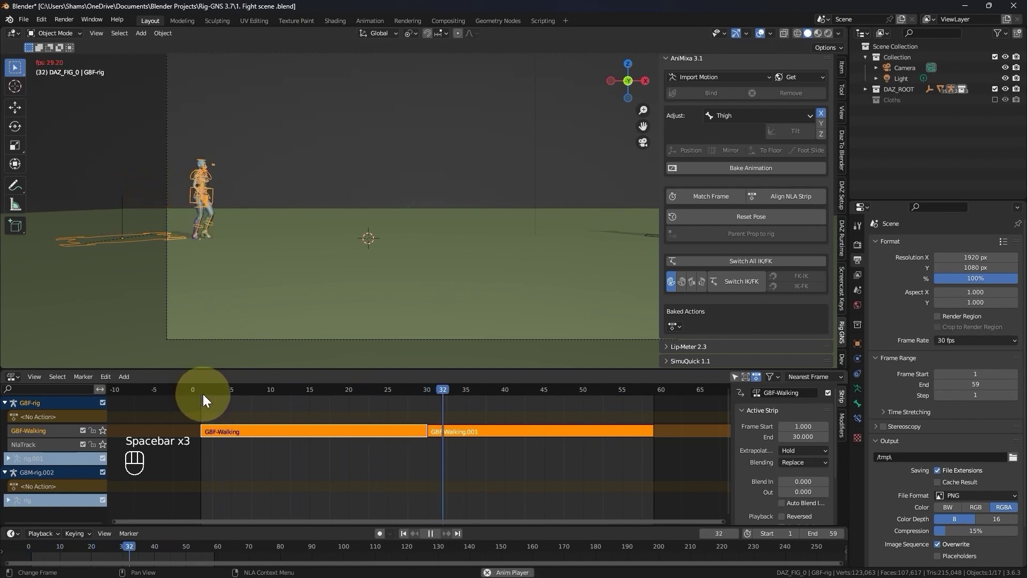
{"action": "key", "text": "space"}
{"action": "key", "text": "space"}
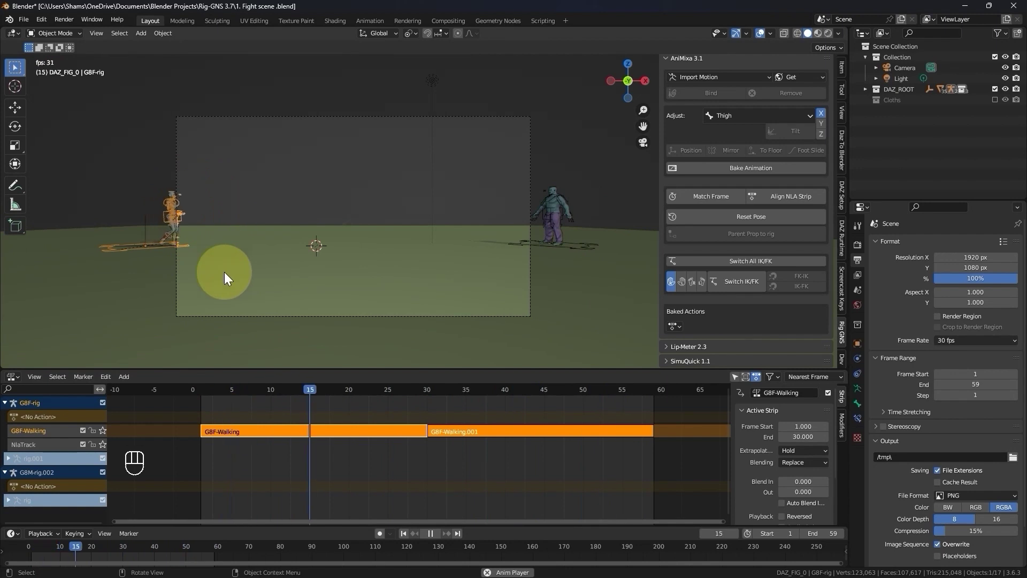
{"action": "key", "text": "space"}
{"action": "key", "text": "space"}
{"action": "key", "text": "space"}
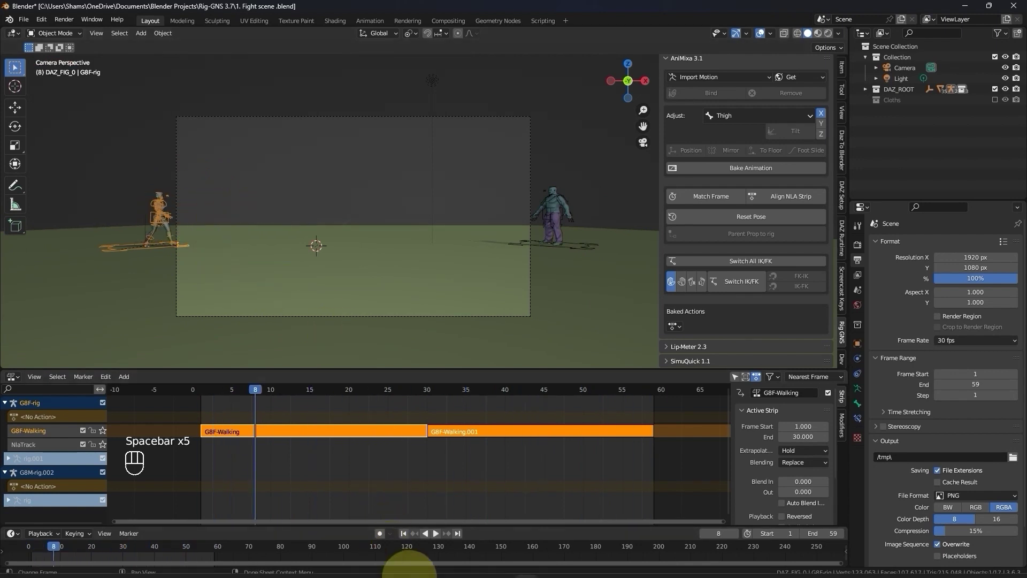
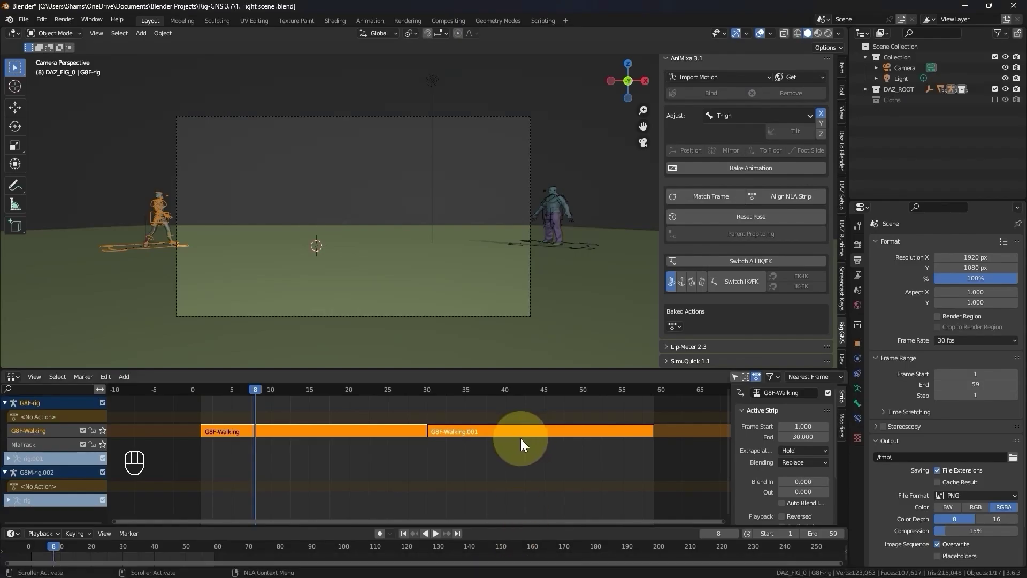
Import the Female Stop Walking.fbx motion via AniMixa and bind it to the woman's rig
{"action": "left_click_drag", "start_coordinate": [269, 232], "coordinate": [229, 222]}
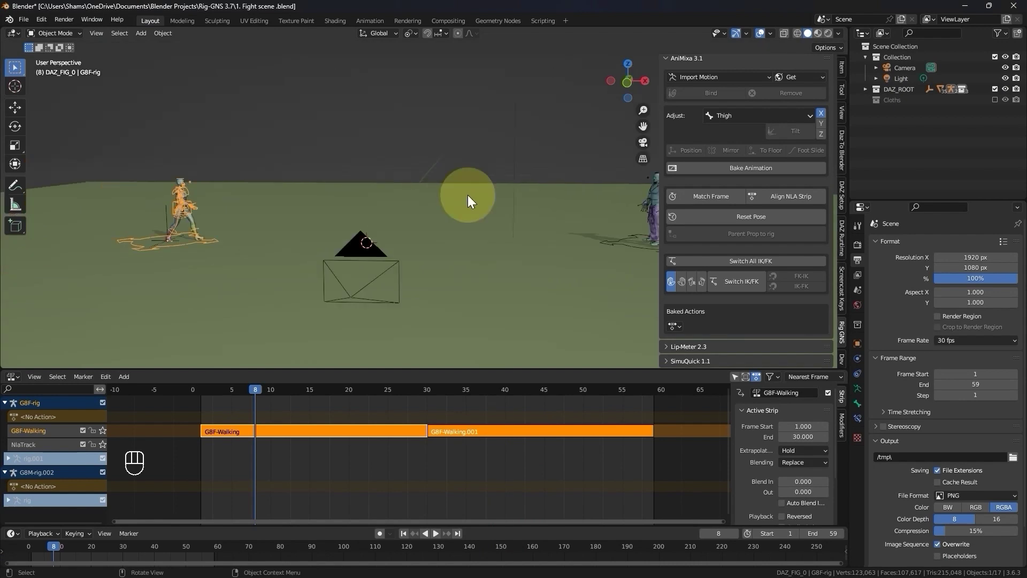
{"action": "left_click", "coordinate": [711, 105]}
{"action": "left_click", "coordinate": [713, 112]}
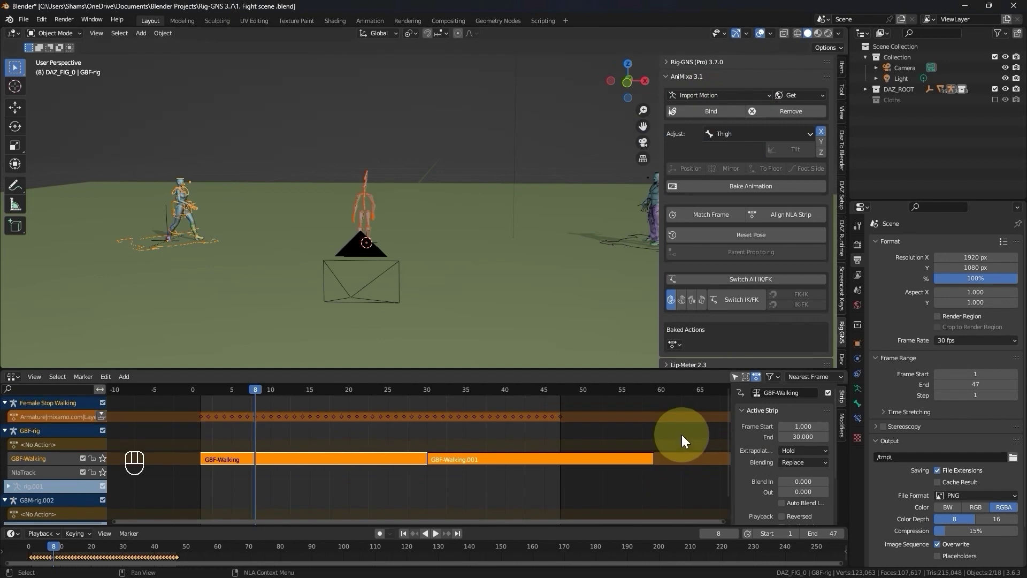
{"action": "left_click", "coordinate": [704, 114]}
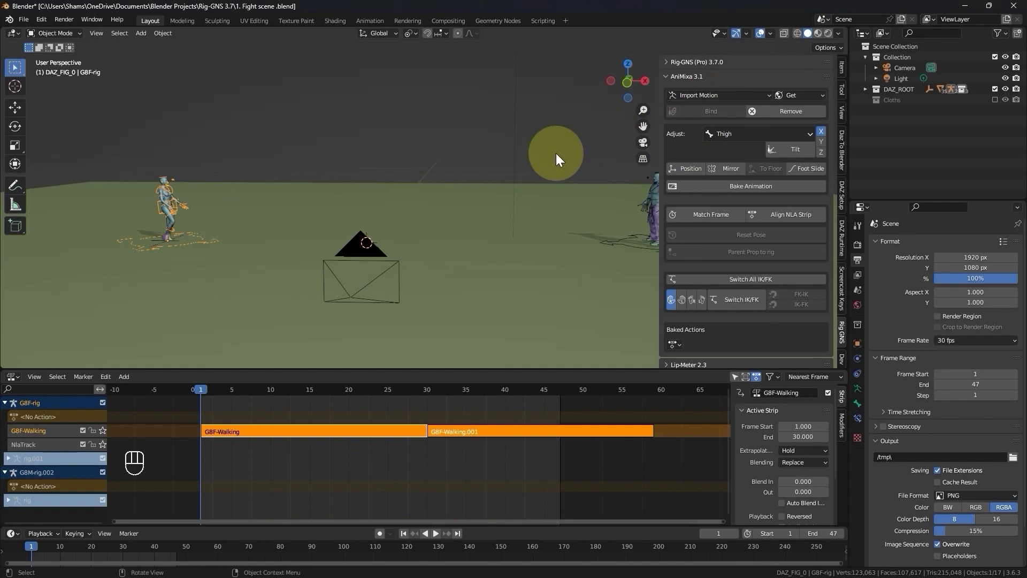
Undo the bind and scrub the walk's last frames (53–59) to review the final steps
{"action": "key", "text": "ctrl+z"}
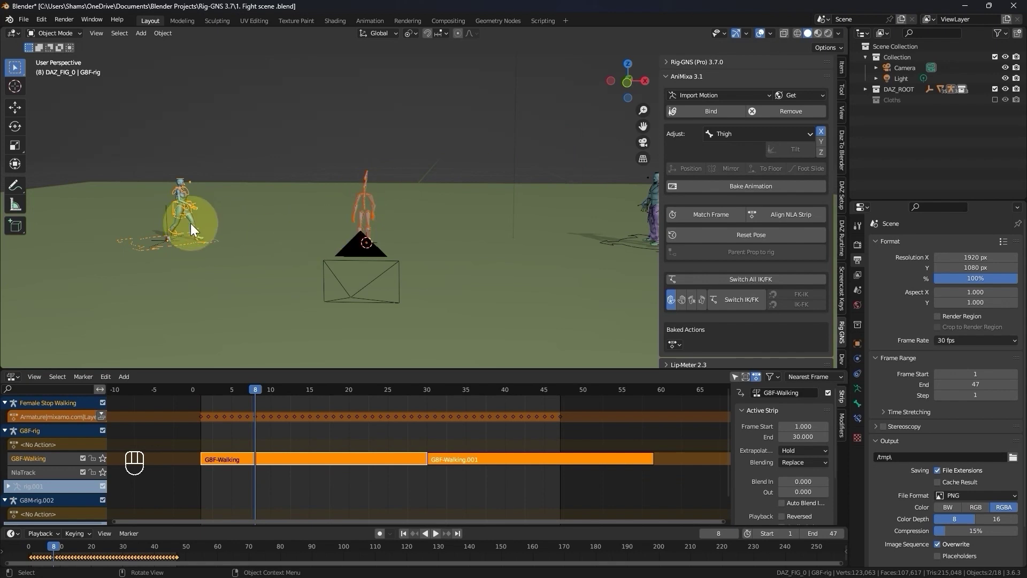
{"action": "left_click_drag", "start_coordinate": [277, 397], "coordinate": [575, 419]}
{"action": "left_click", "coordinate": [574, 459]}
{"action": "left_click_drag", "start_coordinate": [571, 390], "coordinate": [270, 244]}
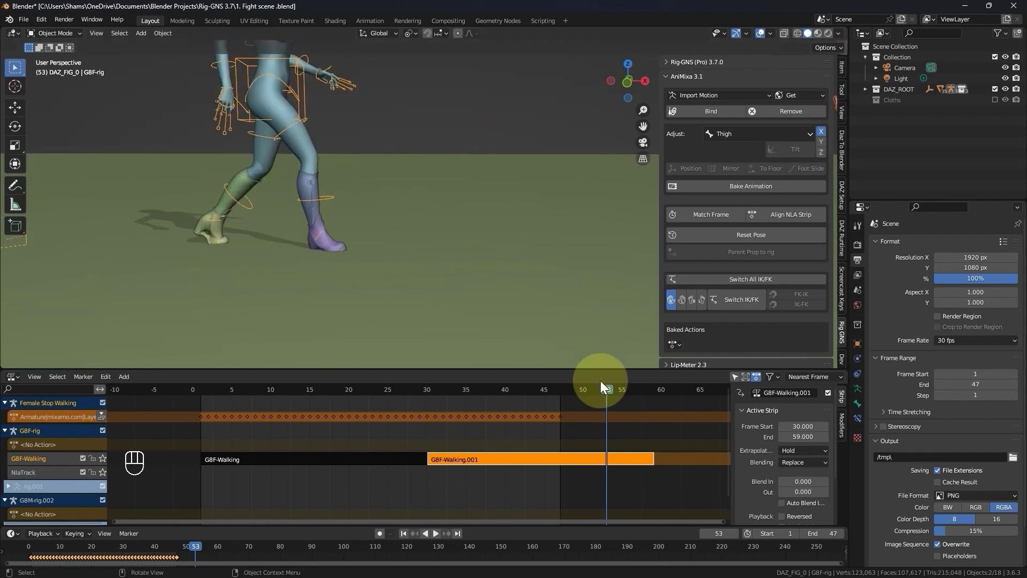
{"action": "left_click_drag", "start_coordinate": [617, 393], "coordinate": [335, 234]}
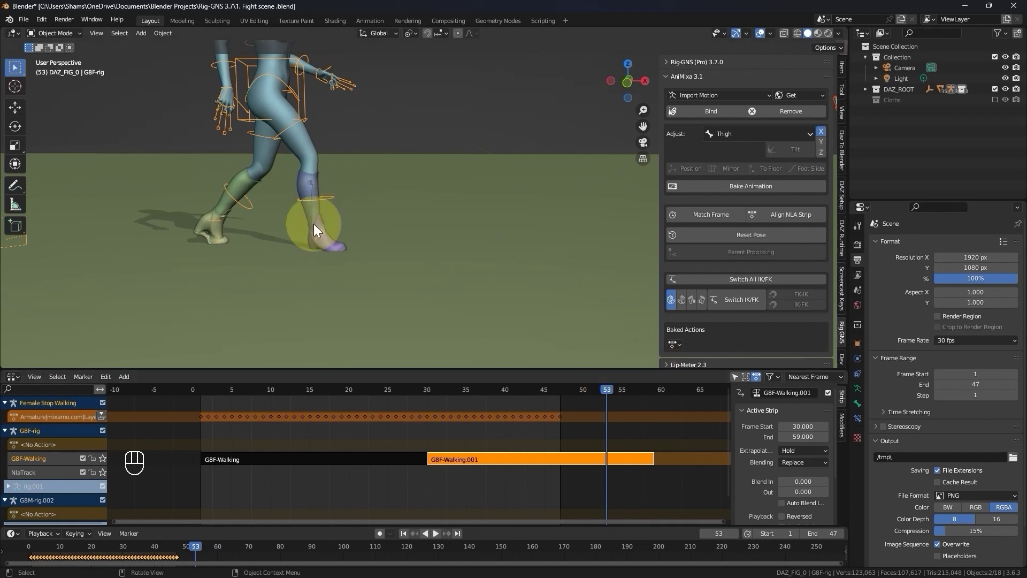
{"action": "left_click_drag", "start_coordinate": [614, 392], "coordinate": [657, 454]}
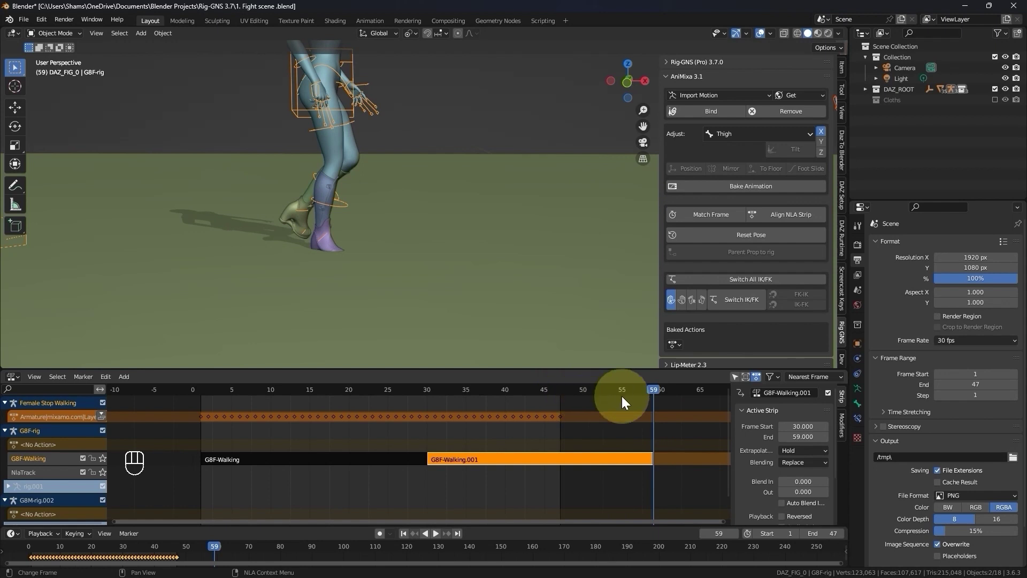
{"action": "left_click_drag", "start_coordinate": [616, 393], "coordinate": [438, 279]}
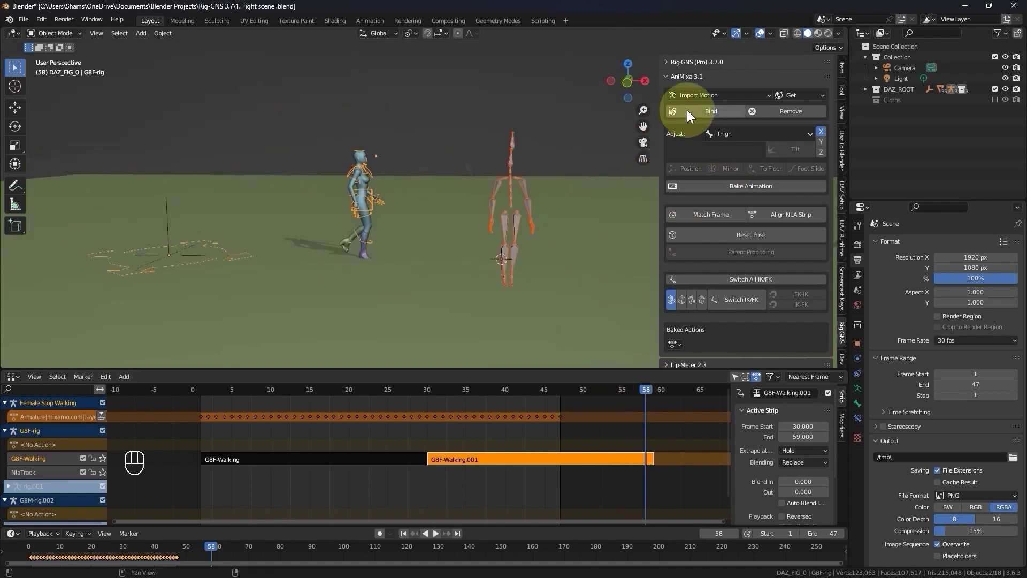
Bind the stop-walking motion to the woman's rig again
{"action": "left_click", "coordinate": [690, 113]}
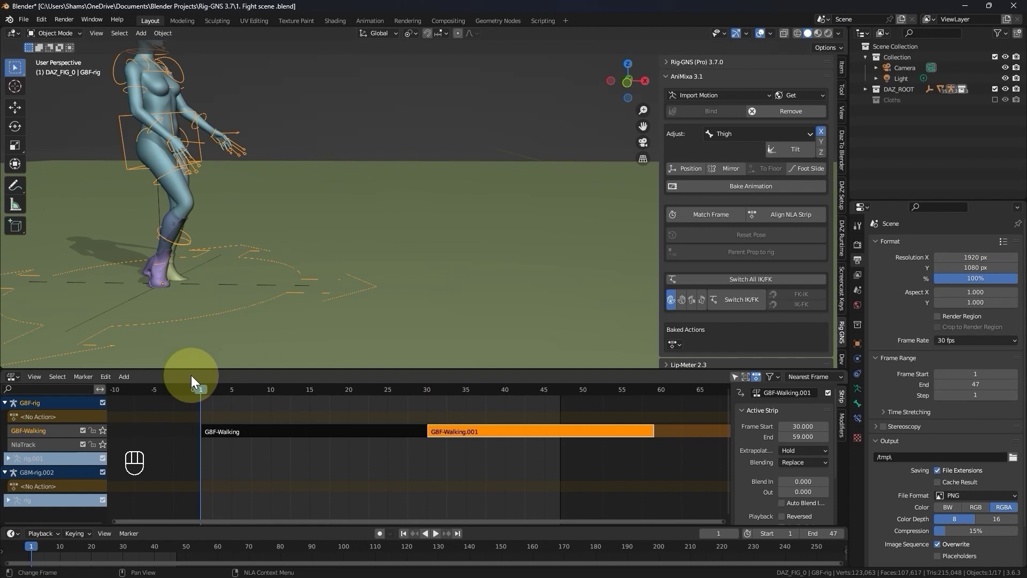
{"action": "left_click_drag", "start_coordinate": [212, 387], "coordinate": [217, 392]}
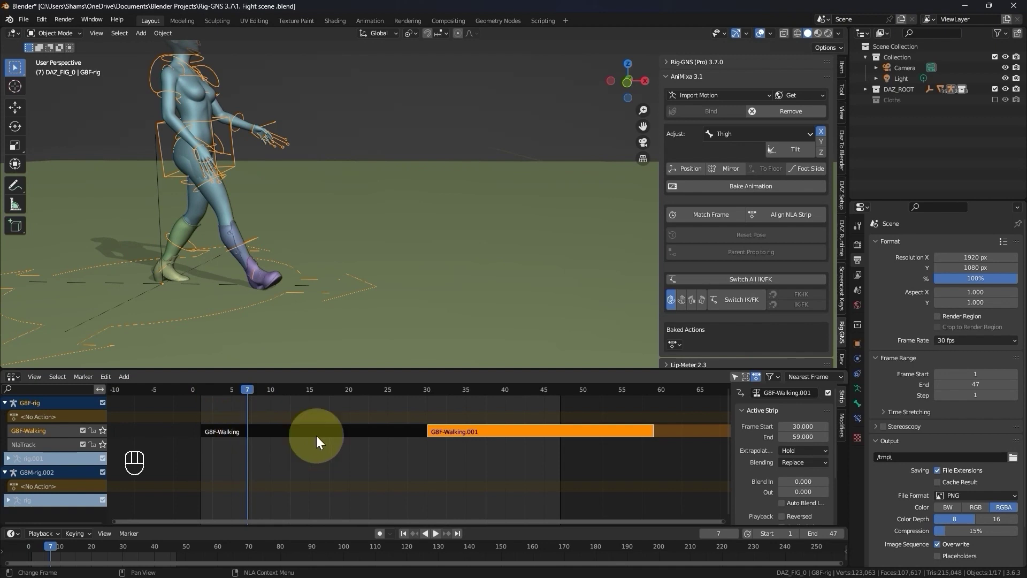
{"action": "left_click_drag", "start_coordinate": [223, 390], "coordinate": [210, 390]}
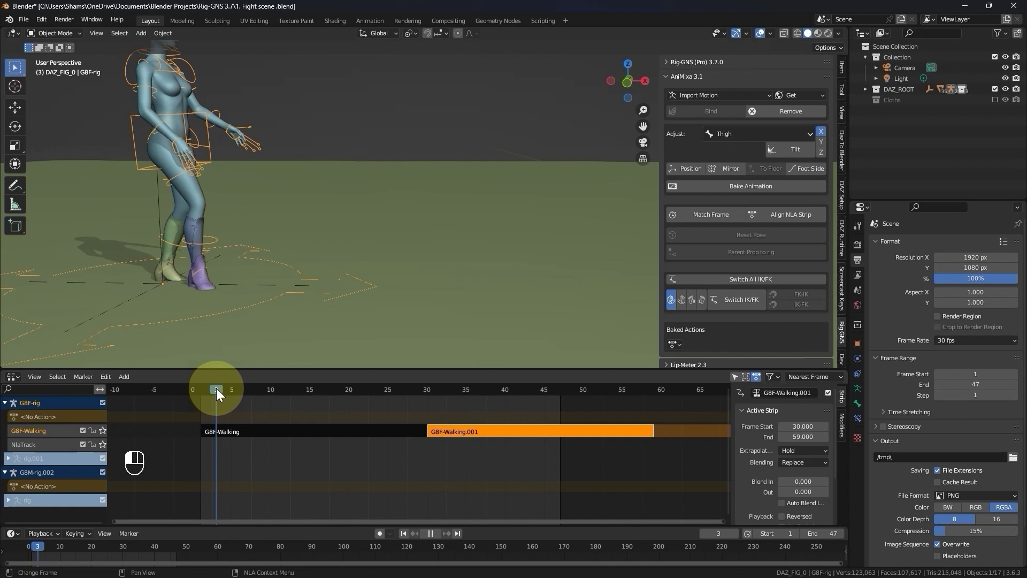
{"action": "left_click", "coordinate": [208, 392]}
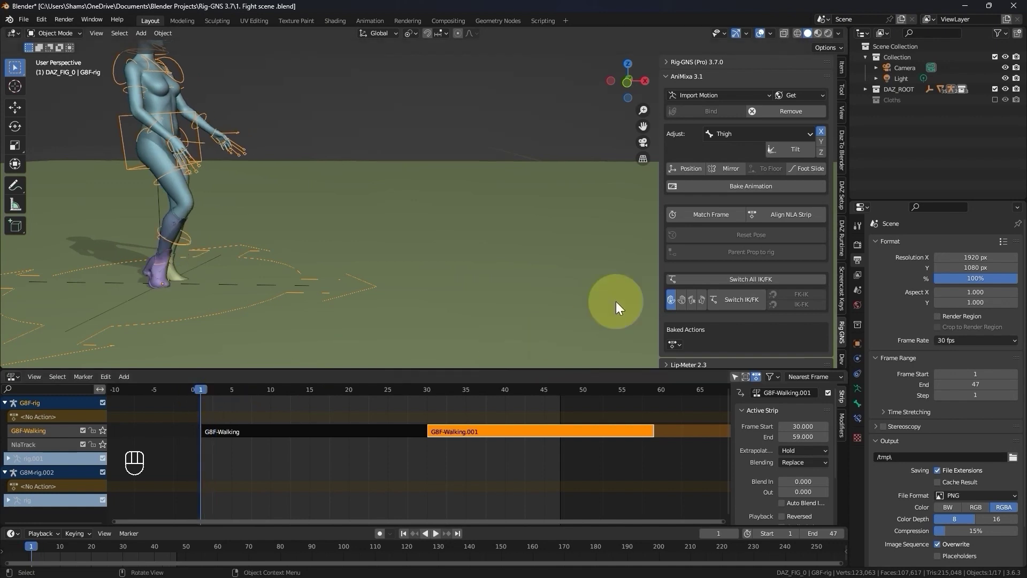
{"action": "left_click", "coordinate": [735, 171]}
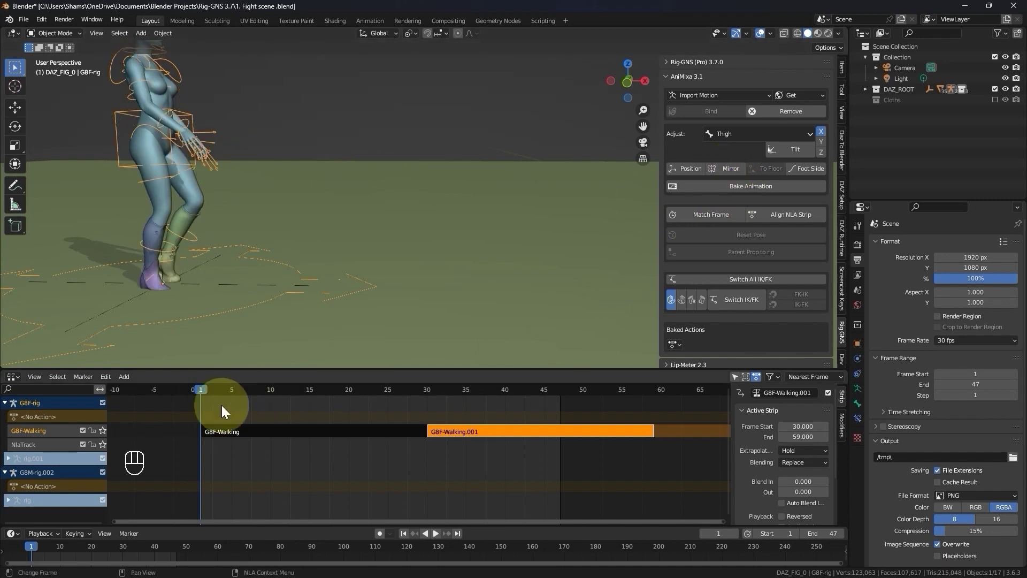
{"action": "left_click", "coordinate": [204, 394]}
Bake the stop-walking motion to a GBF-Female Stop Walking action and push it down to an NLA strip
{"action": "left_click_drag", "start_coordinate": [229, 393], "coordinate": [257, 299]}
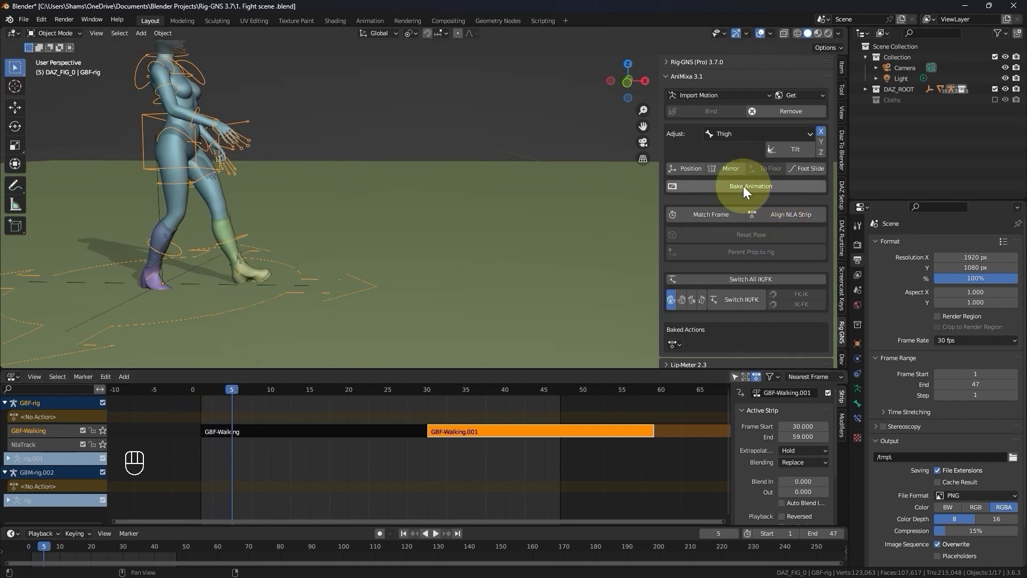
{"action": "left_click_drag", "start_coordinate": [744, 187], "coordinate": [766, 258]}
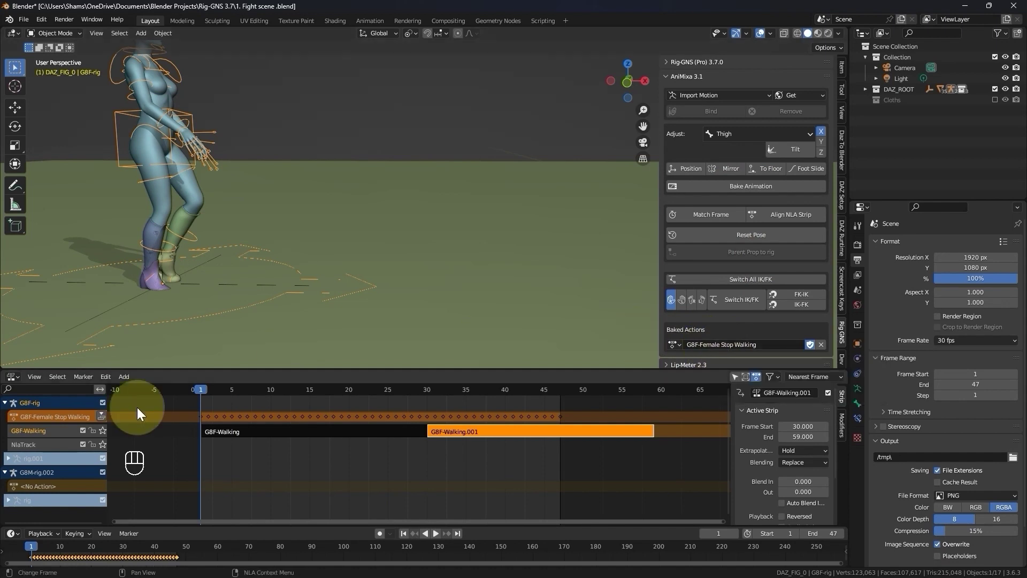
{"action": "left_click", "coordinate": [105, 426]}
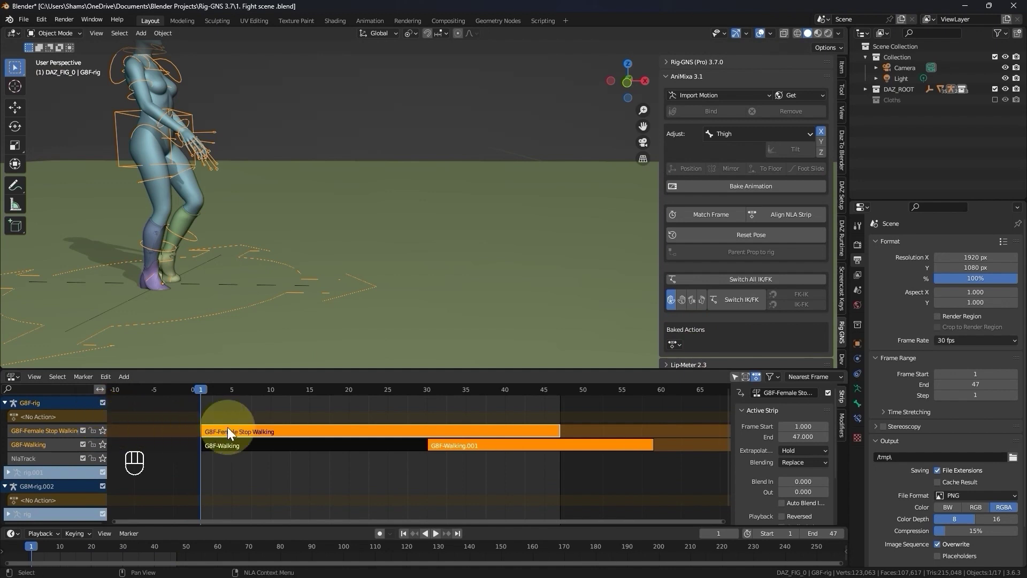
Move the Female Stop Walking strip to start at frame 58 after the walks and preview it
{"action": "left_click", "coordinate": [240, 434]}
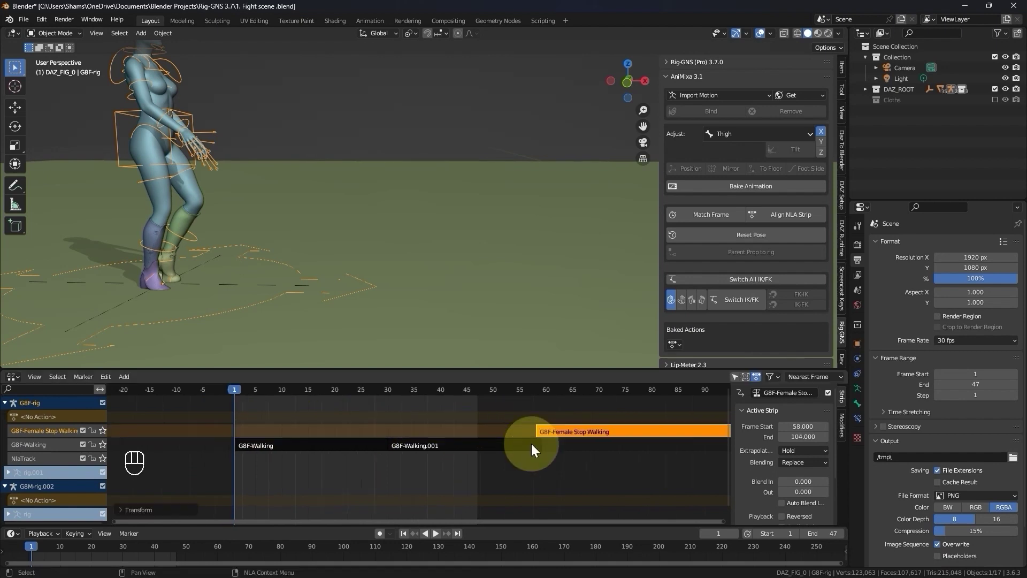
{"action": "left_click", "coordinate": [494, 441]}
{"action": "left_click_drag", "start_coordinate": [482, 443], "coordinate": [449, 449]}
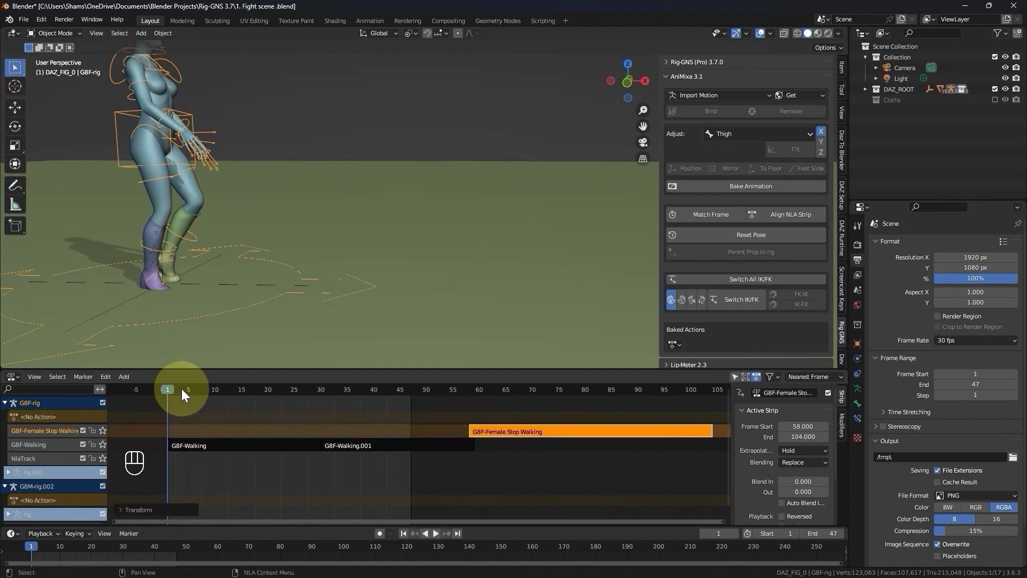
{"action": "left_click_drag", "start_coordinate": [200, 392], "coordinate": [272, 412]}
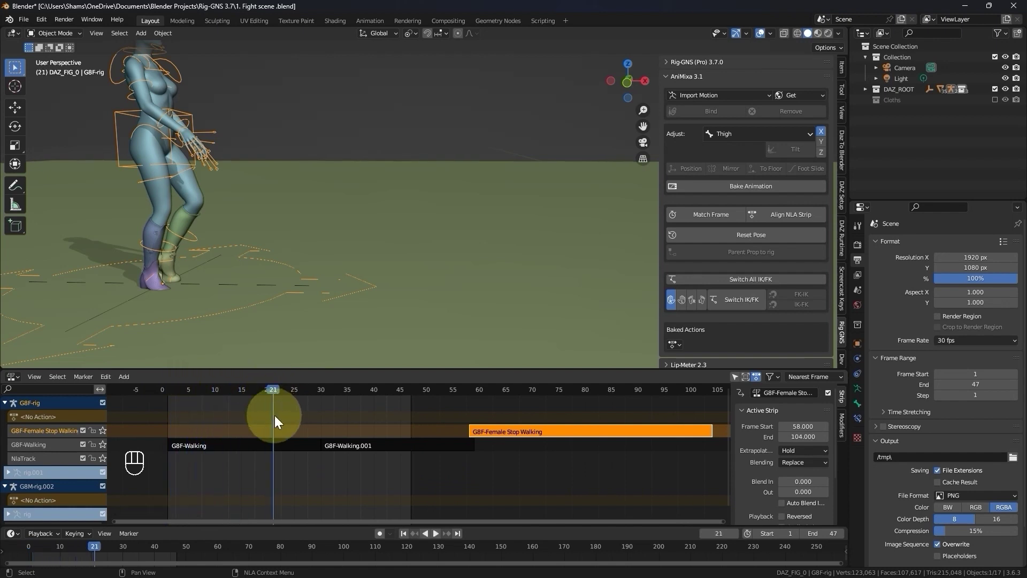
{"action": "key", "text": "space"}
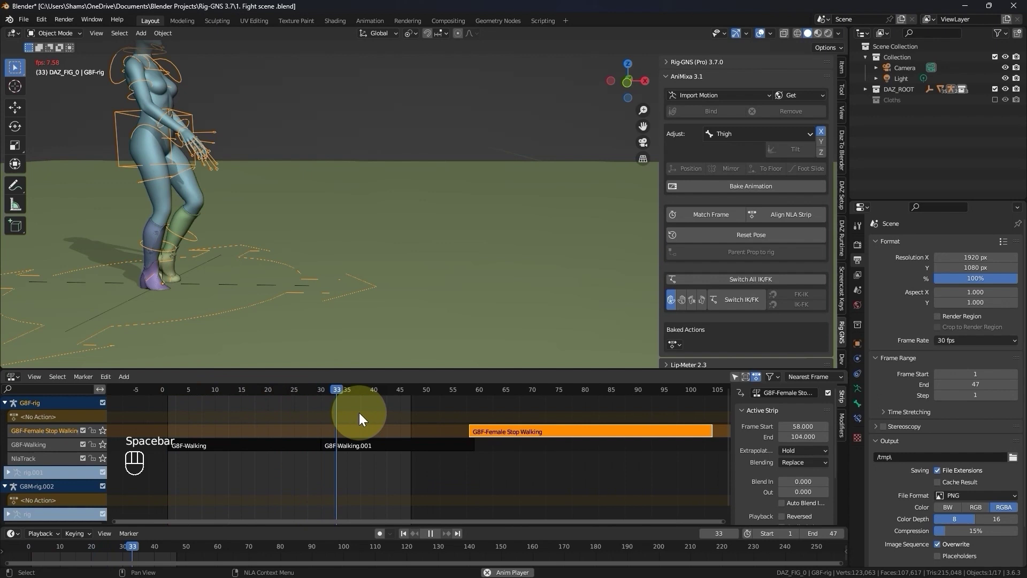
{"action": "key", "text": "space"}
Extend the scene end frame to 104 and play the walk-into-stop sequence
{"action": "left_click", "coordinate": [706, 219]}
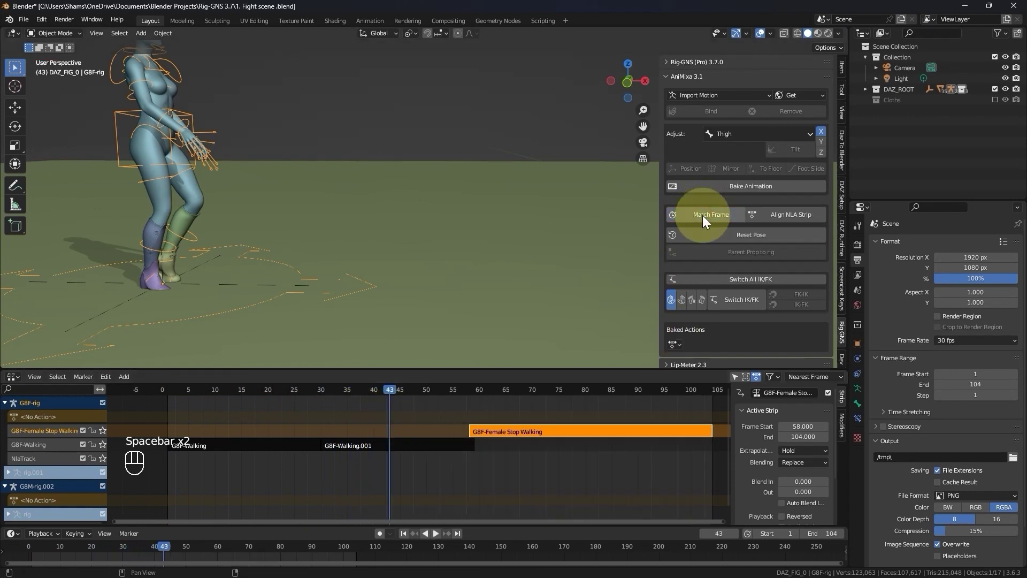
{"action": "key", "text": "space"}
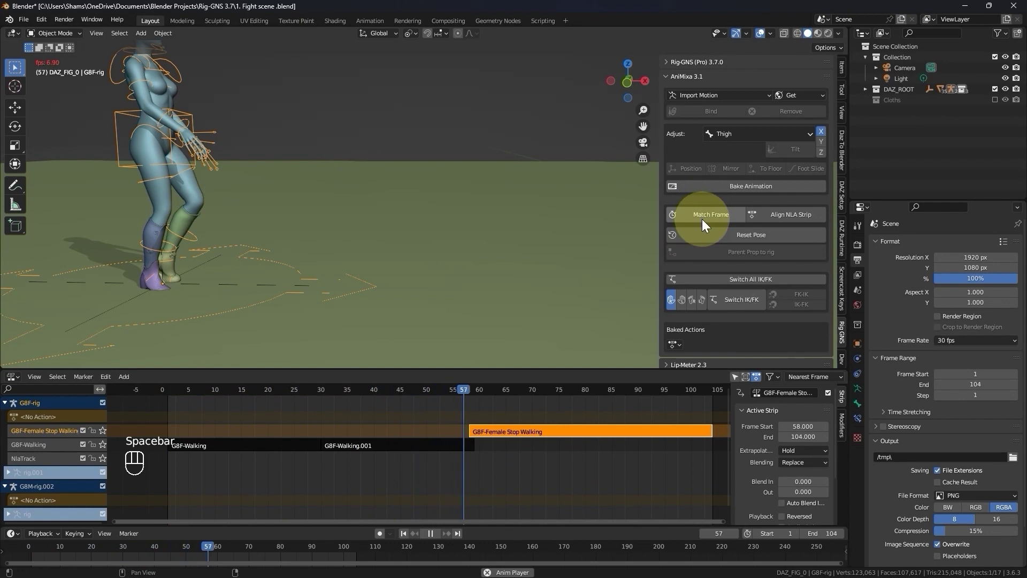
{"action": "key", "text": "space"}
{"action": "left_click_drag", "start_coordinate": [403, 393], "coordinate": [474, 421]}
{"action": "key", "text": "space"}
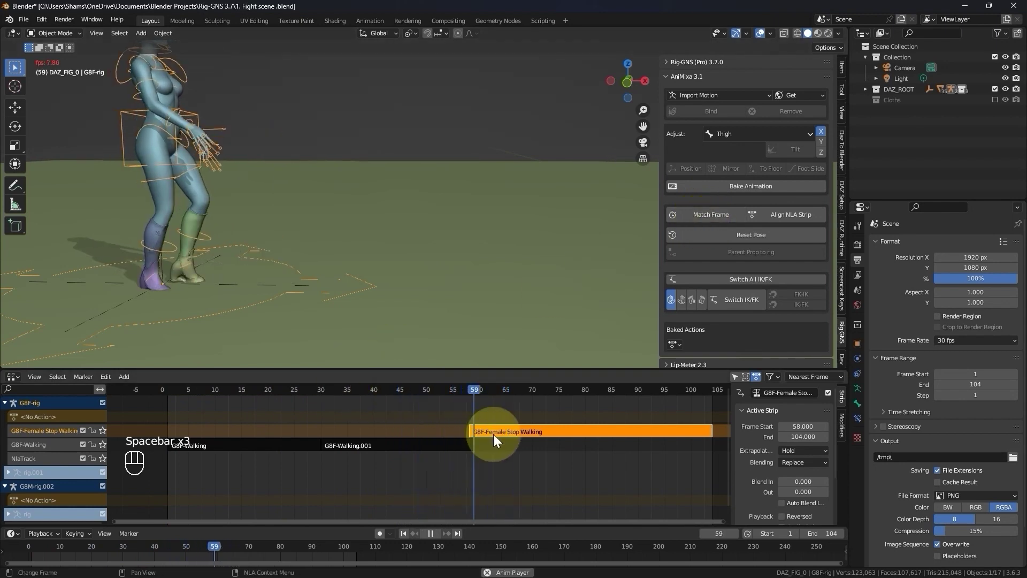
Try Nothing extrapolation on the stop-walking strip and preview, keeping Hold
{"action": "key", "text": "space"}
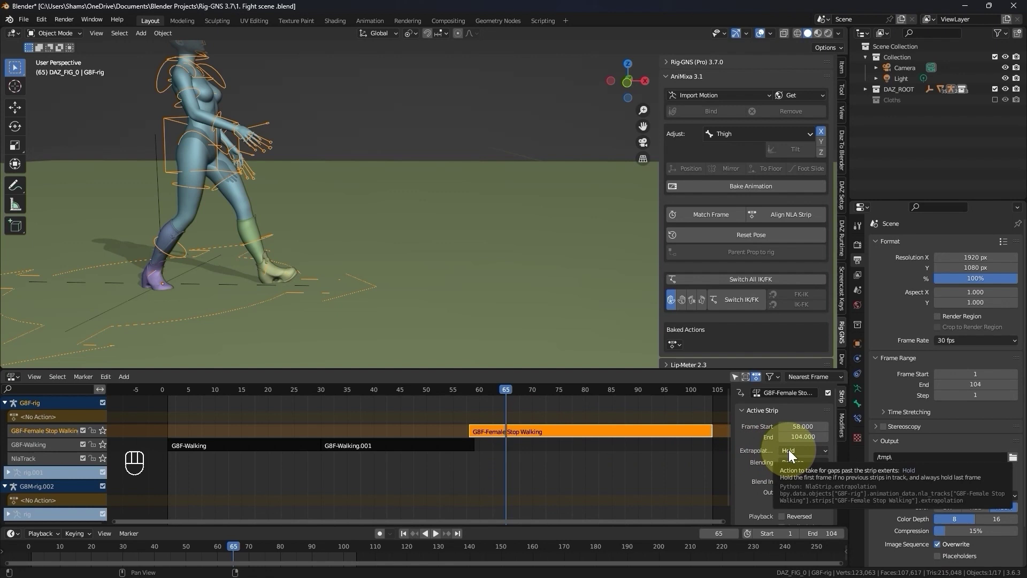
{"action": "left_click_drag", "start_coordinate": [793, 460], "coordinate": [485, 404]}
{"action": "left_click", "coordinate": [368, 391]}
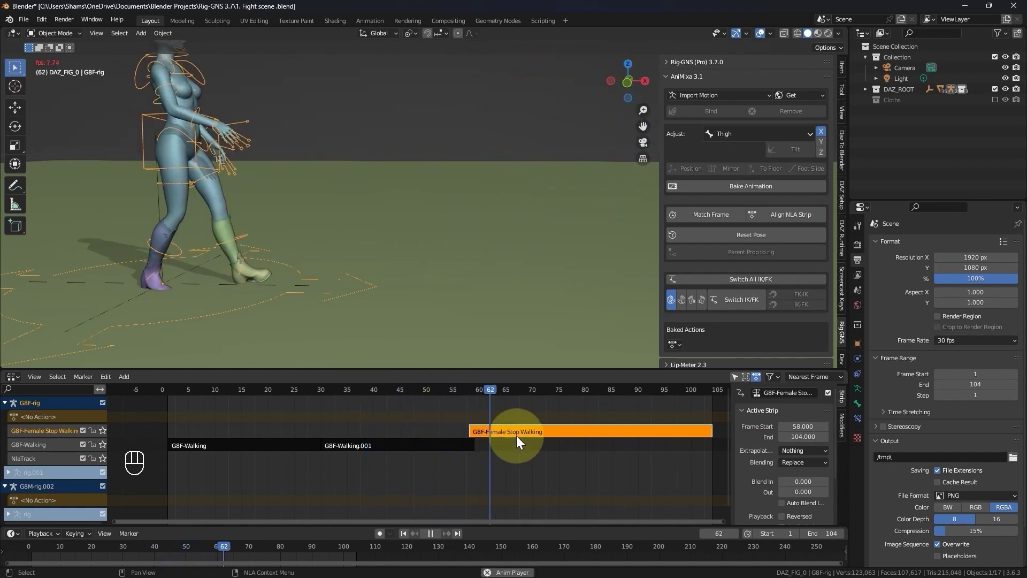
{"action": "key", "text": "space"}
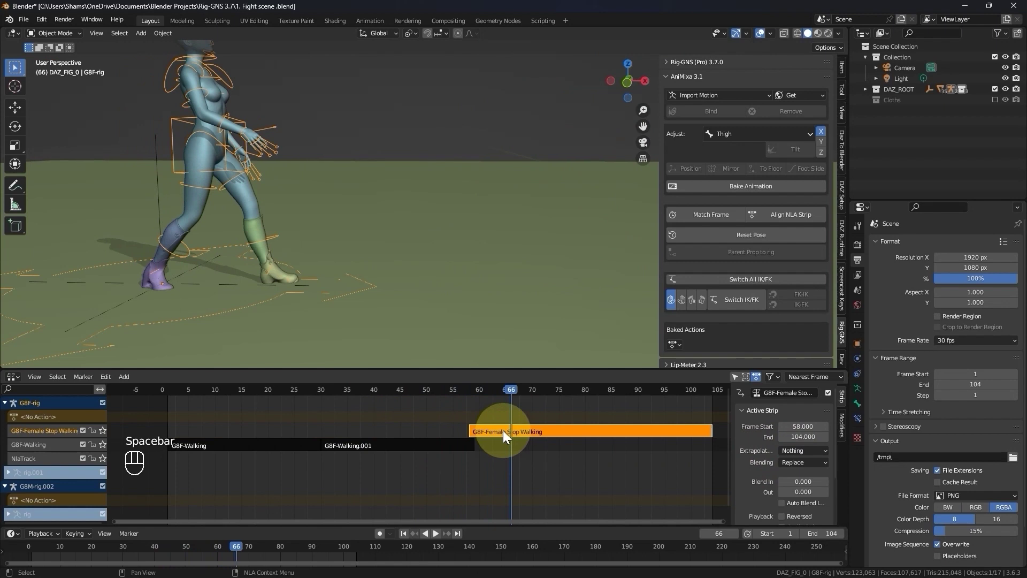
{"action": "left_click_drag", "start_coordinate": [794, 453], "coordinate": [795, 479]}
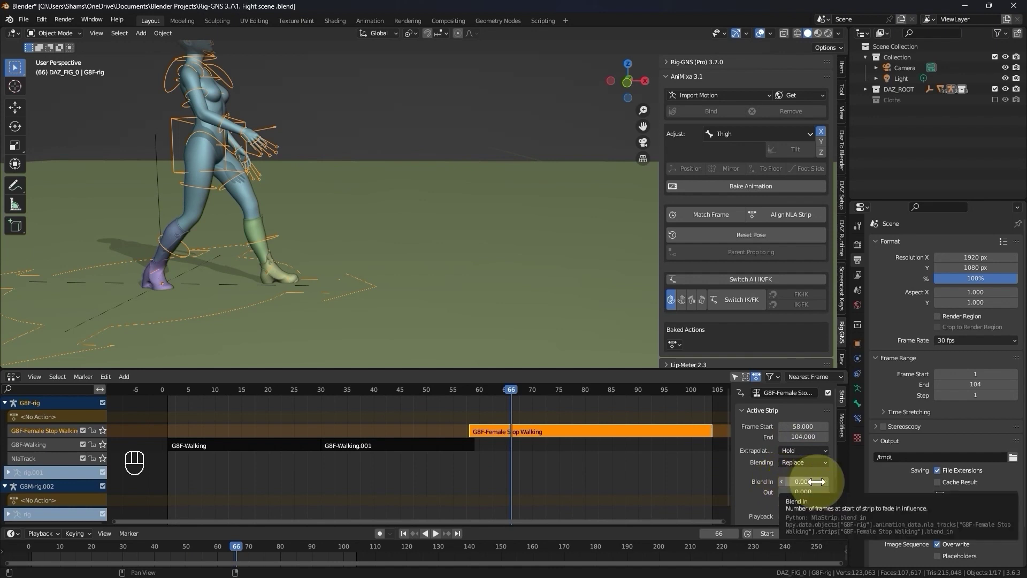
Set the strip's Blend In to 0.1 and inspect the transition around frame 49
{"action": "left_click", "coordinate": [390, 390]}
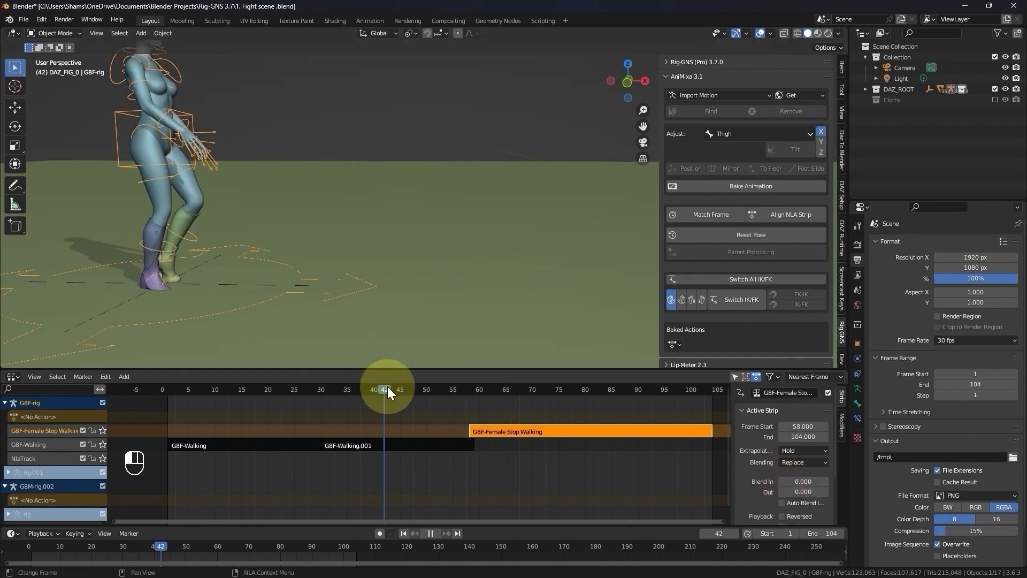
{"action": "left_click", "coordinate": [417, 393]}
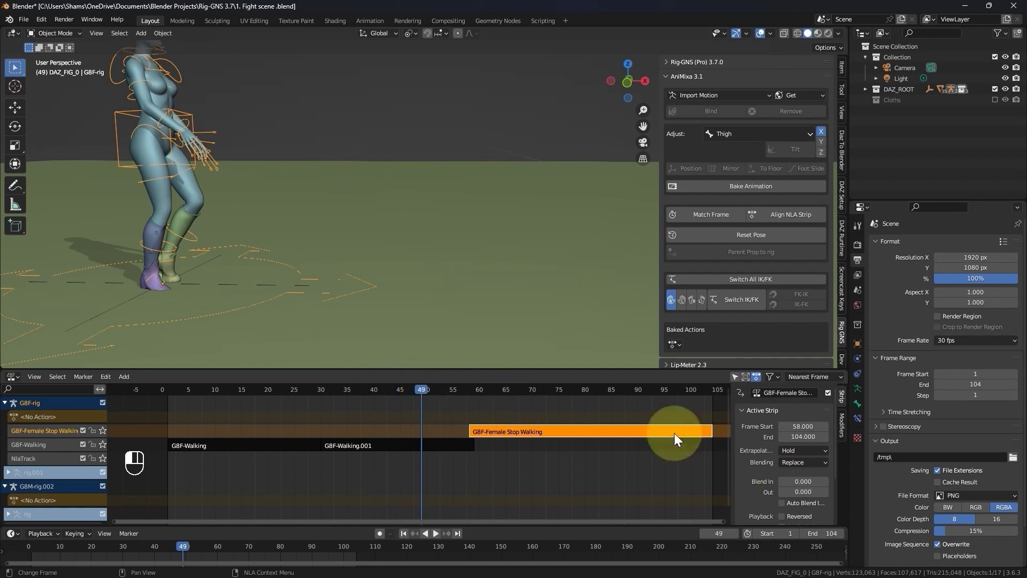
{"action": "left_click", "coordinate": [832, 485]}
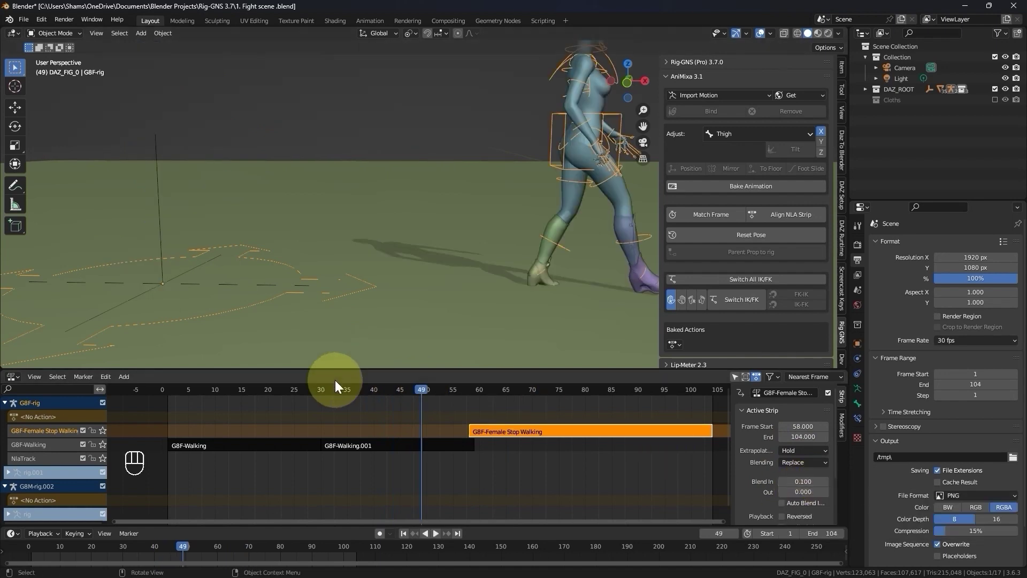
{"action": "left_click_drag", "start_coordinate": [322, 389], "coordinate": [375, 460]}
{"action": "left_click_drag", "start_coordinate": [390, 391], "coordinate": [385, 425]}
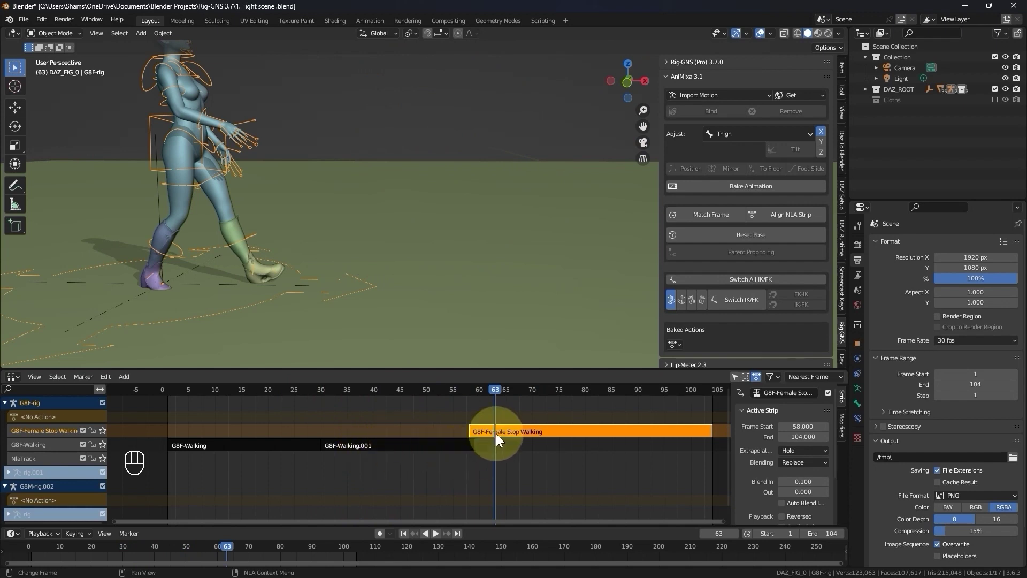
Align the stop-walking strip to the walk's end position and play back to confirm no jump
{"action": "left_click_drag", "start_coordinate": [432, 394], "coordinate": [439, 456]}
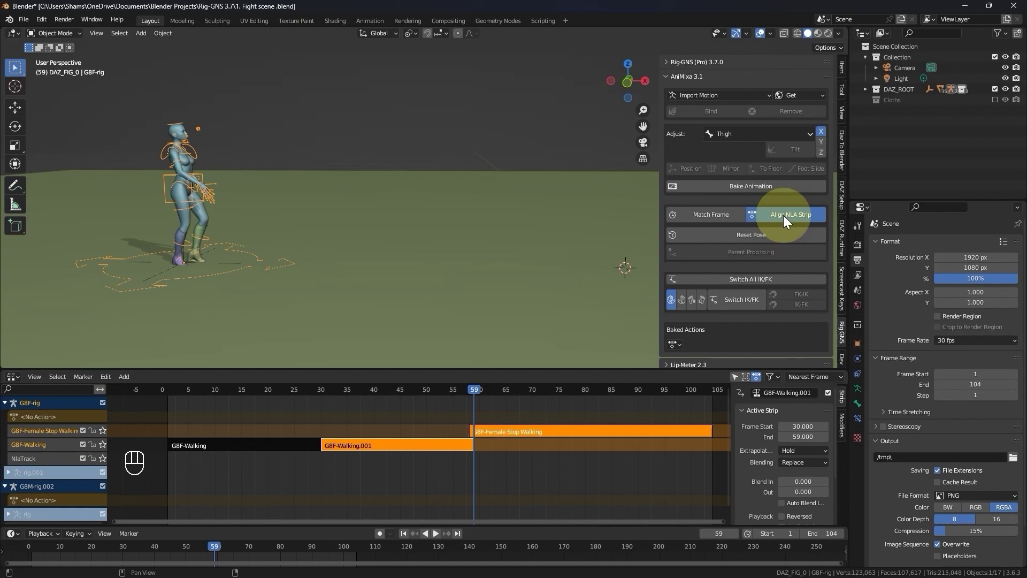
{"action": "left_click", "coordinate": [380, 392]}
{"action": "key", "text": "space"}
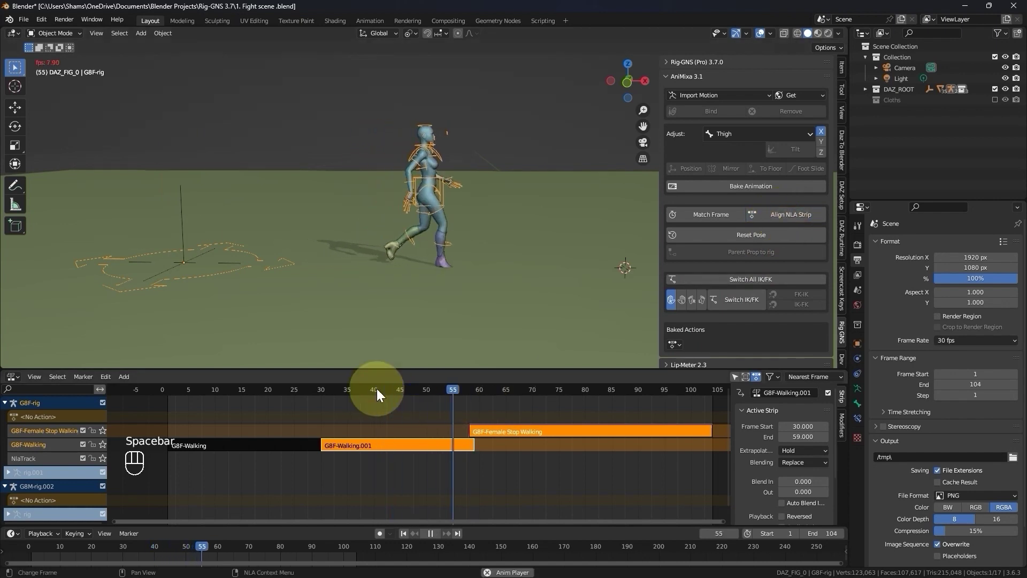
{"action": "left_click", "coordinate": [380, 393]}
{"action": "key", "text": "space"}
{"action": "key", "text": "space"}
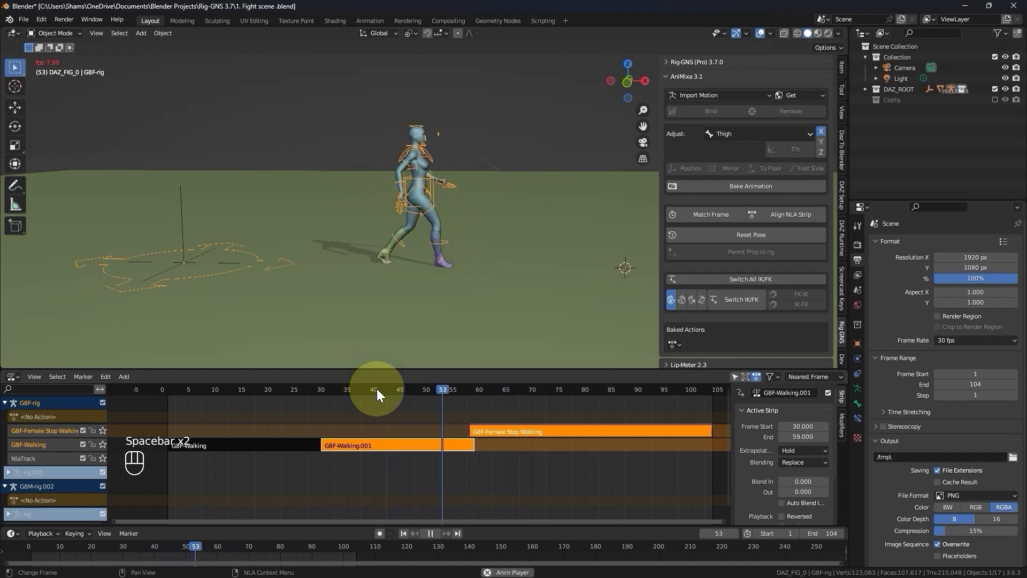
{"action": "key", "text": "space"}
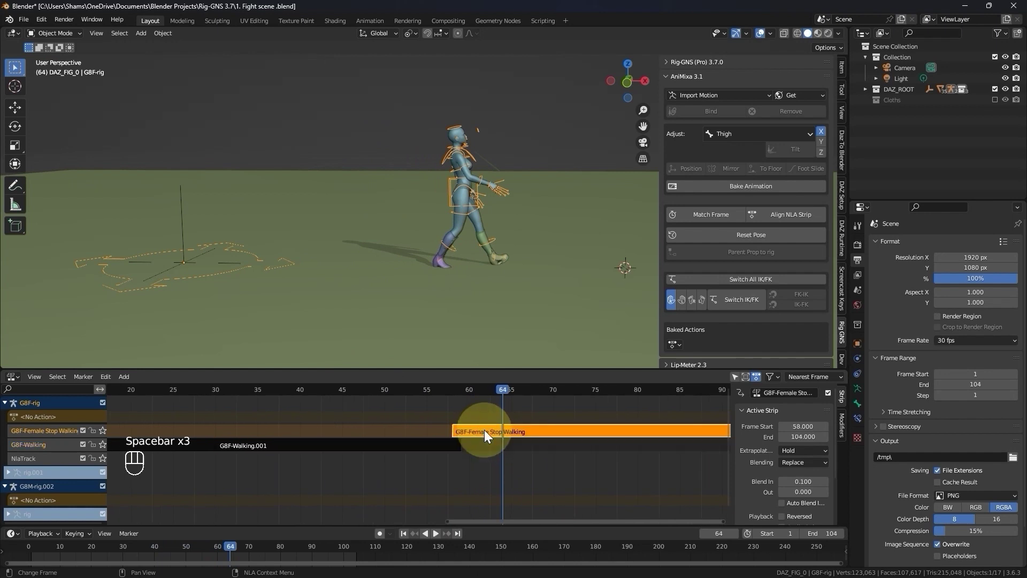
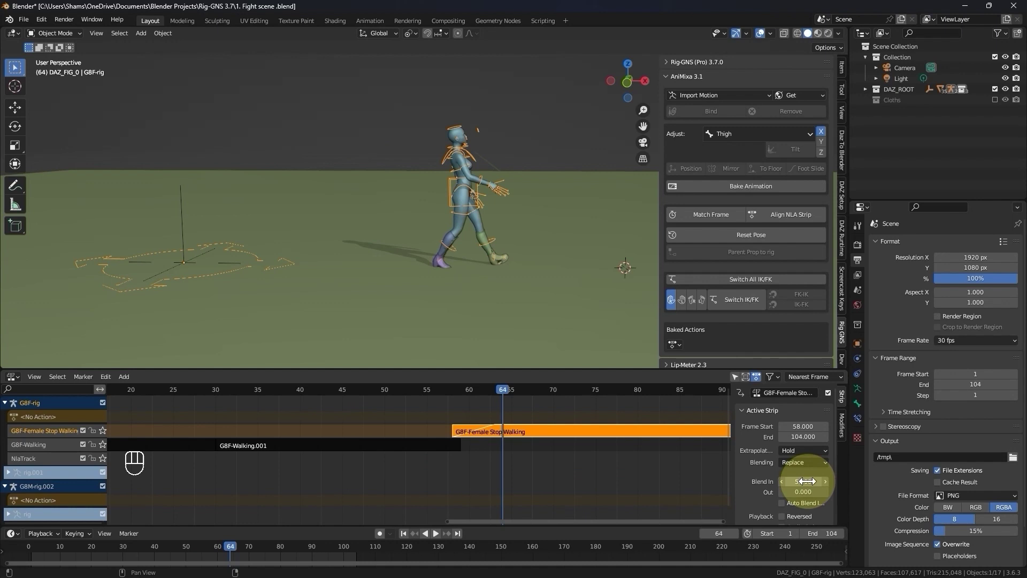
Give the stop-walking strip a 10-frame blend-in, move it to start at frame 55, and play back
{"action": "left_click", "coordinate": [374, 389]}
{"action": "key", "text": "space"}
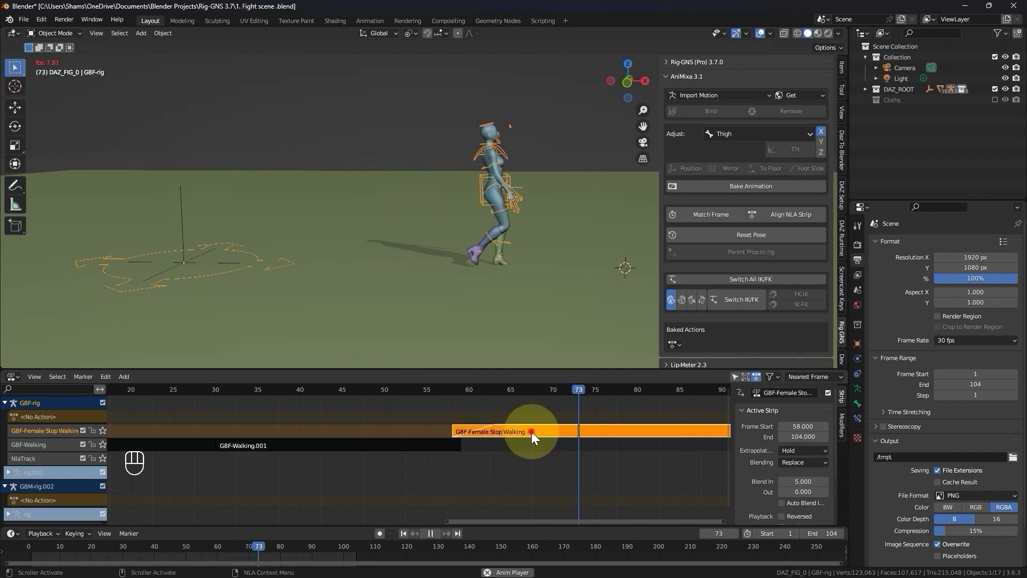
{"action": "left_click_drag", "start_coordinate": [515, 426], "coordinate": [417, 394]}
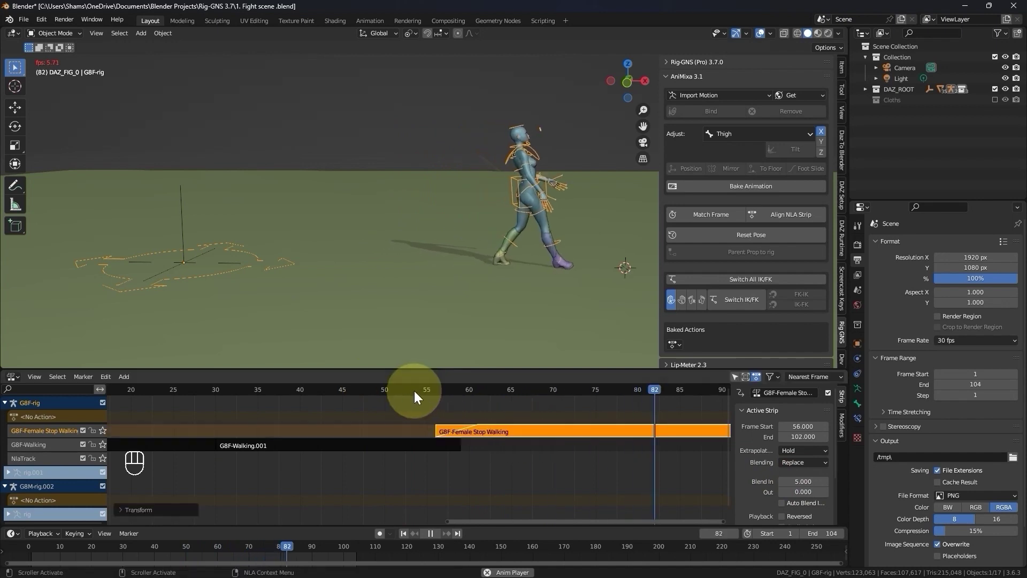
{"action": "left_click", "coordinate": [470, 430]}
{"action": "left_click_drag", "start_coordinate": [483, 432], "coordinate": [786, 495]}
{"action": "key", "text": "space"}
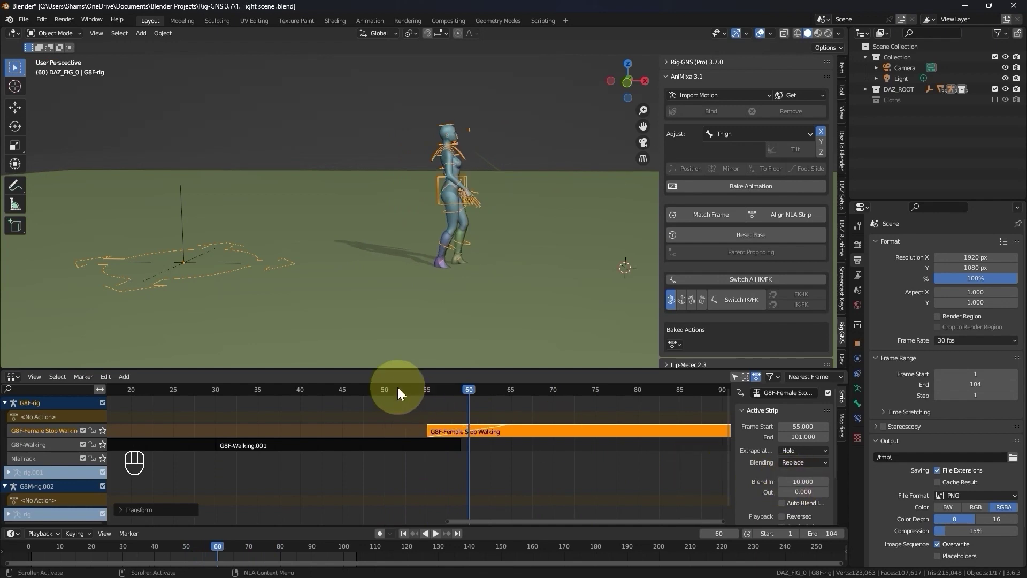
{"action": "key", "text": "space"}
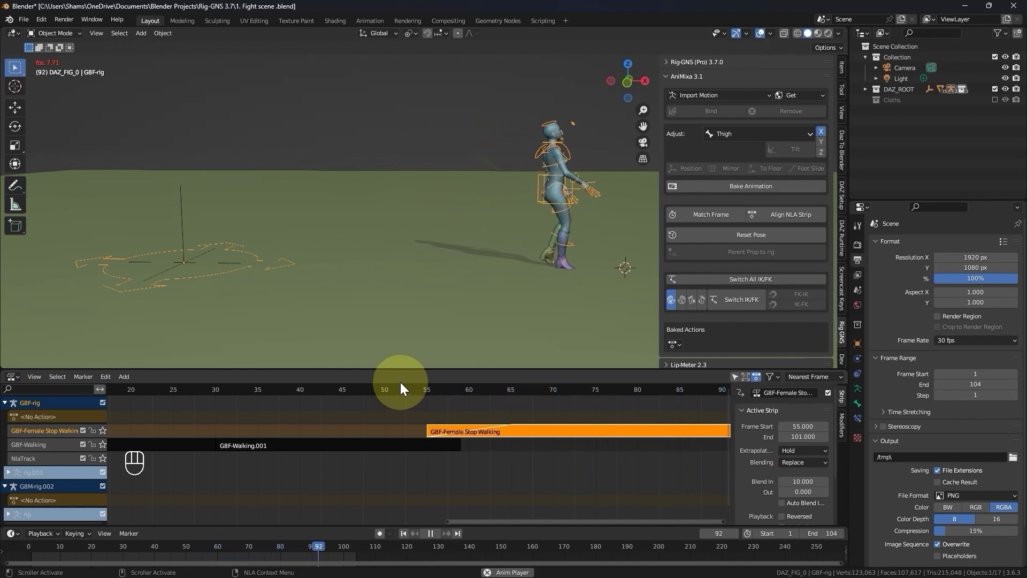
Stop playback and scrub to around frame 98 of the walk-to-stop motion
{"action": "key", "text": "space"}
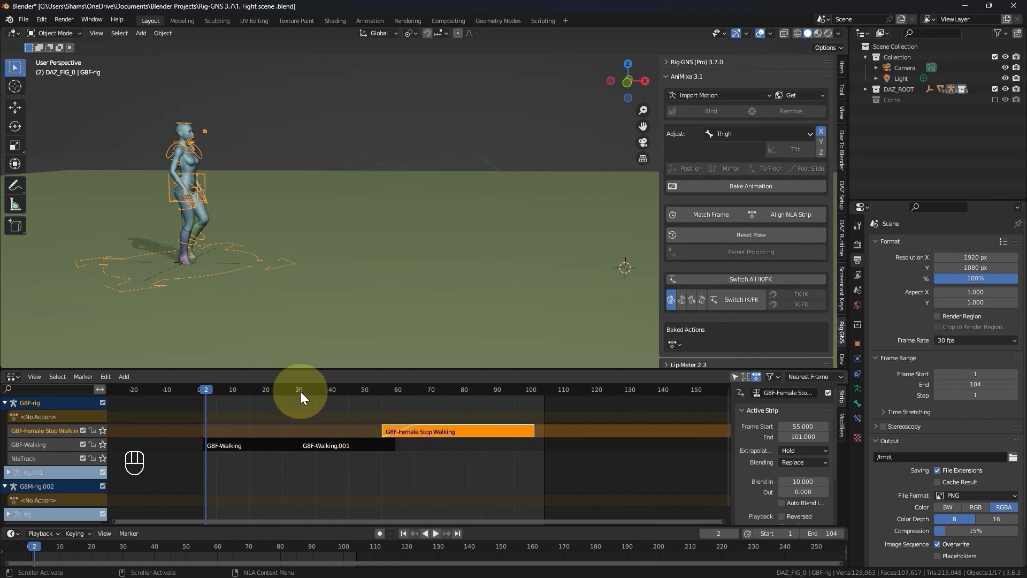
{"action": "left_click_drag", "start_coordinate": [311, 396], "coordinate": [522, 413]}
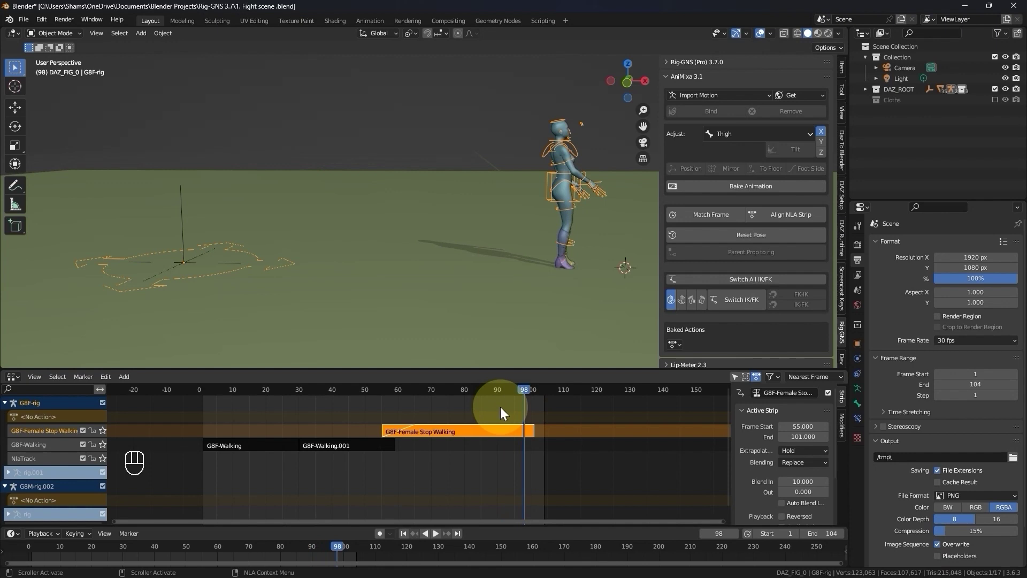
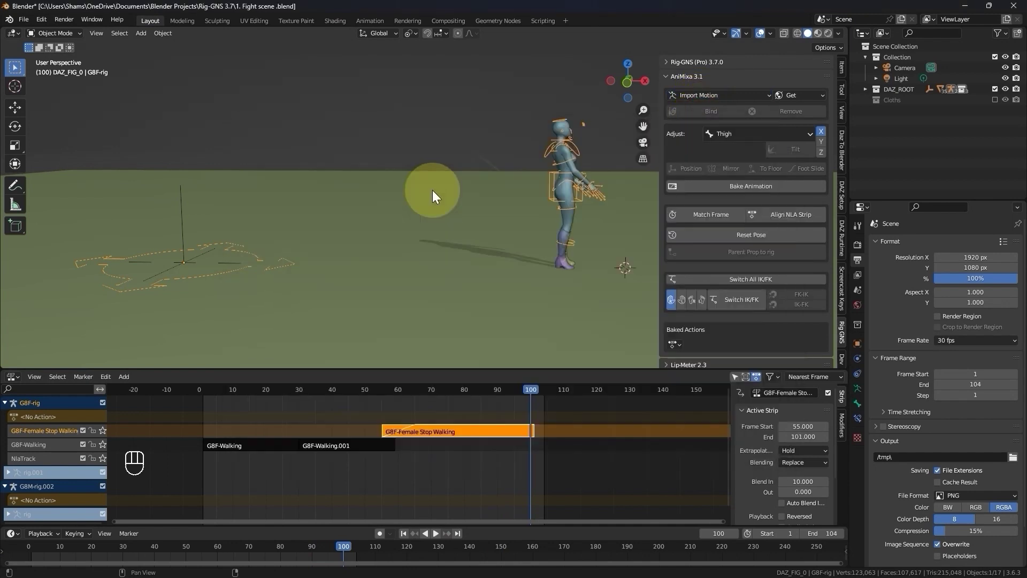
Bind the Mixamo Standing Idle To Fight Idle motion to the rig and push it down as an NLA strip
{"action": "left_click", "coordinate": [710, 114]}
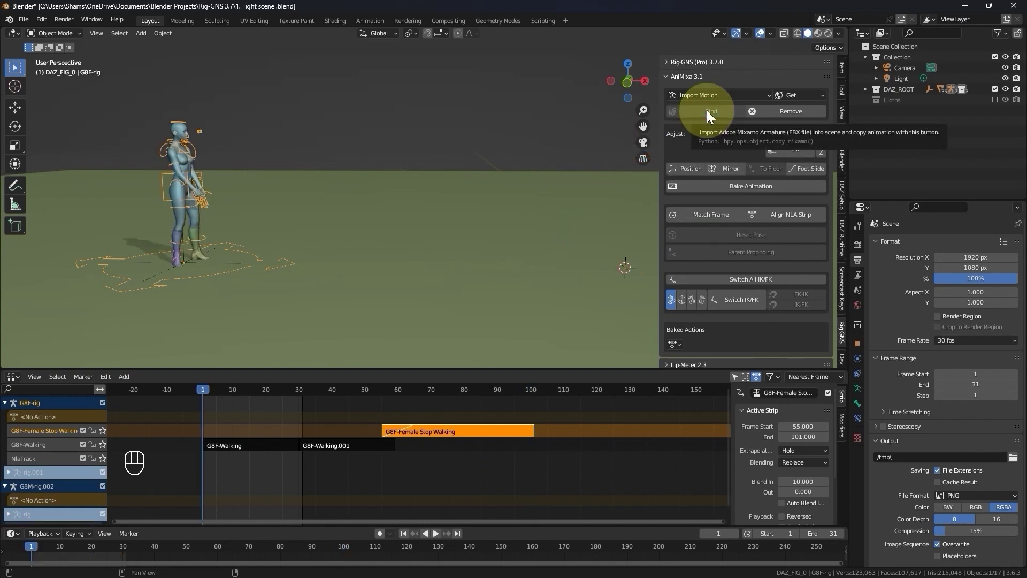
{"action": "key", "text": "space"}
{"action": "key", "text": "space"}
{"action": "left_click_drag", "start_coordinate": [725, 192], "coordinate": [751, 272]}
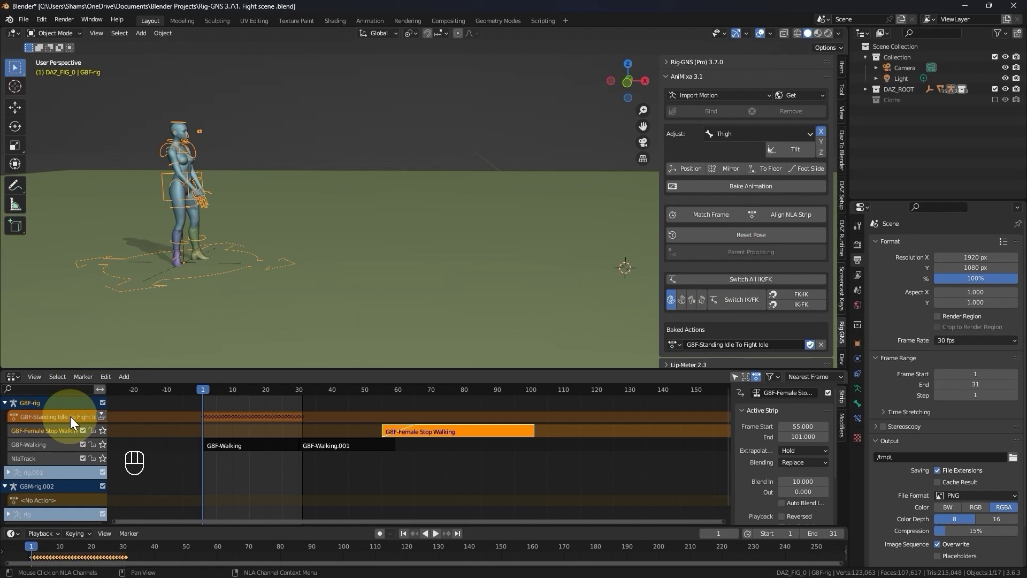
{"action": "left_click", "coordinate": [104, 423]}
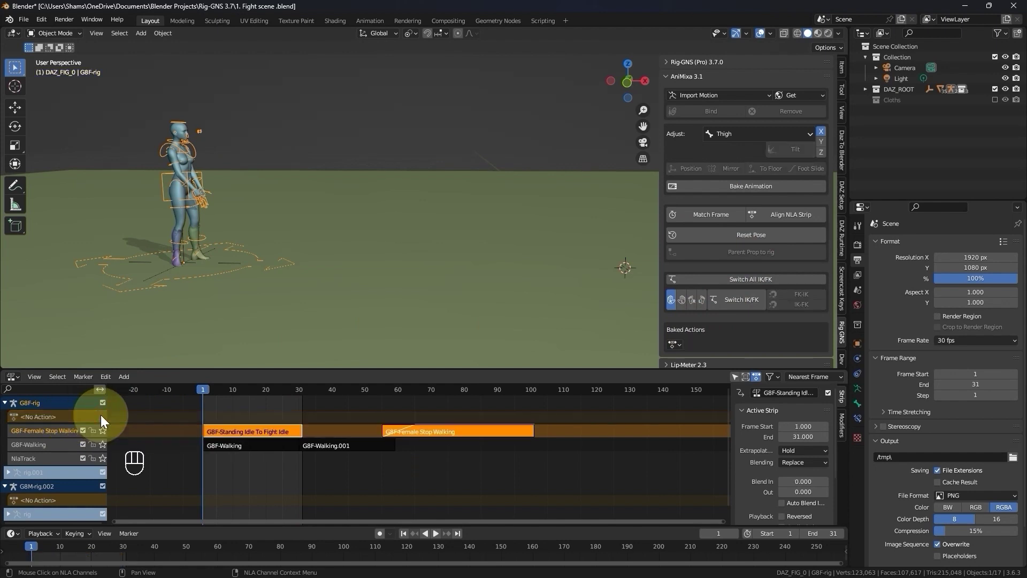
Move the fight idle strip to start at frame 103, right after the stop-walk strip
{"action": "left_click", "coordinate": [231, 439]}
{"action": "key", "text": "g"}
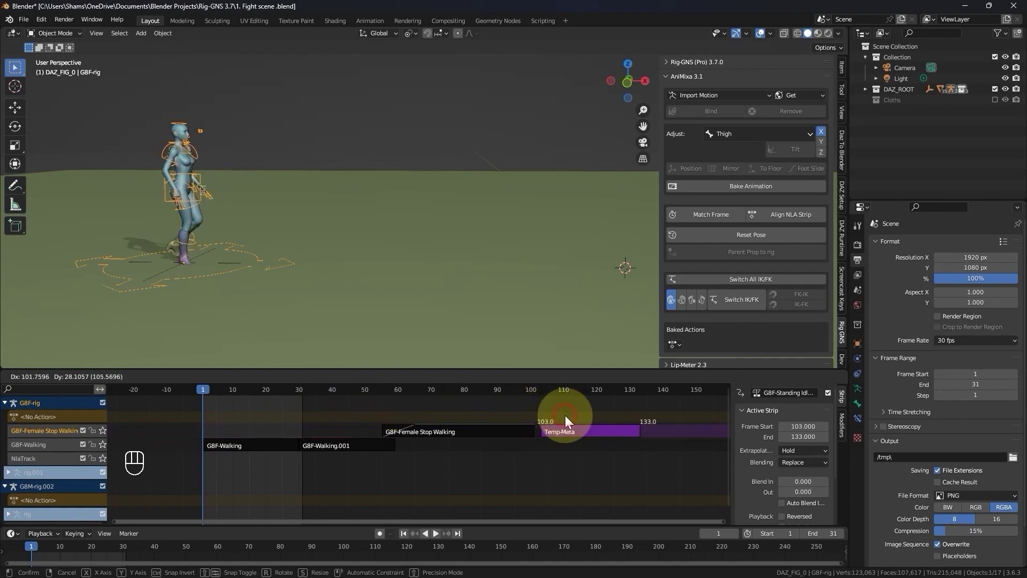
{"action": "left_click", "coordinate": [690, 218]}
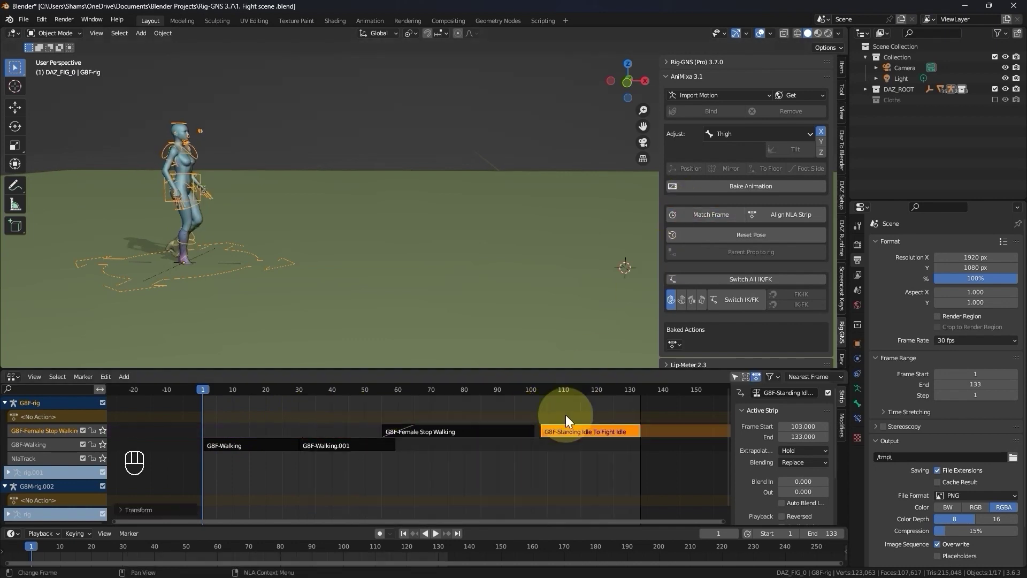
{"action": "middle_click", "coordinate": [507, 470]}
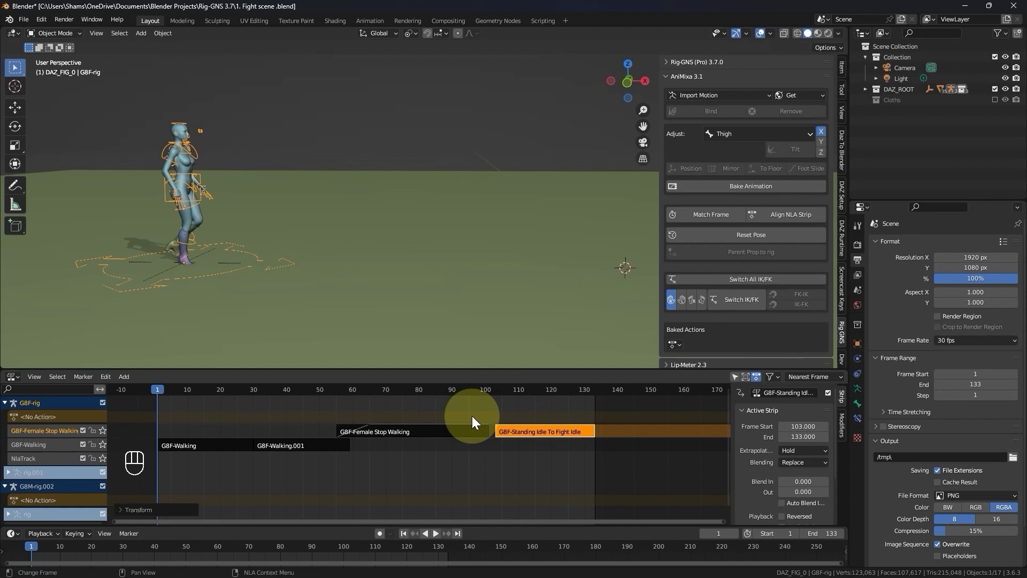
Reselect the fight idle strip and nudge its position so it spans frames 103–133
{"action": "left_click", "coordinate": [516, 430]}
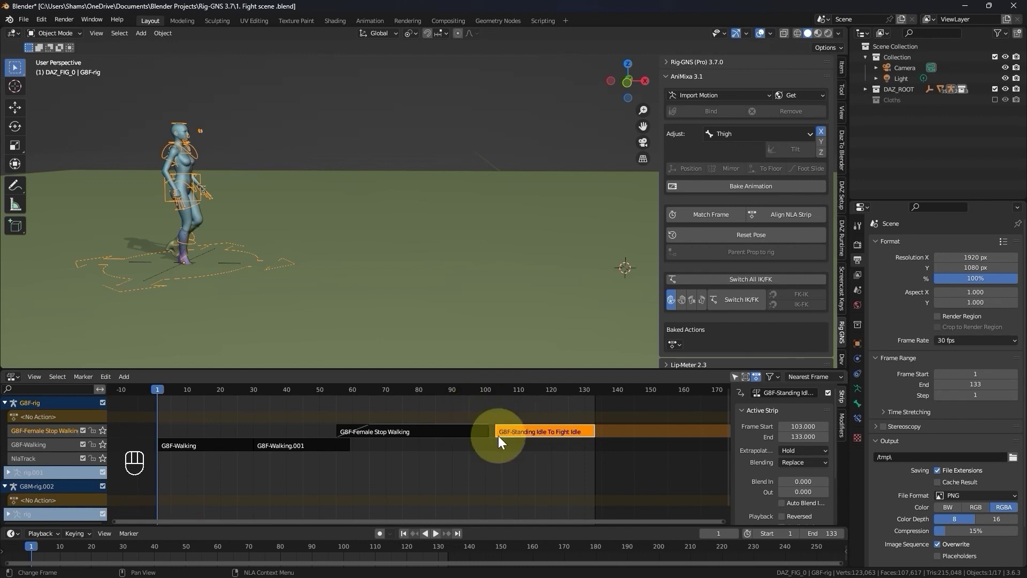
{"action": "left_click", "coordinate": [516, 431]}
{"action": "key", "text": "g"}
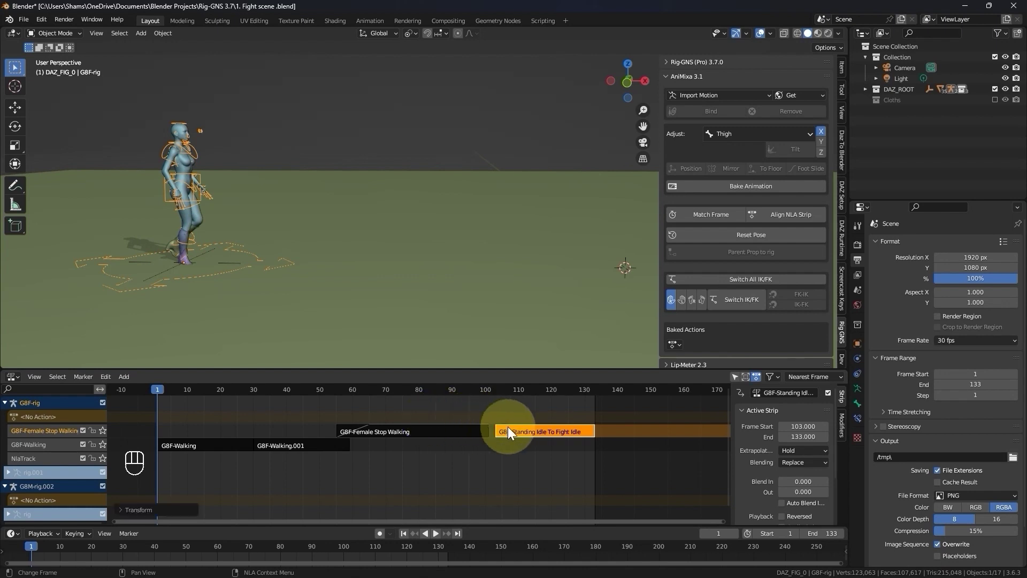
{"action": "left_click", "coordinate": [518, 430]}
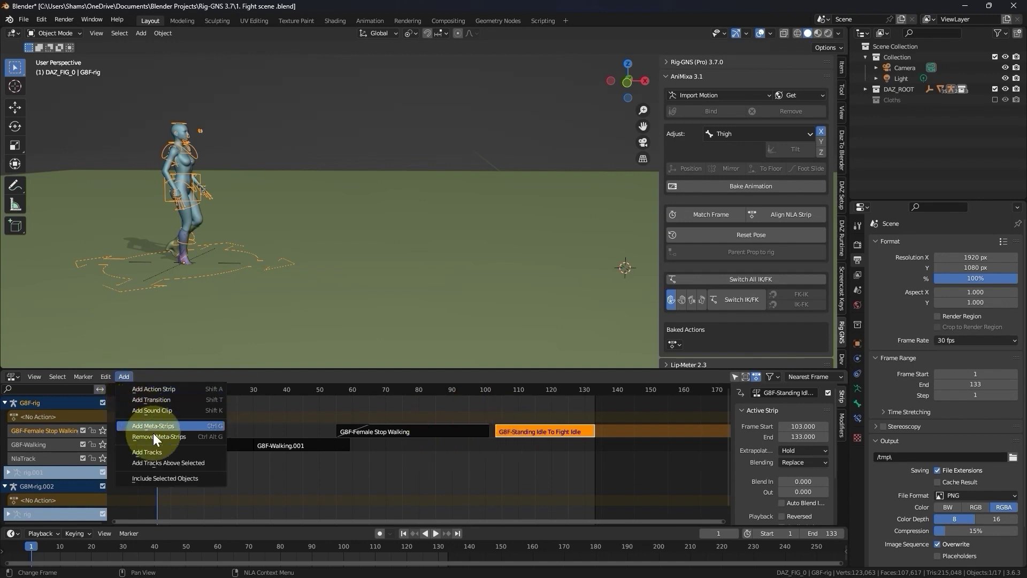
Add a track, move the fight idle strip onto it starting at frame 97, and give it a 0.1 blend-in
{"action": "left_click", "coordinate": [161, 458]}
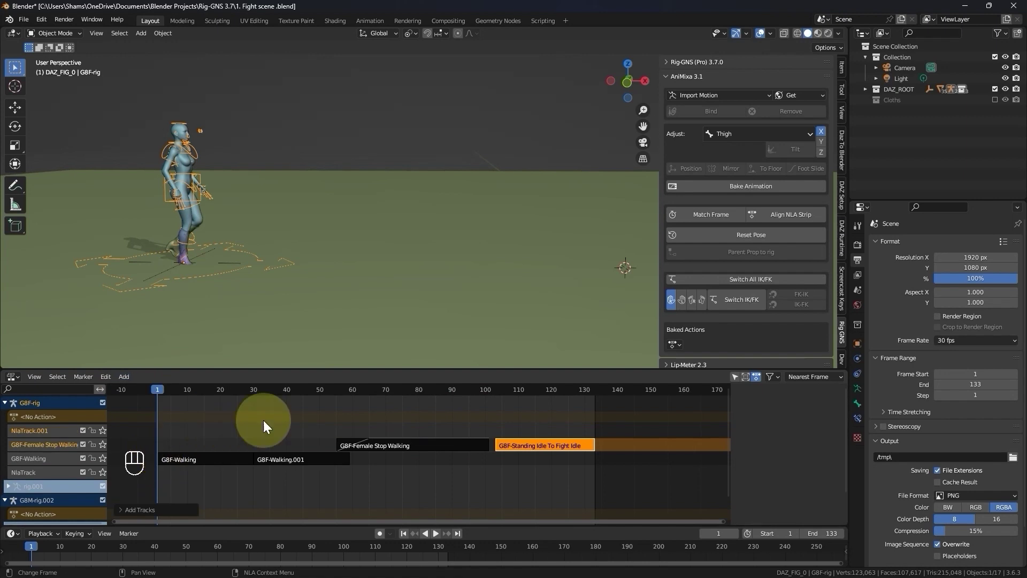
{"action": "left_click", "coordinate": [524, 450]}
{"action": "key", "text": "g"}
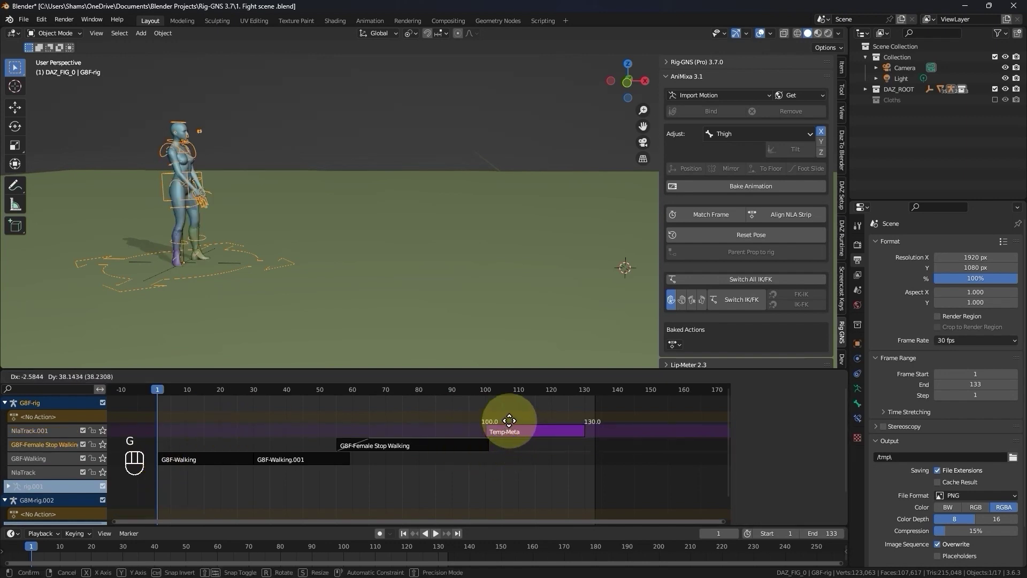
{"action": "middle_click", "coordinate": [498, 431]}
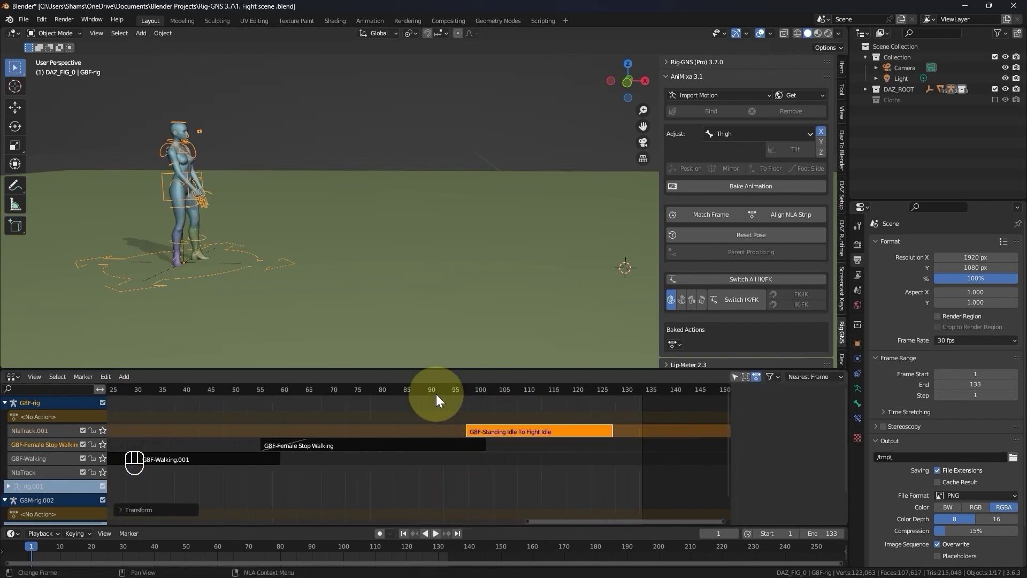
{"action": "left_click_drag", "start_coordinate": [429, 395], "coordinate": [500, 433]}
{"action": "left_click", "coordinate": [501, 433]}
{"action": "left_click", "coordinate": [831, 487]}
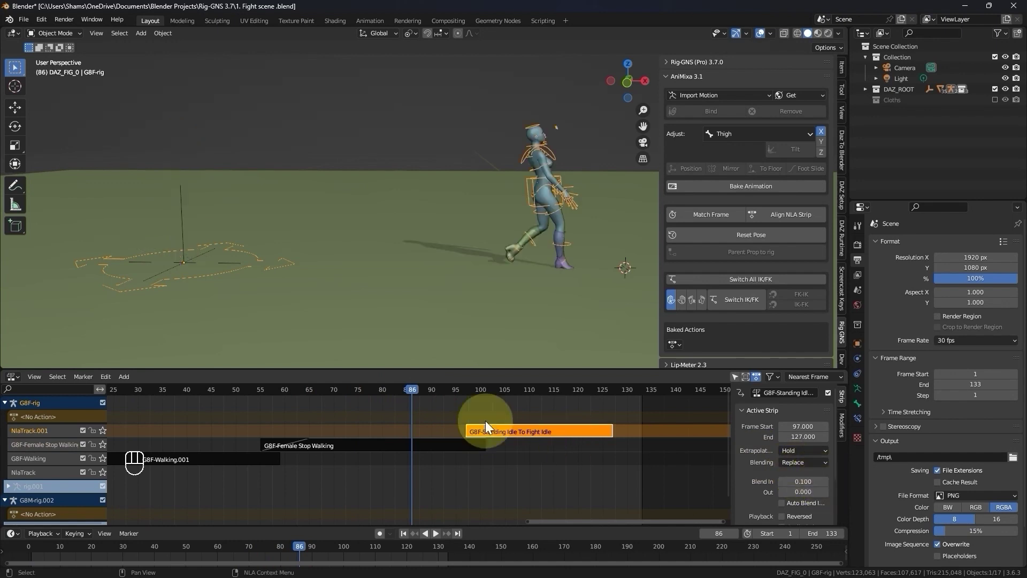
Align the strips at the current frame with a 5-frame blend-in and play the transition
{"action": "left_click_drag", "start_coordinate": [372, 397], "coordinate": [507, 436]}
{"action": "left_click", "coordinate": [507, 435]}
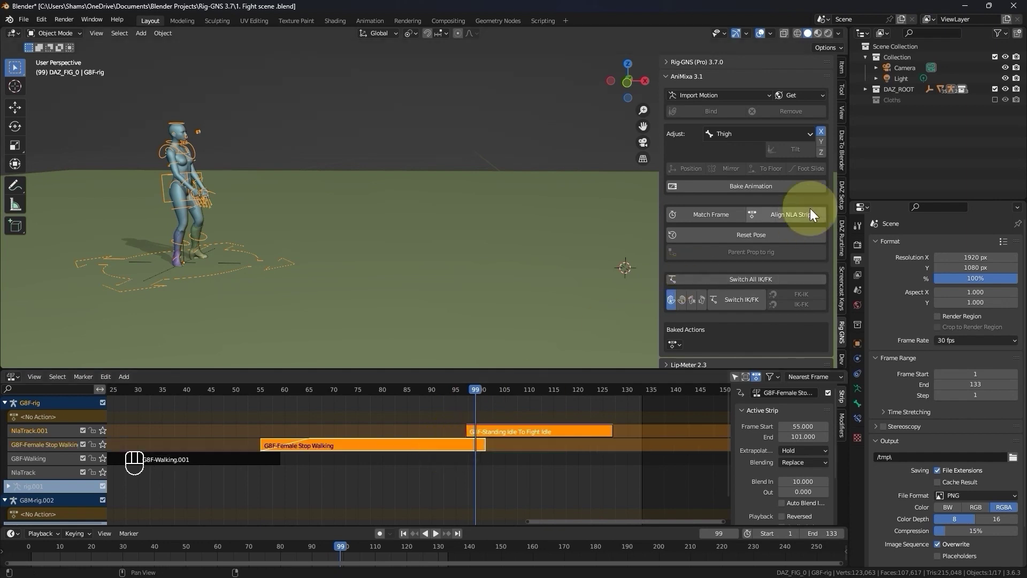
{"action": "left_click", "coordinate": [808, 219]}
{"action": "left_click", "coordinate": [431, 400]}
{"action": "key", "text": "space"}
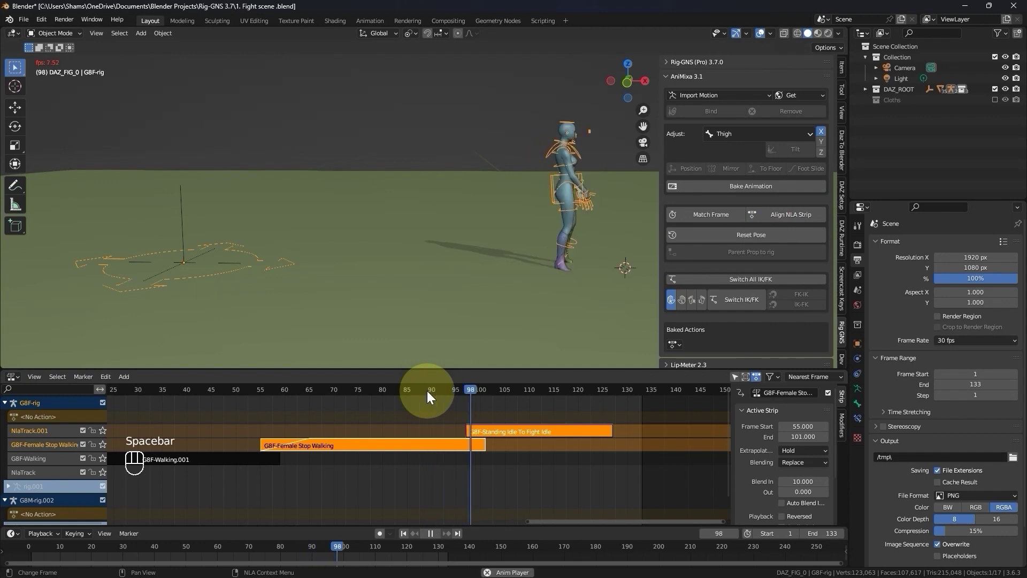
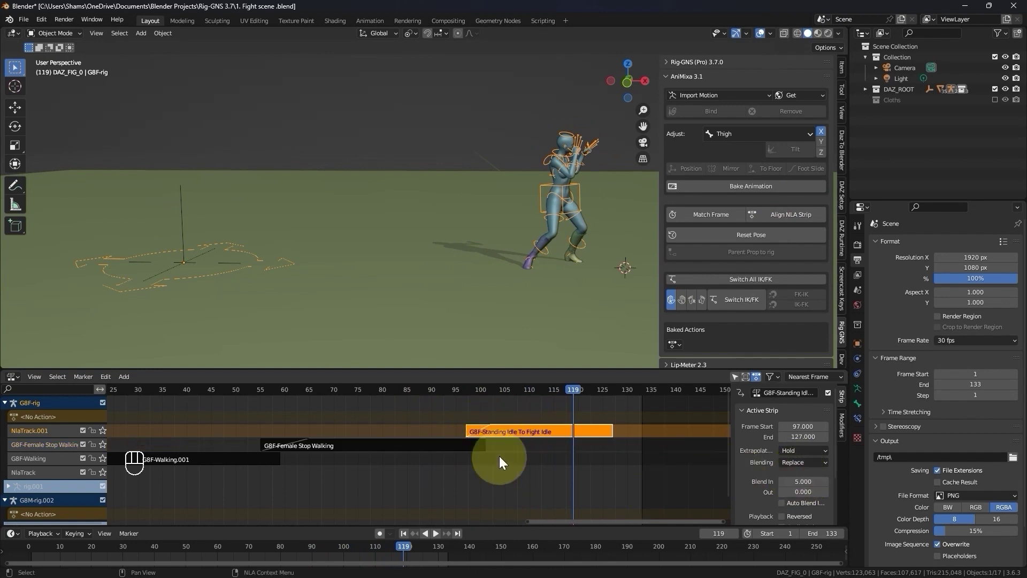
Shift the fight idle strip to frames 98–128 and replay the stop-to-fight transition
{"action": "left_click", "coordinate": [453, 394]}
{"action": "key", "text": "space"}
{"action": "left_click", "coordinate": [428, 392]}
{"action": "key", "text": "space"}
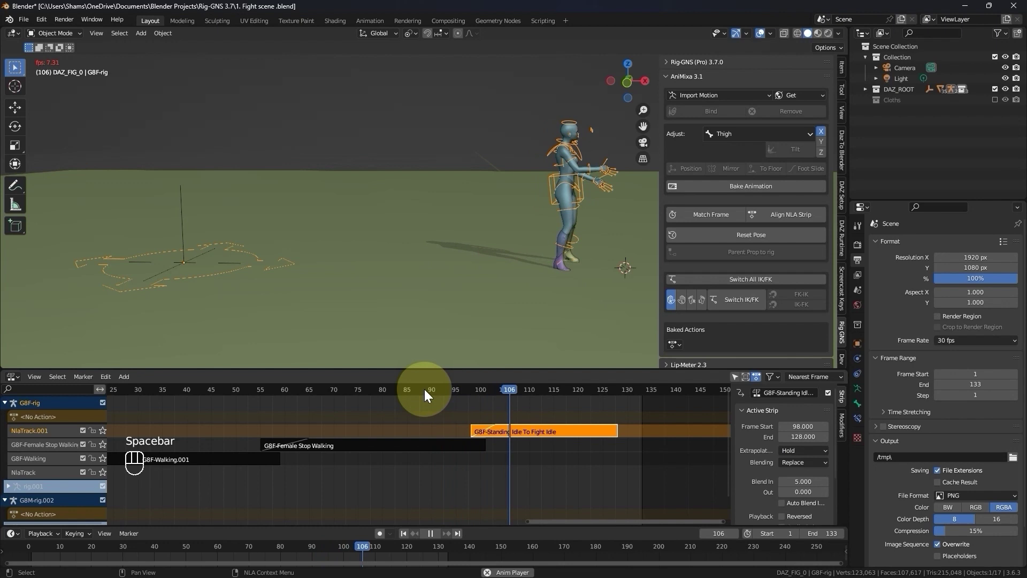
From frame 1, view through the scene camera with overlays hidden and play the full walk-into-fight sequence
{"action": "key", "text": "space"}
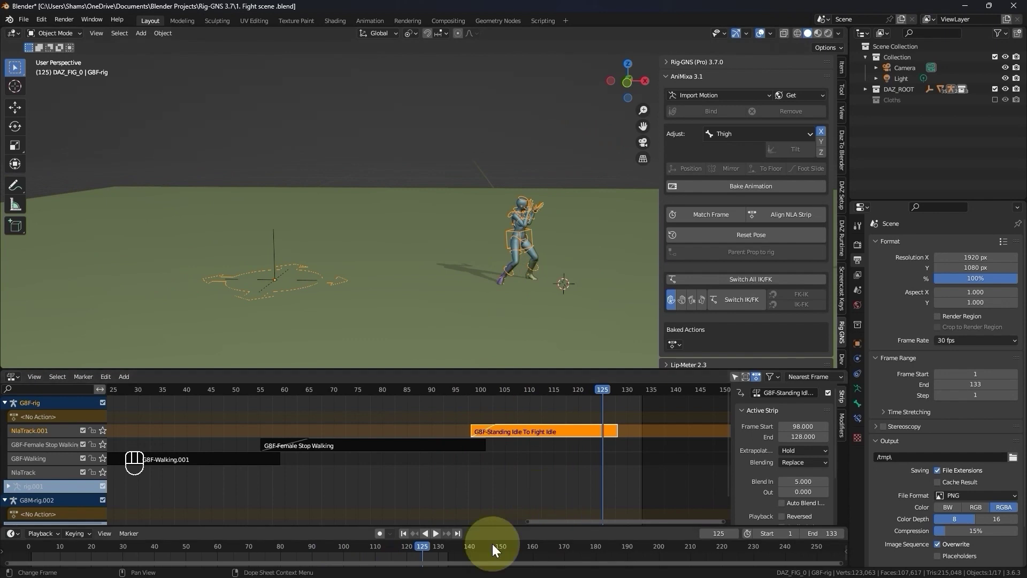
{"action": "left_click", "coordinate": [413, 527]}
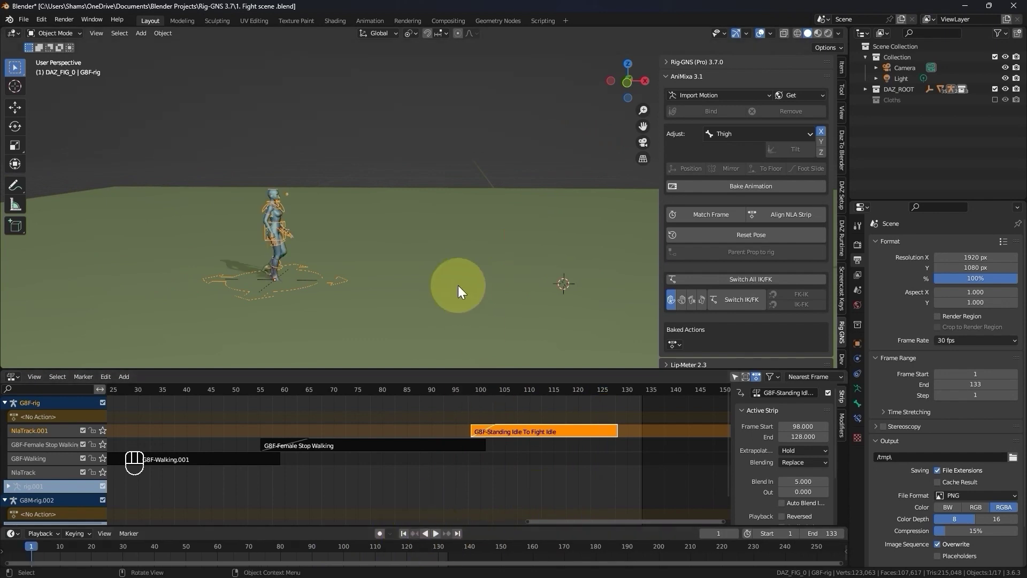
{"action": "left_click", "coordinate": [420, 300]}
{"action": "key", "text": "KP_0"}
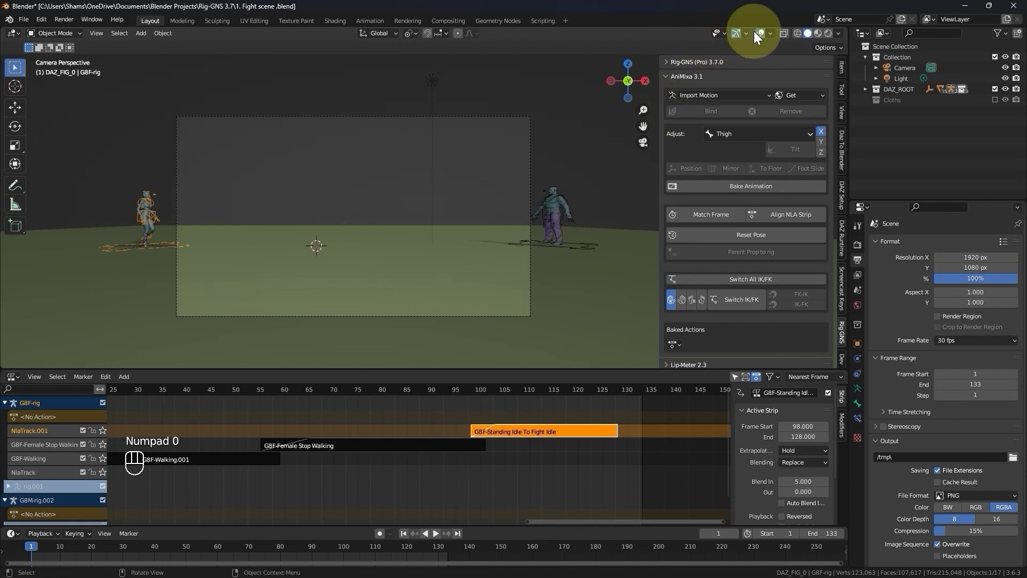
{"action": "left_click", "coordinate": [763, 35]}
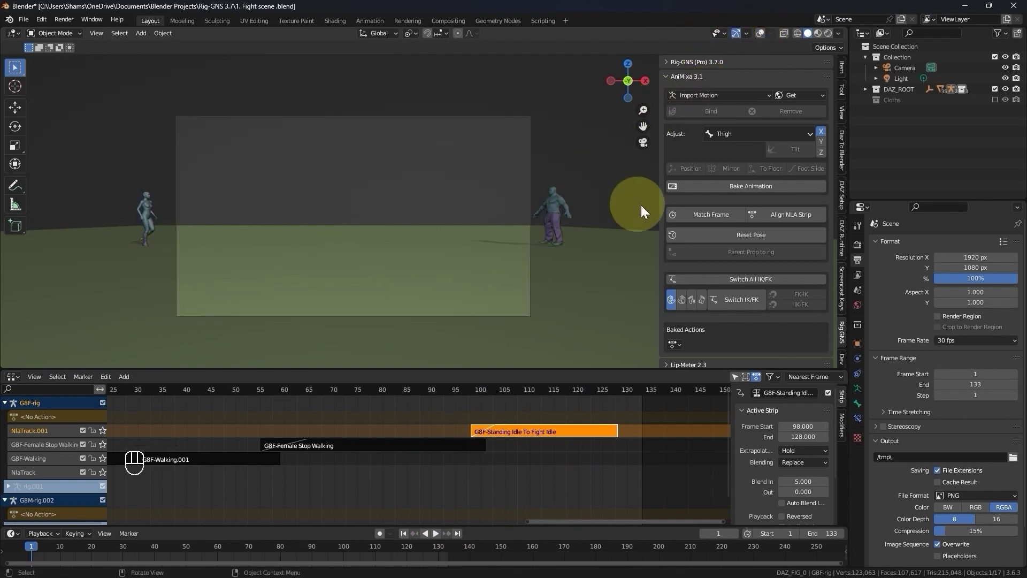
{"action": "key", "text": "space"}
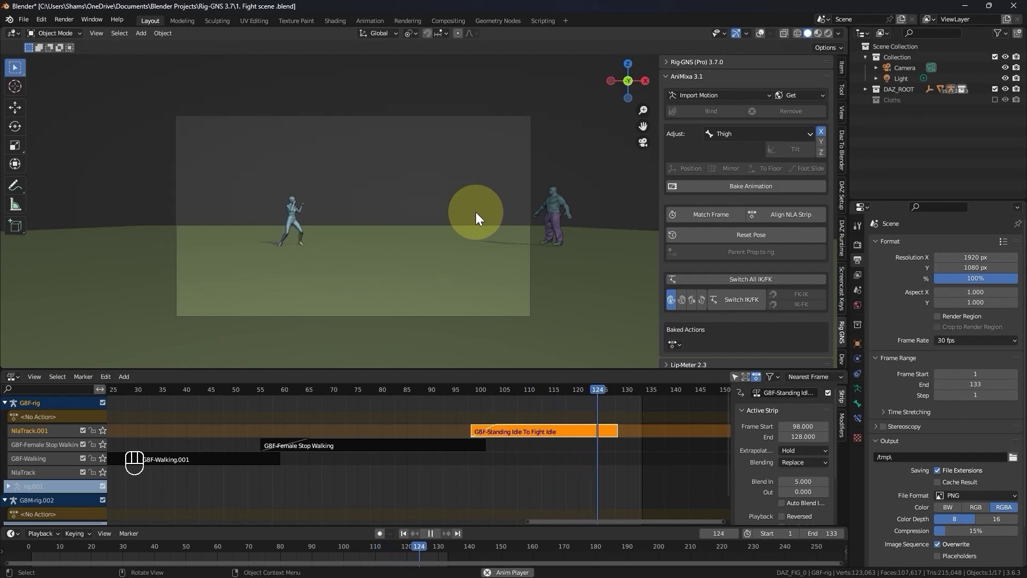
{"action": "key", "text": "space"}
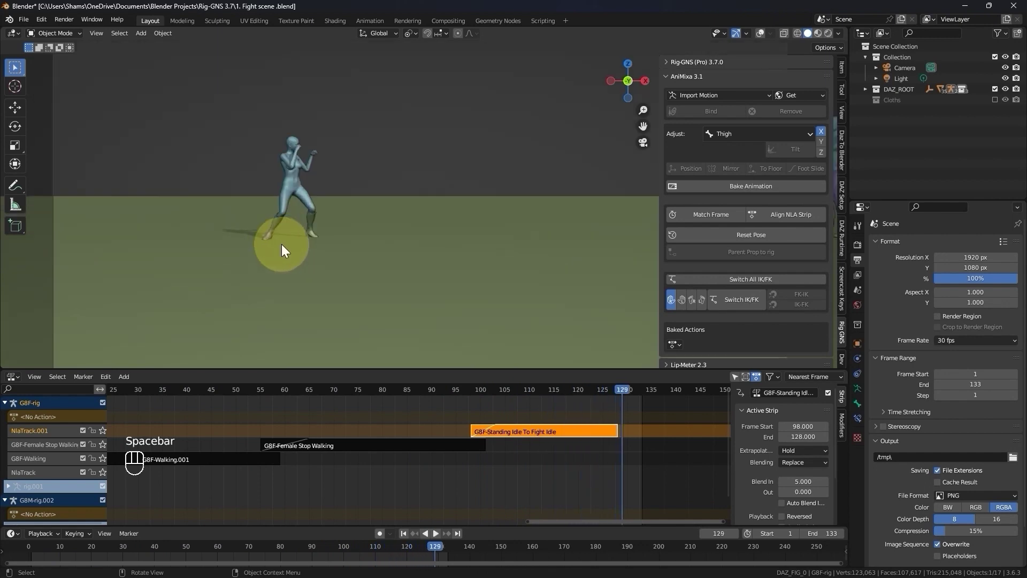